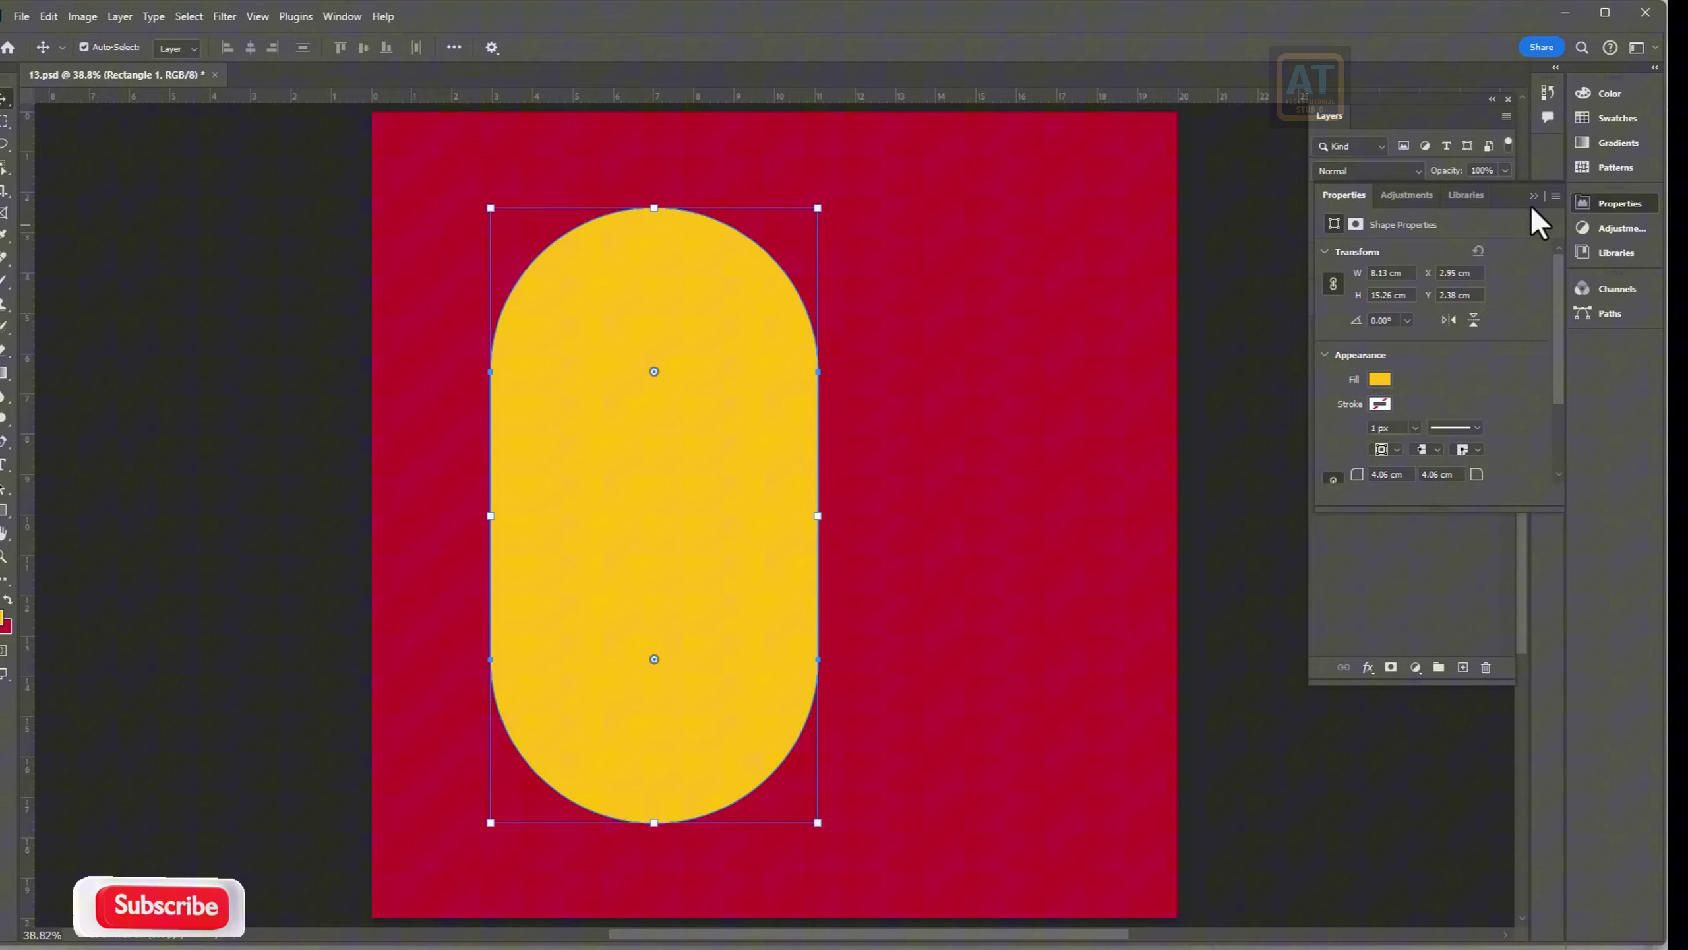
- Mask Color Fill 1 with the inverted pill shape and add a Drop Shadow along its edge
double_click(1540, 213)
double_click(1381, 280)
right_click(1437, 264)
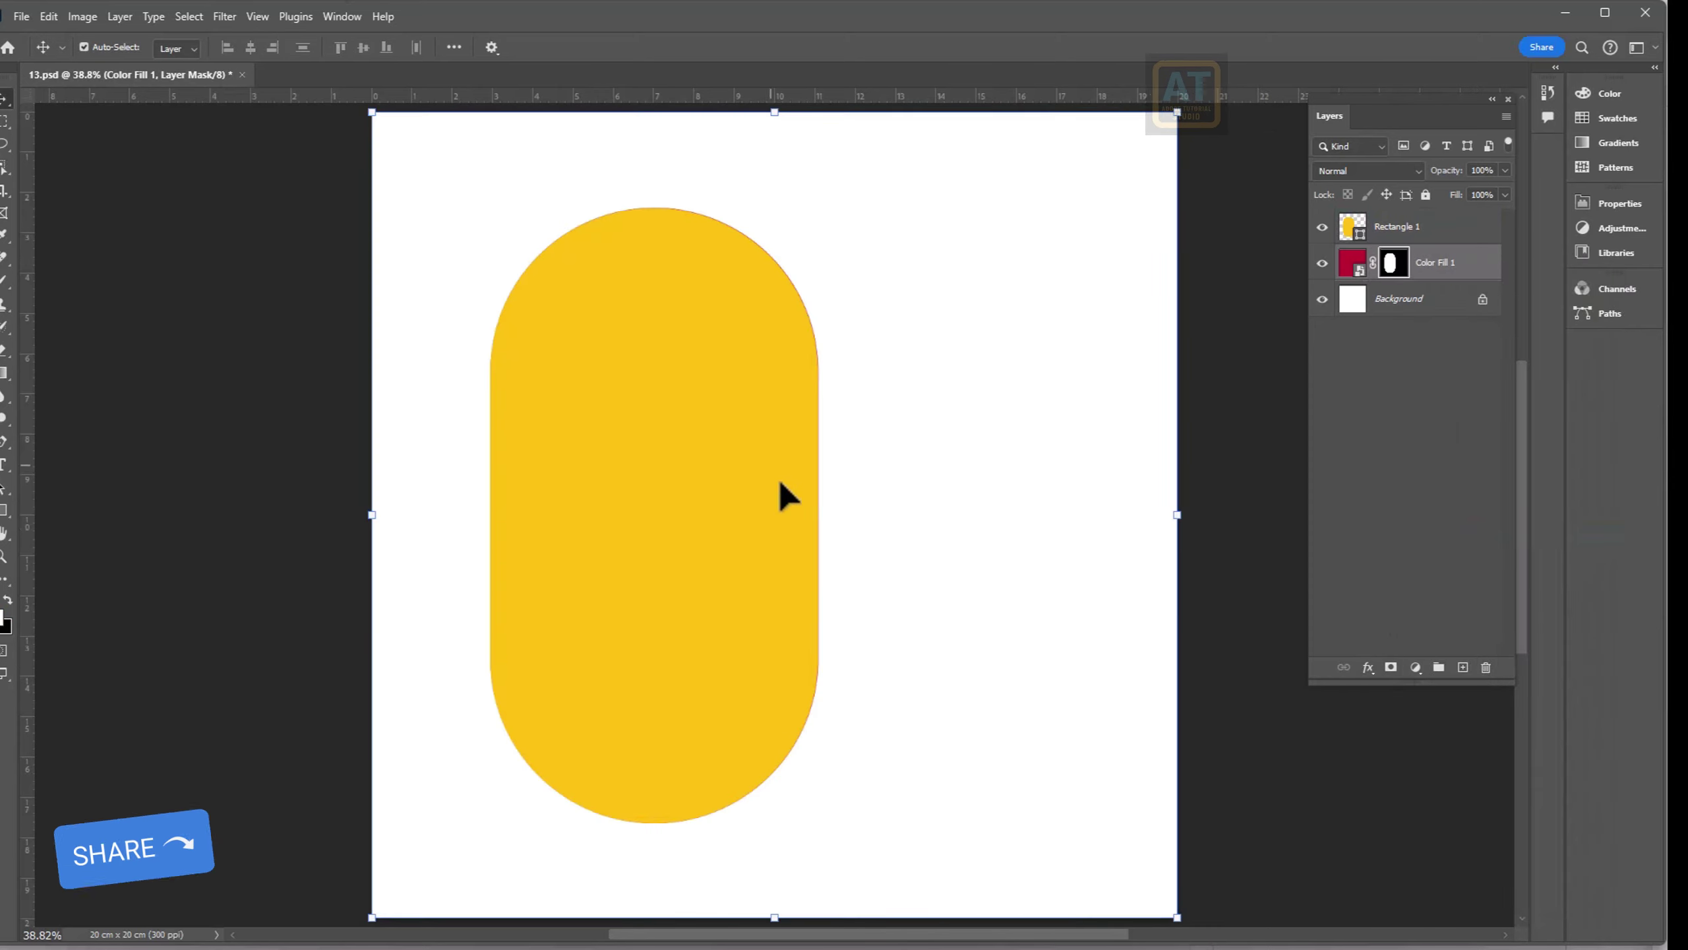
- Add a monochromatic noise layer in Overlay mode, clipped to the red fill layer
key("ctrl+i")
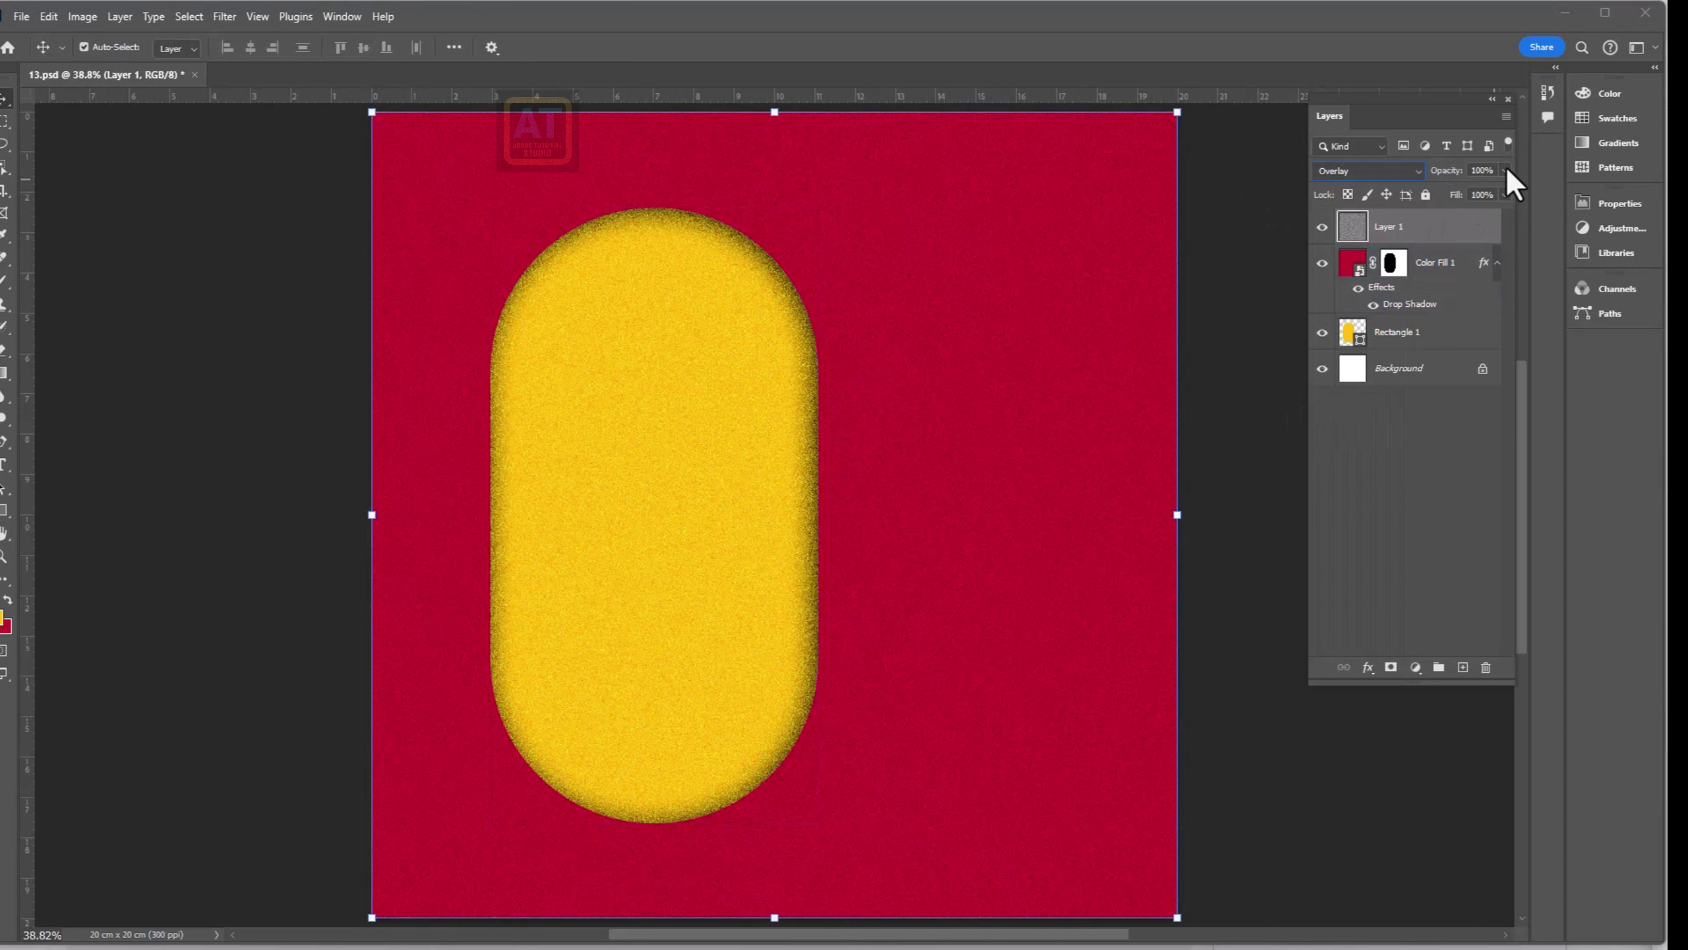
right_click(1399, 236)
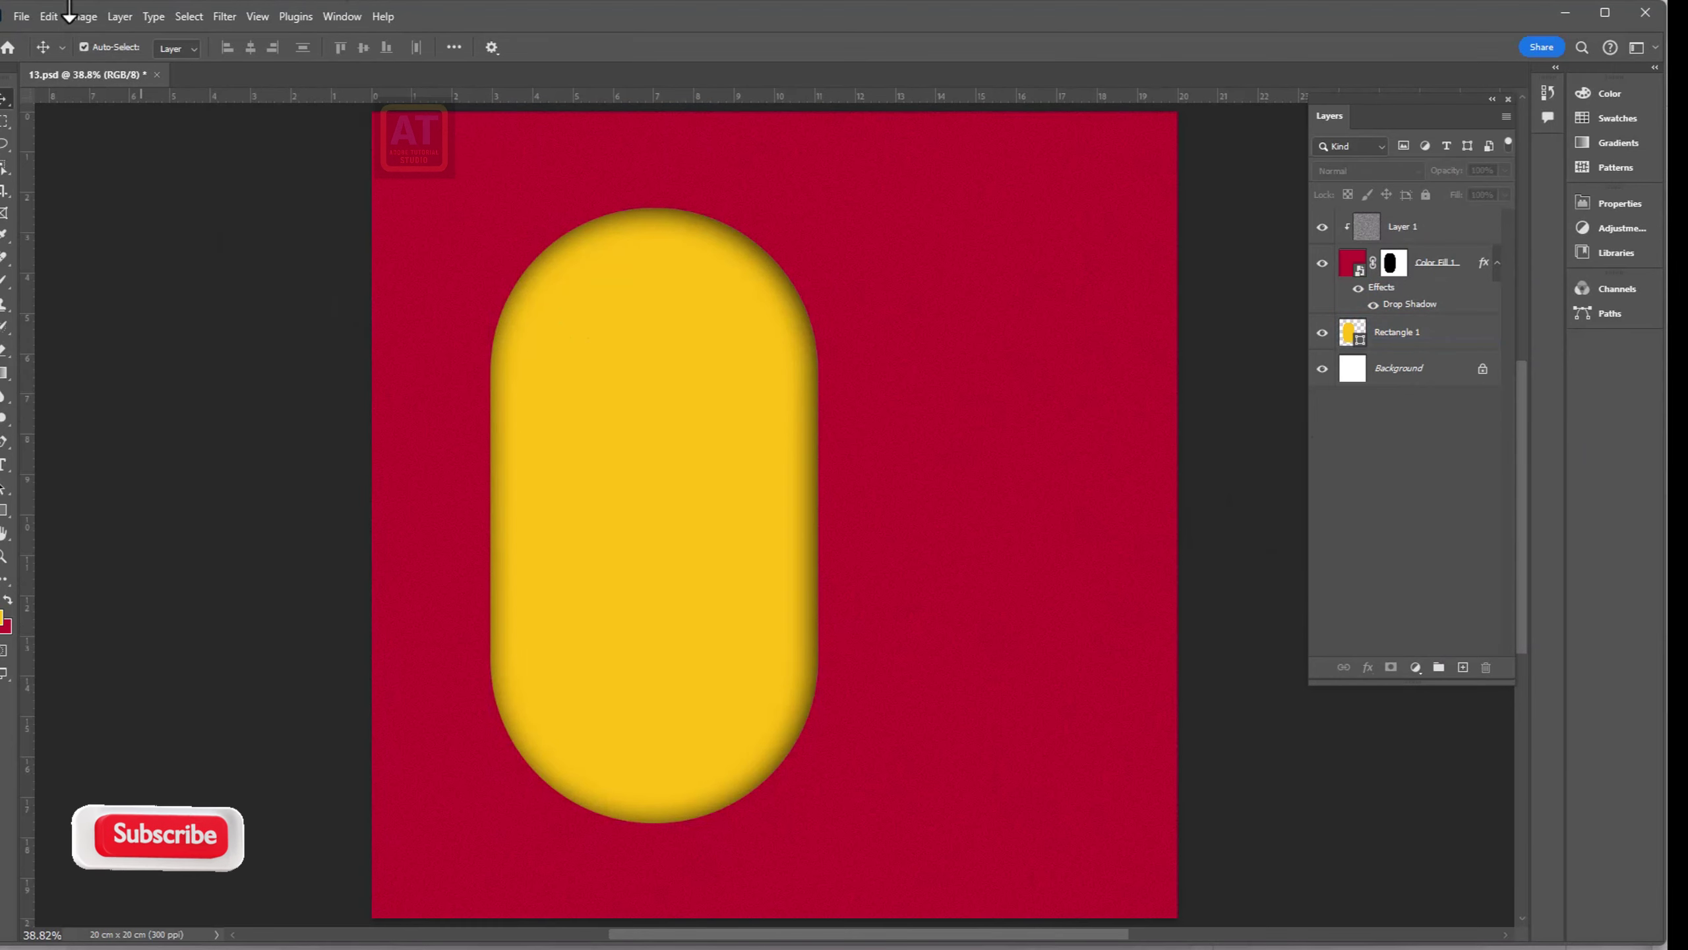
- Place lychee-tea.png rotated about -31° and mask it to show only inside the yellow pill
double_click(626, 226)
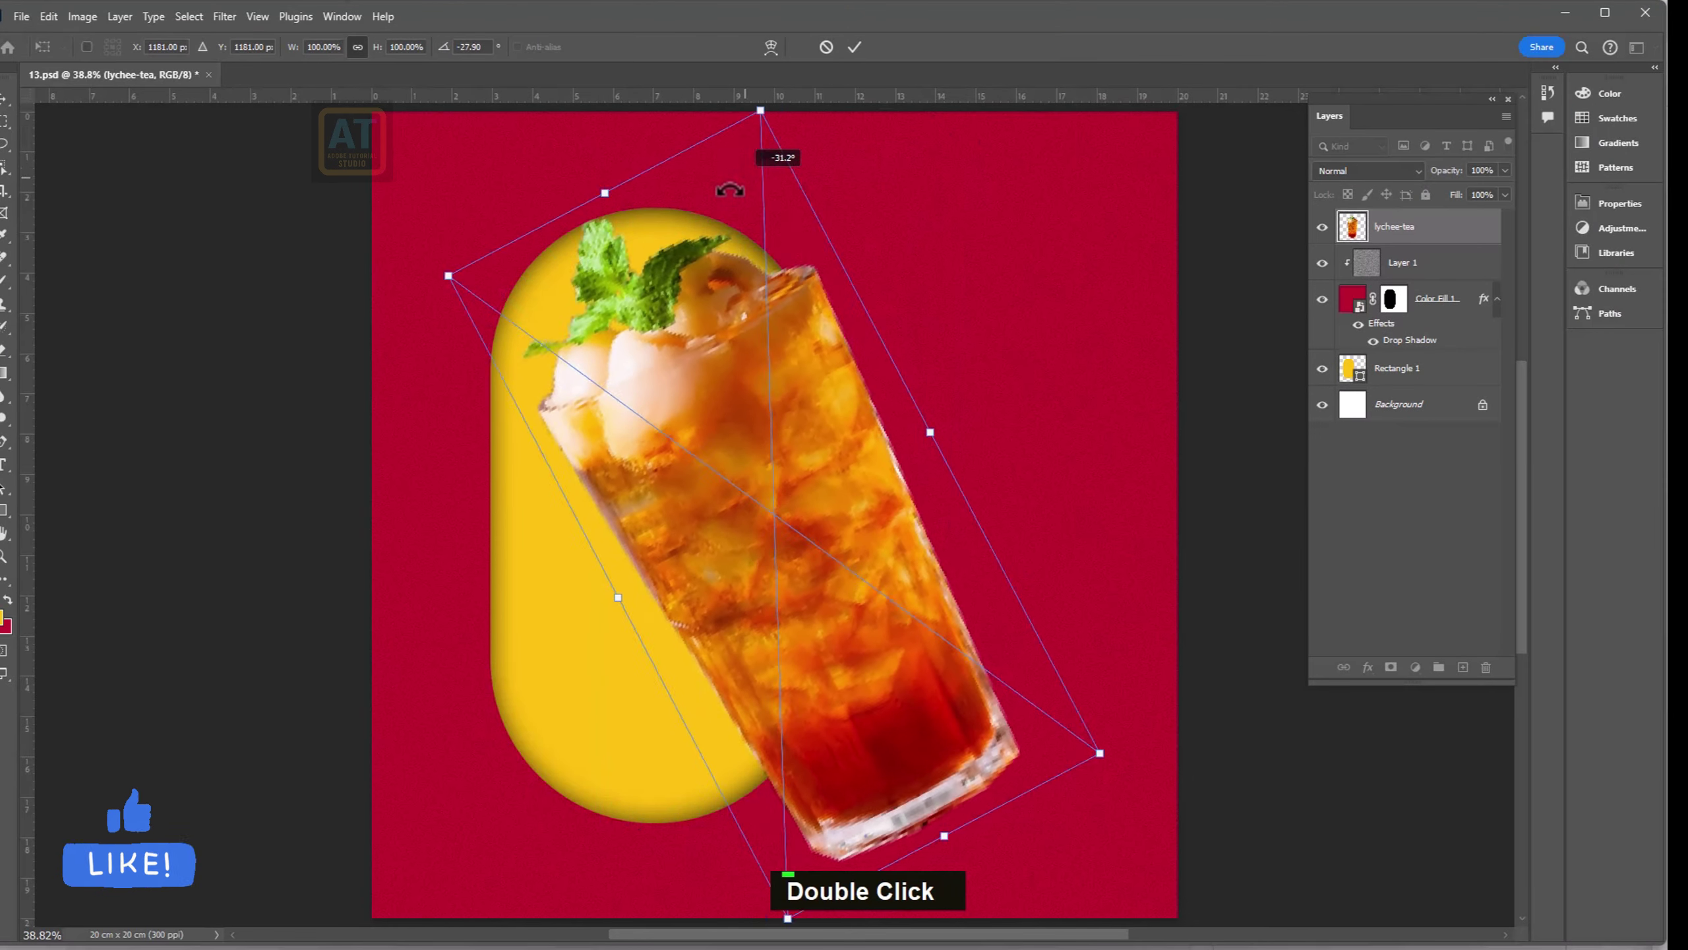
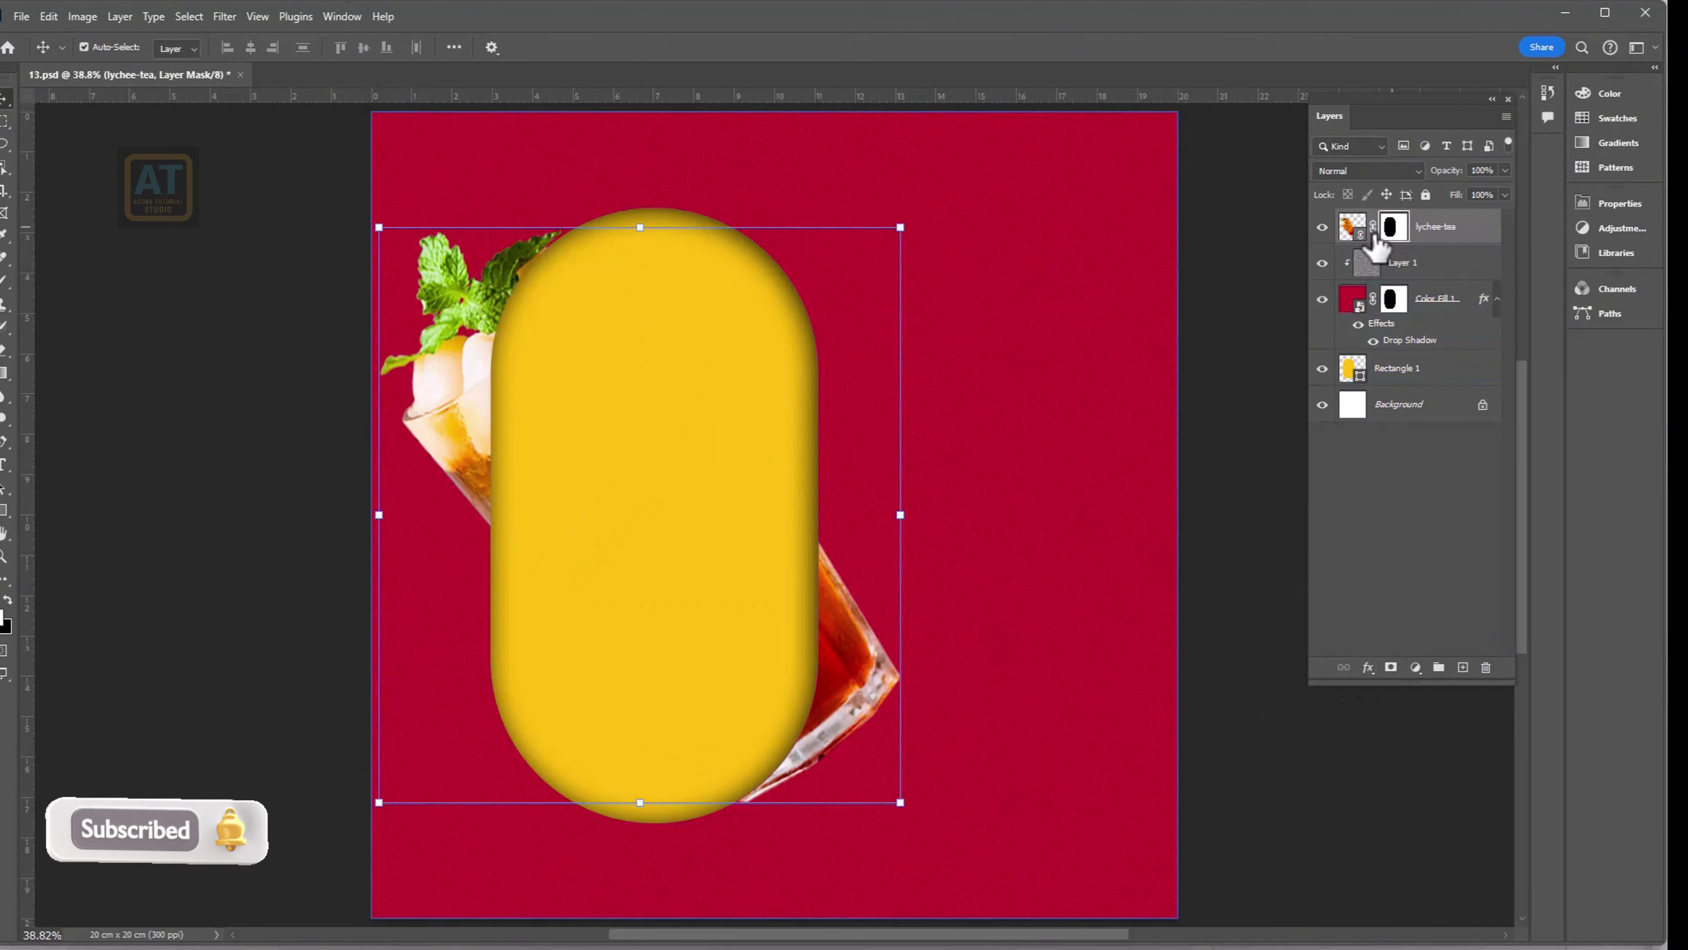
key("ctrl+i")
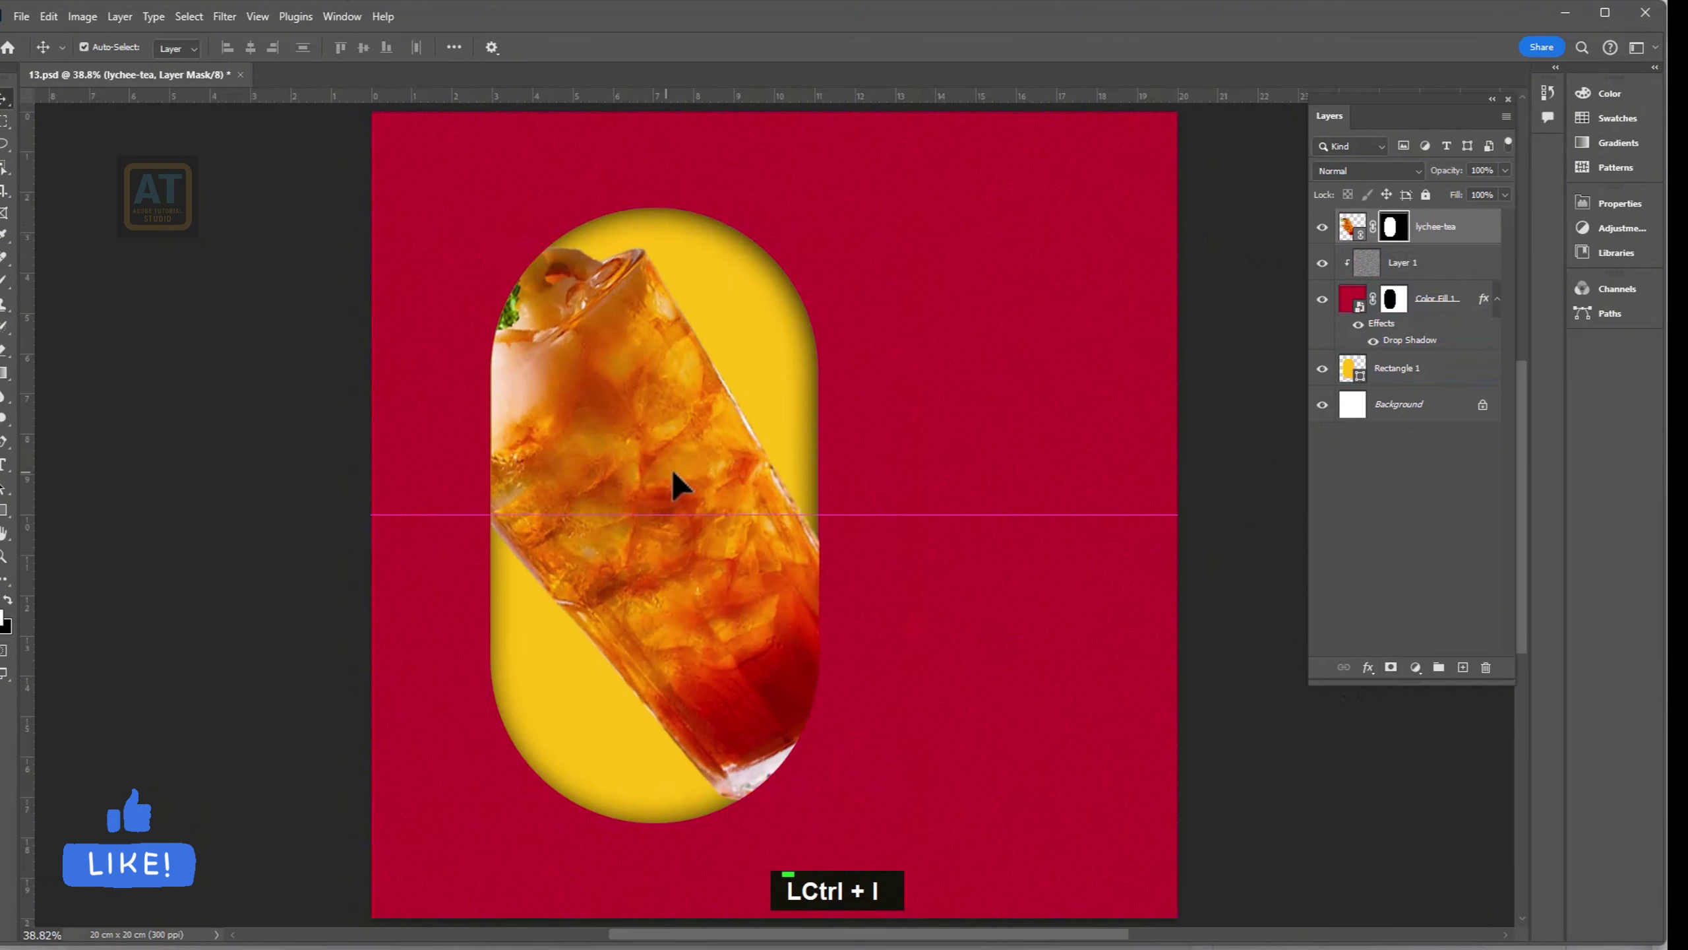
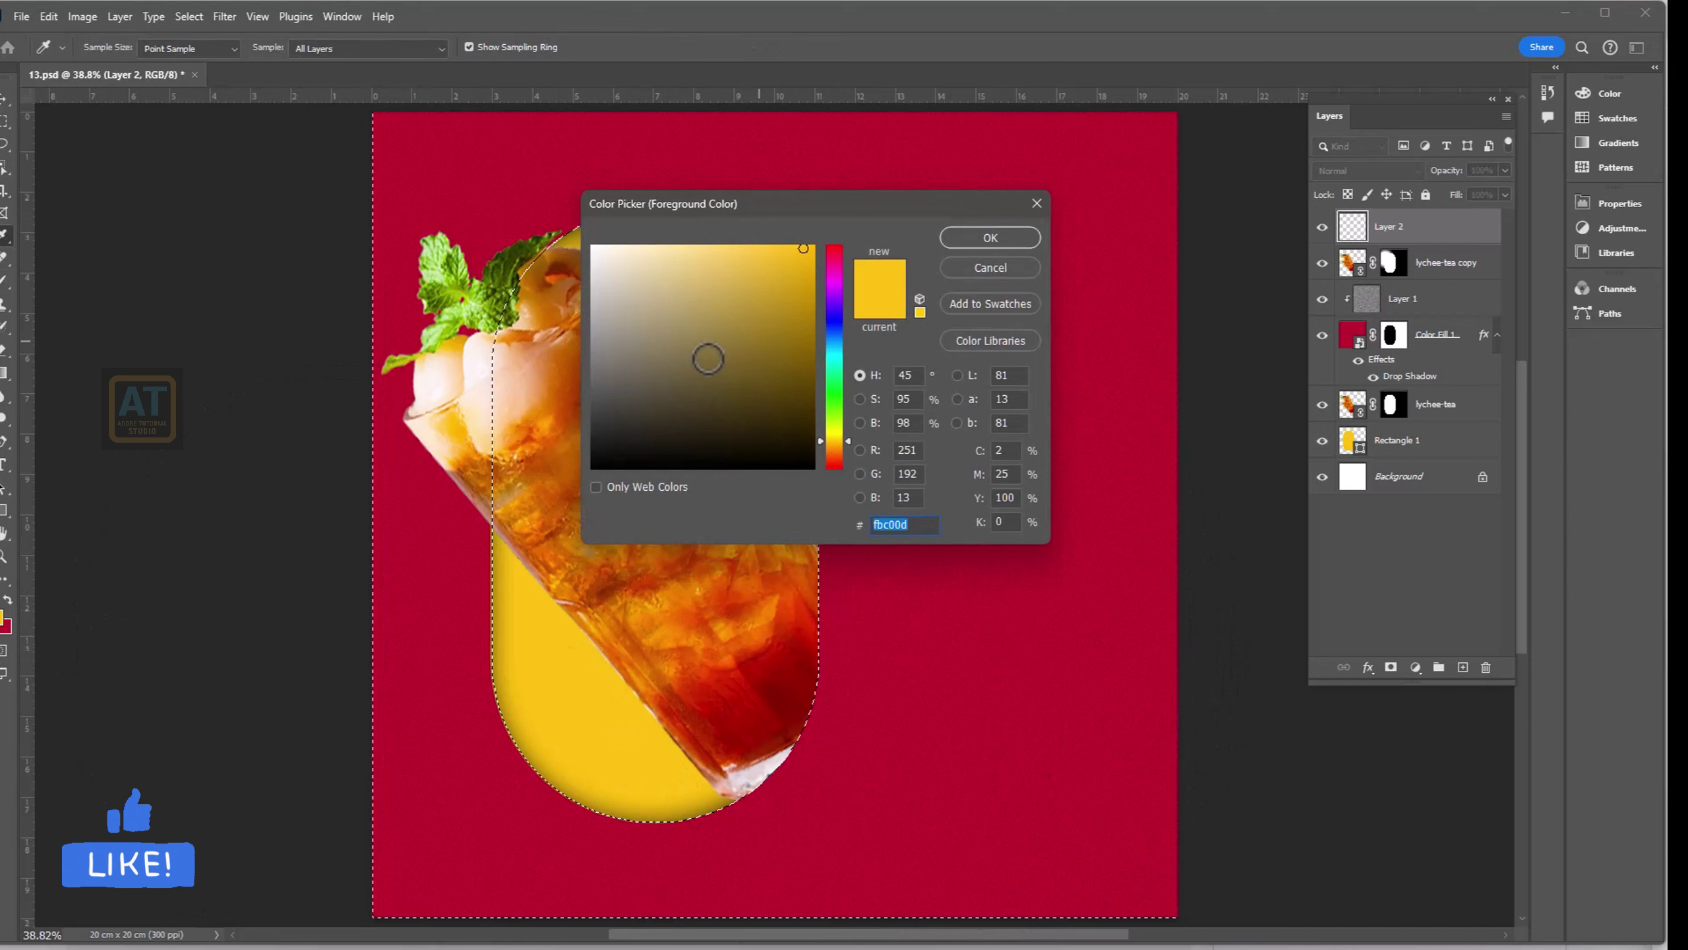
- Brush a black Multiply shading layer around the glass base inside the pill selection
type("[[[[[[")
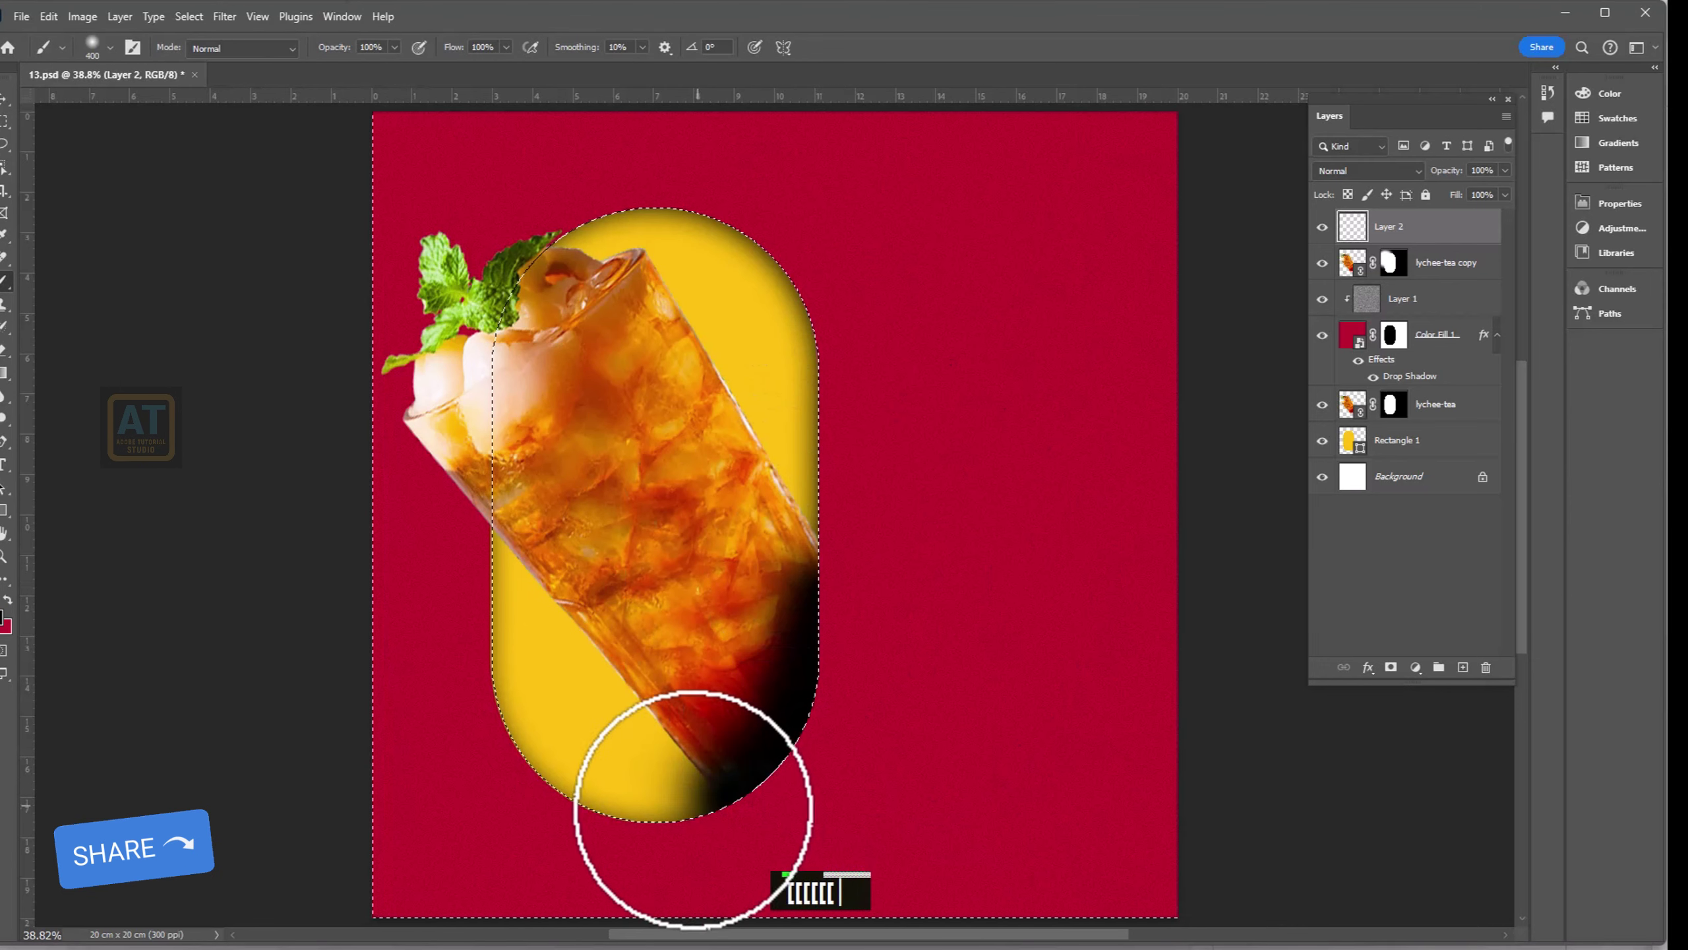
double_click(397, 78)
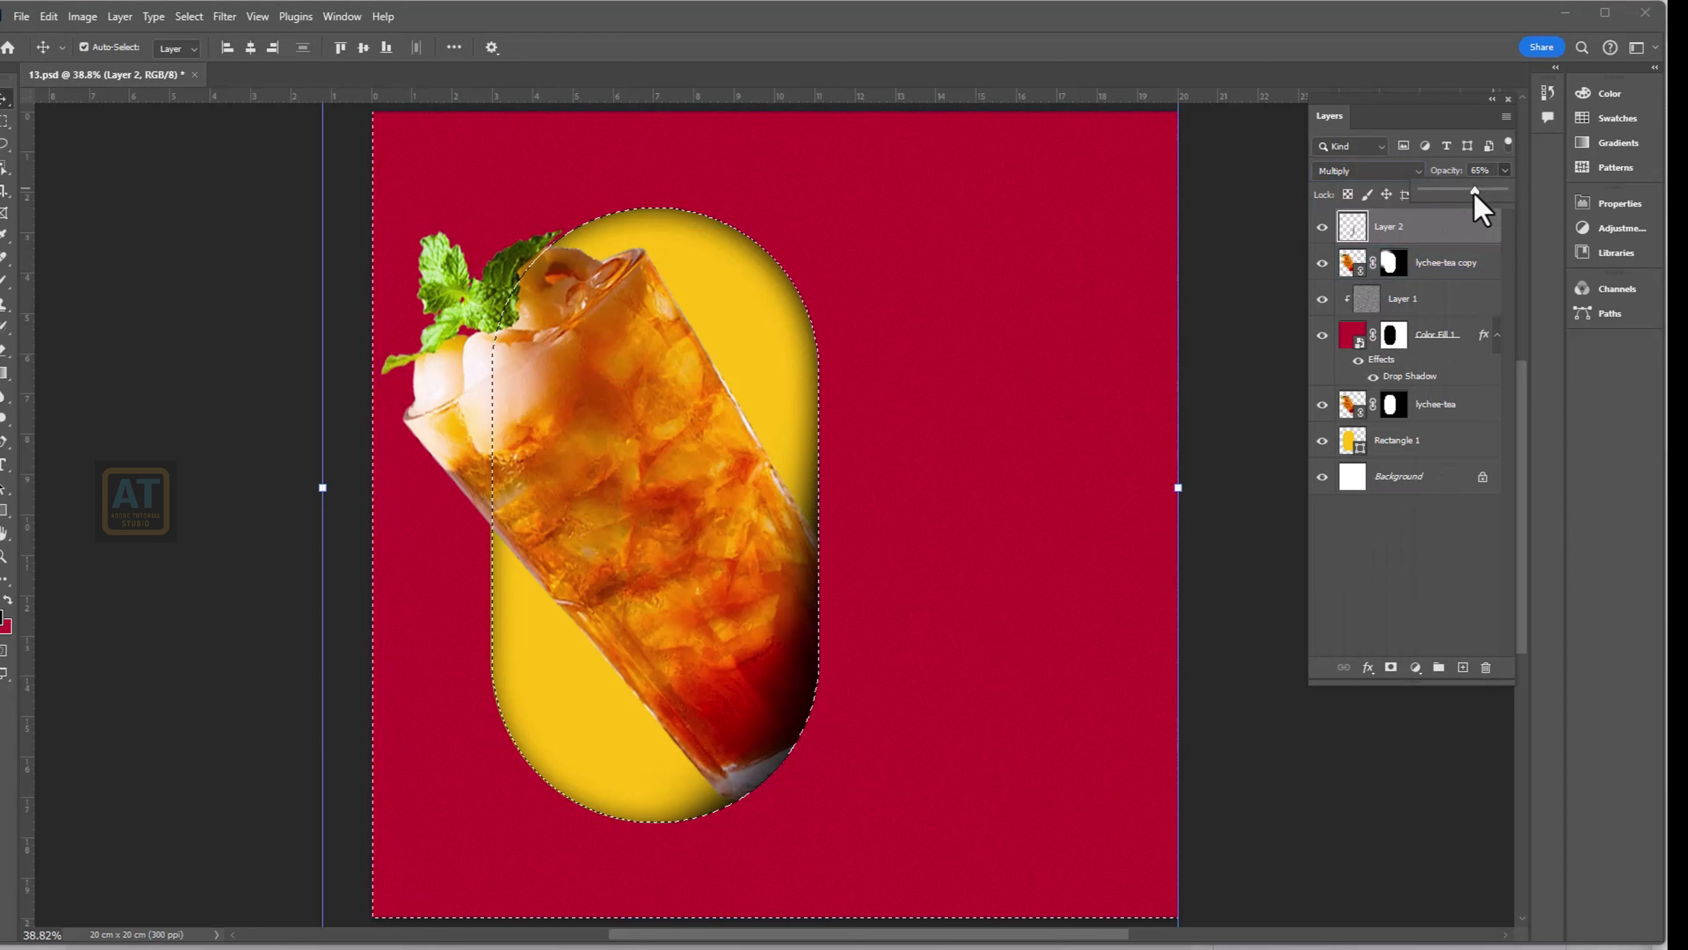
- Give lychee-tea copy a Multiply drop shadow at 65% opacity, size 76
key("ctrl+d")
scroll("down", 3)
scroll("up", 3)
scroll("up", 3)
scroll("down", 3)
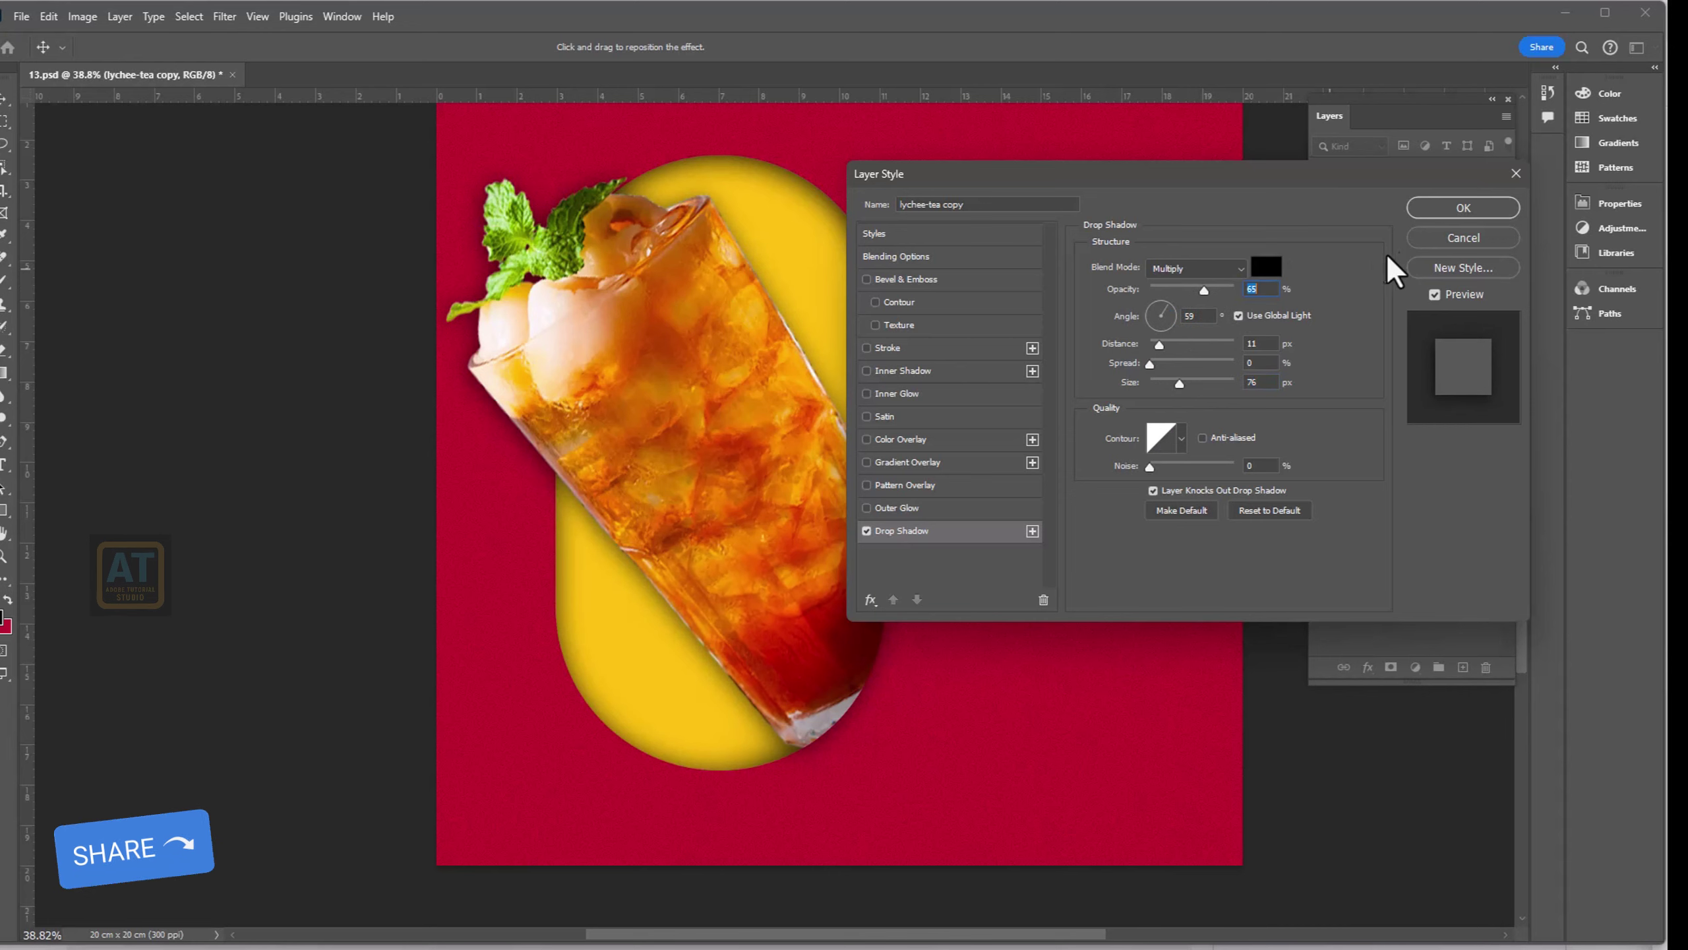
scroll("down", 3)
scroll("up", 3)
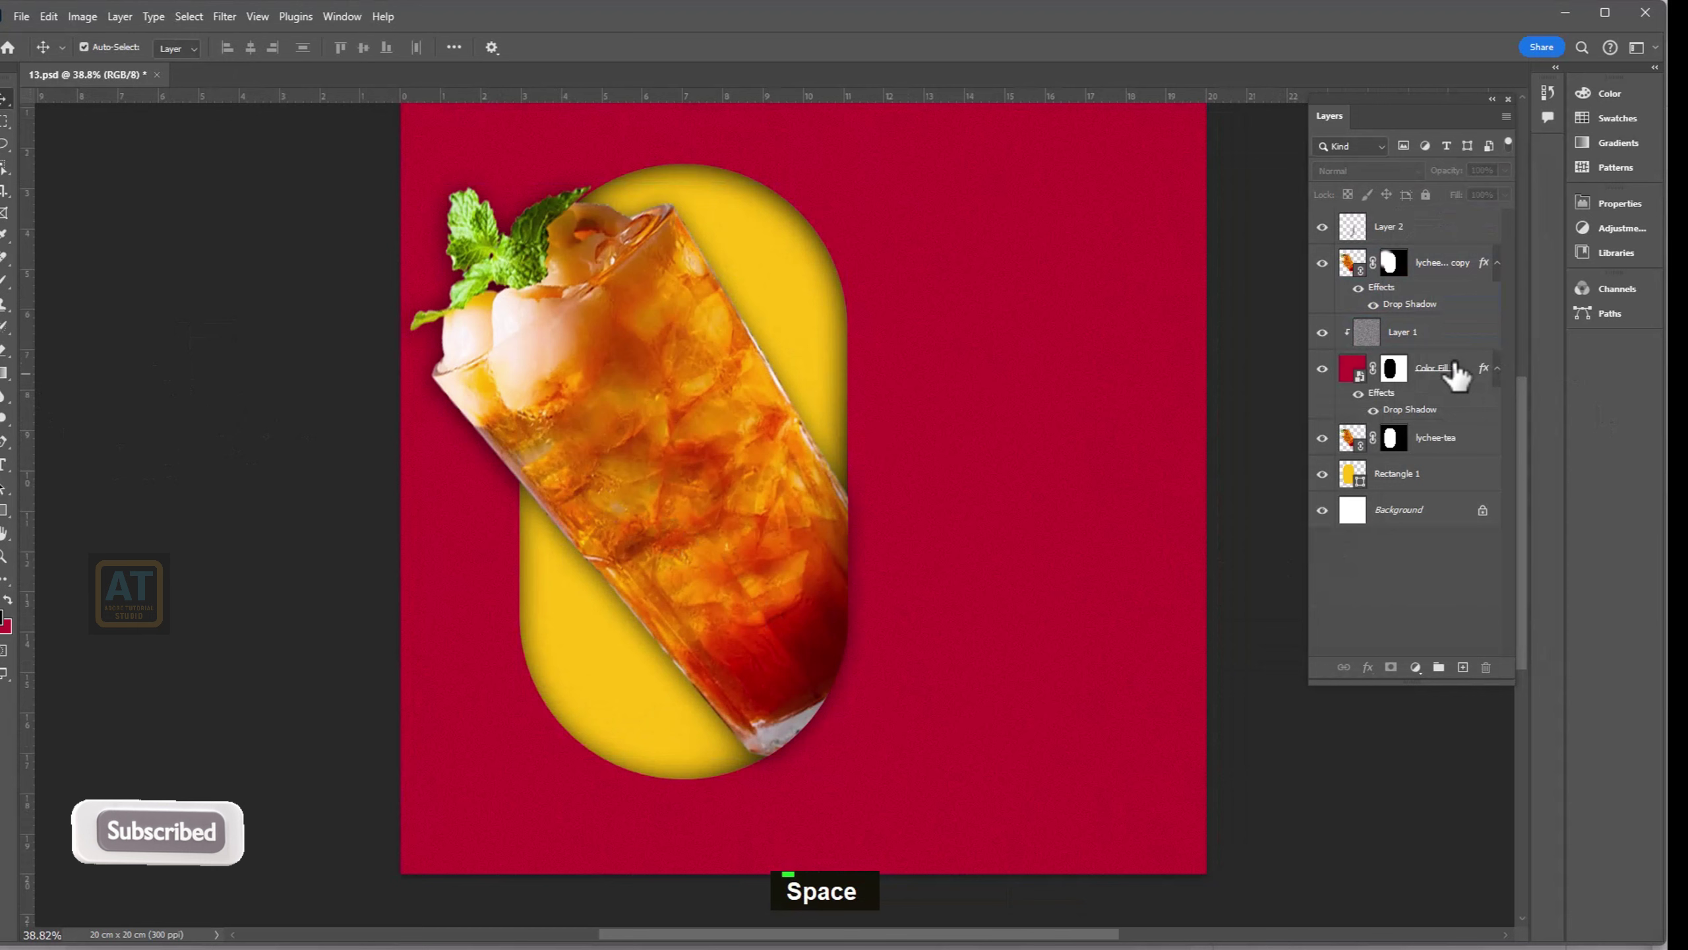
- Select the background layers down to Rectangle 1 for grouping
left_click(1435, 484)
left_click(1436, 463)
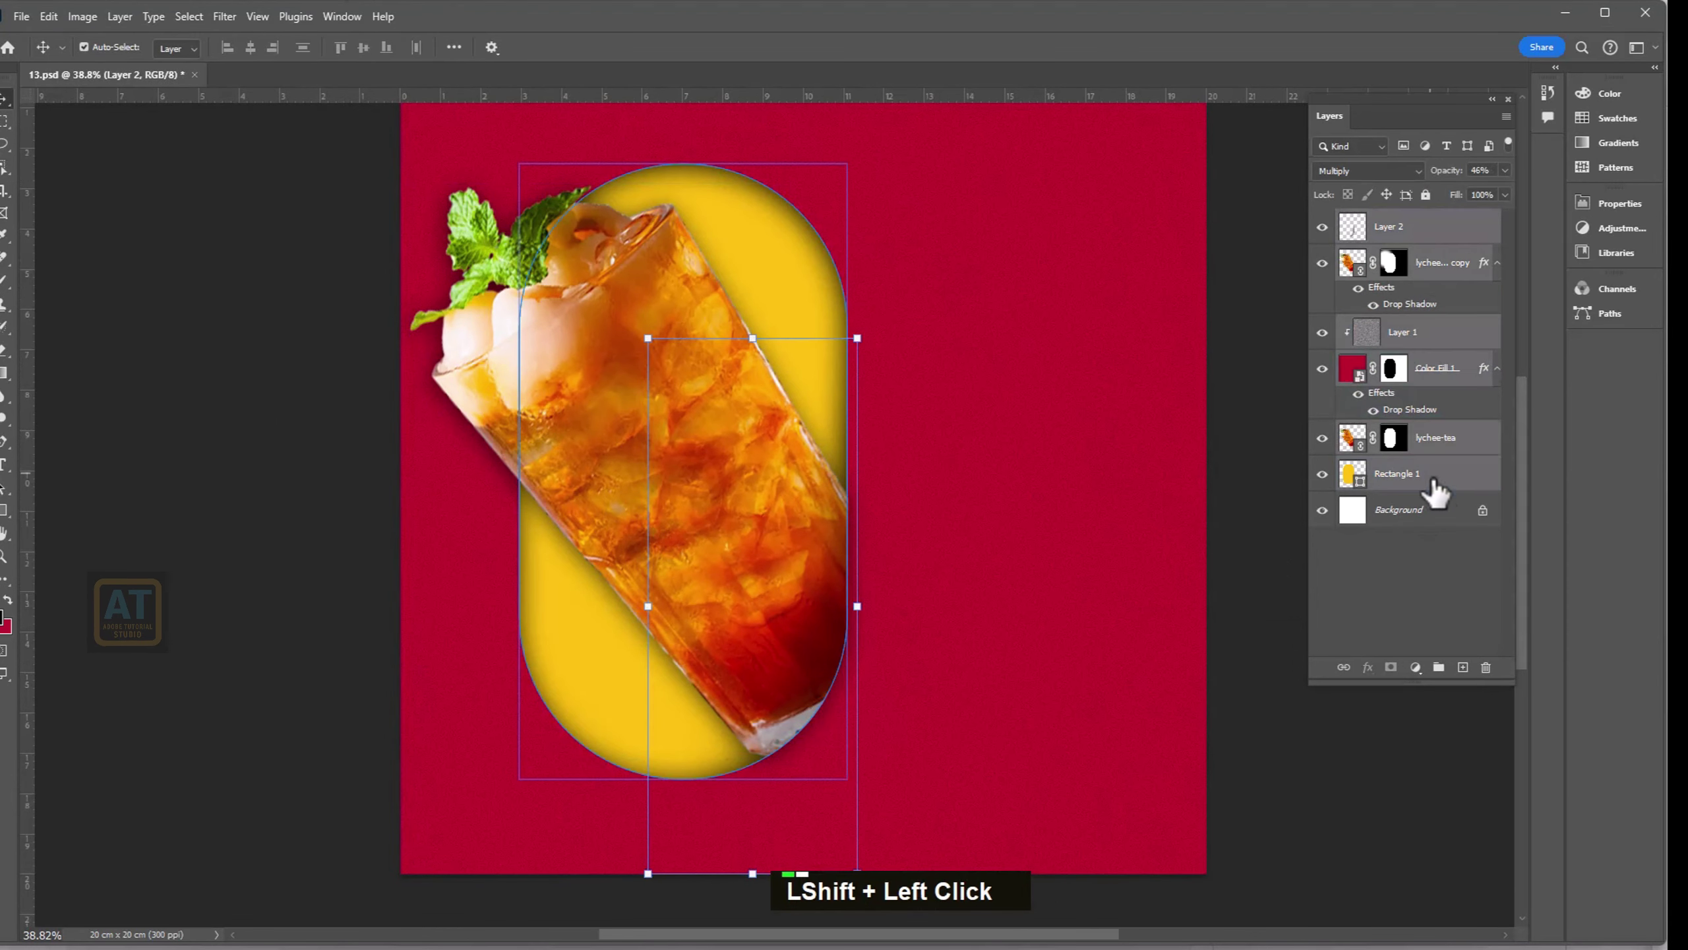
- Group the selected layers and rename the group 'BG'
double_click(1407, 247)
type("bg")
key("Return")
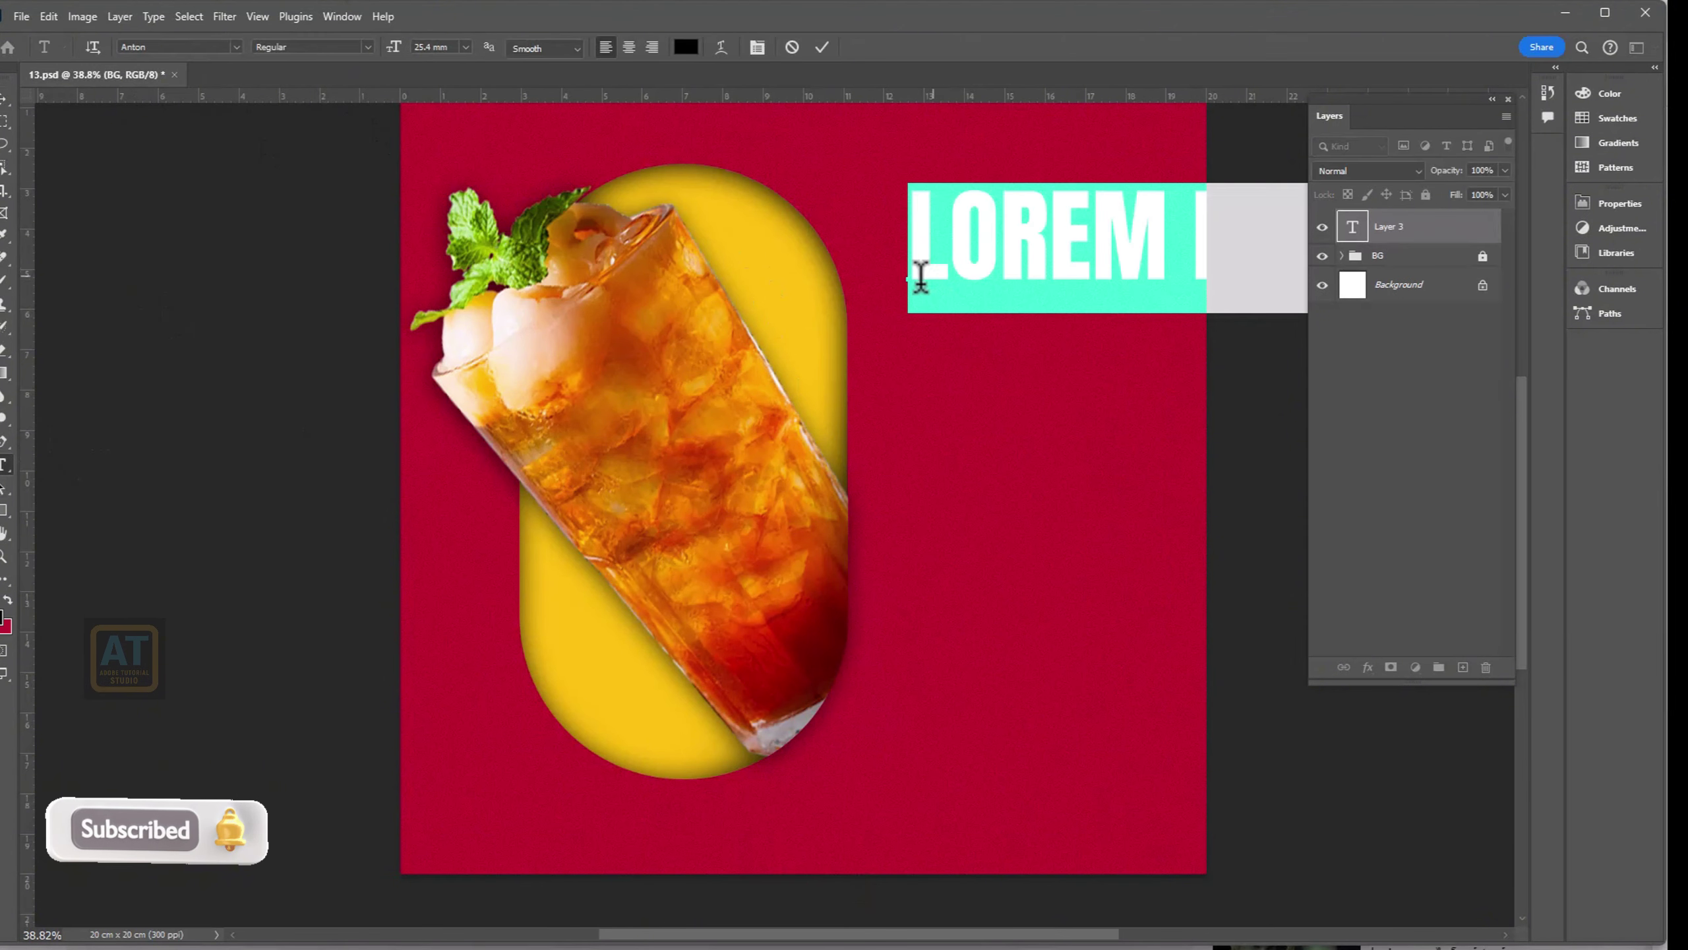
- Type the Anton headline 'TASTE / THE / LYCHEE ICED TEA' on separate lines
type("tas")
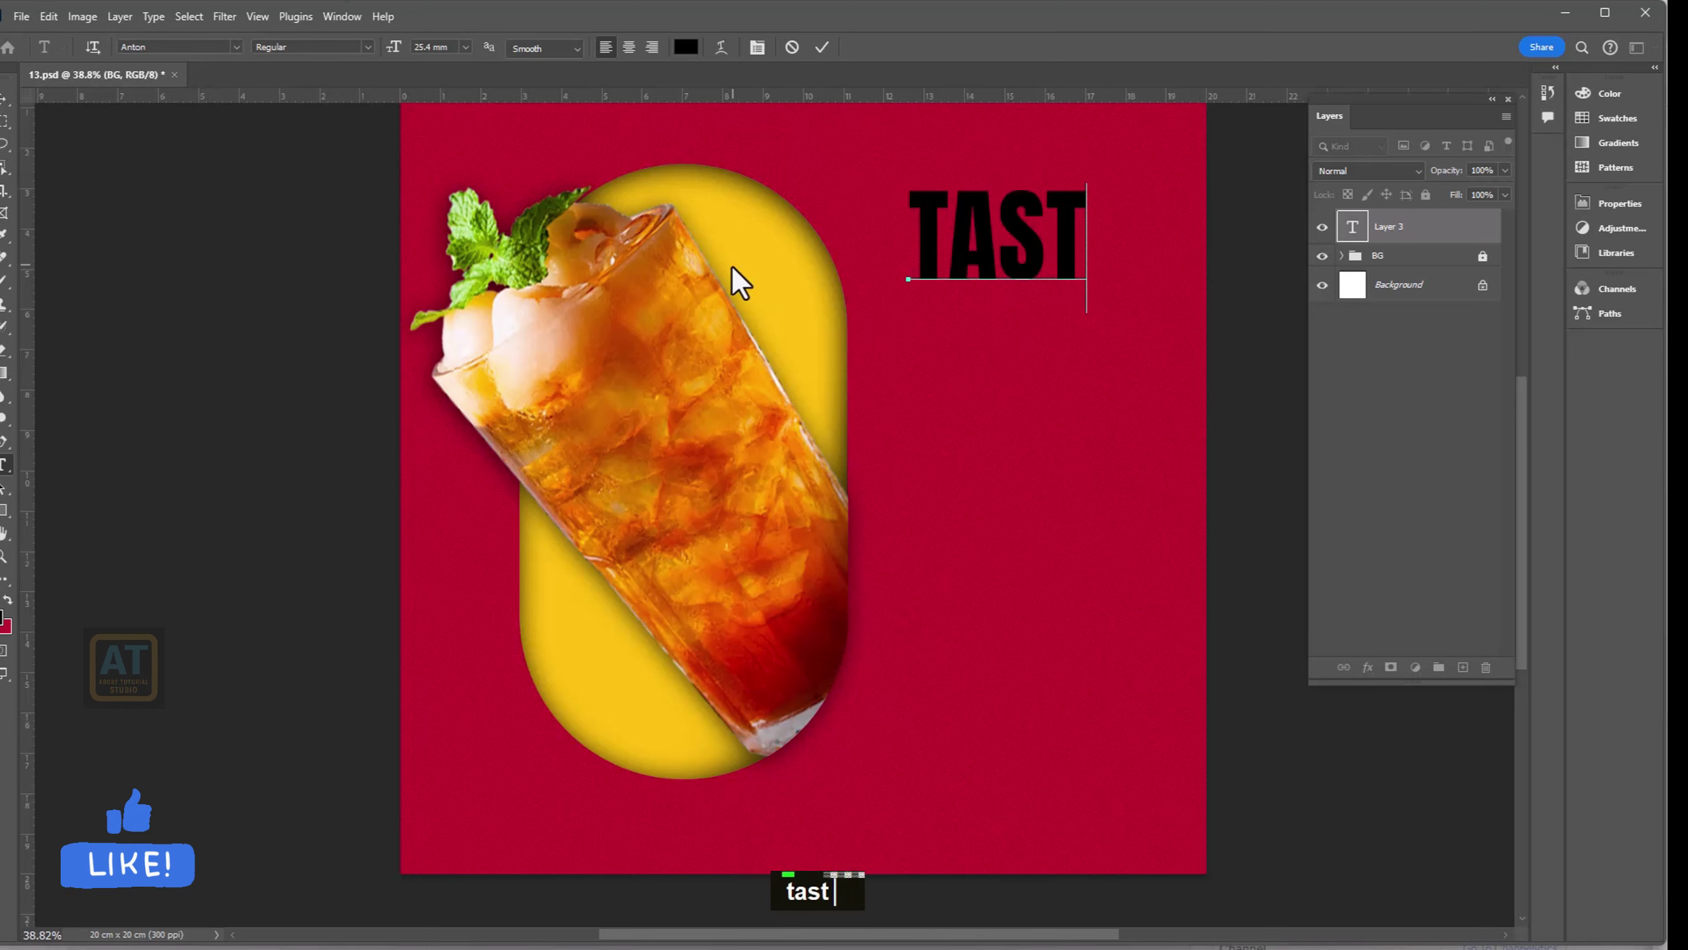
type("te")
key("Return")
type("the")
key("Return")
type("c")
key("BackSpace")
type("lyc")
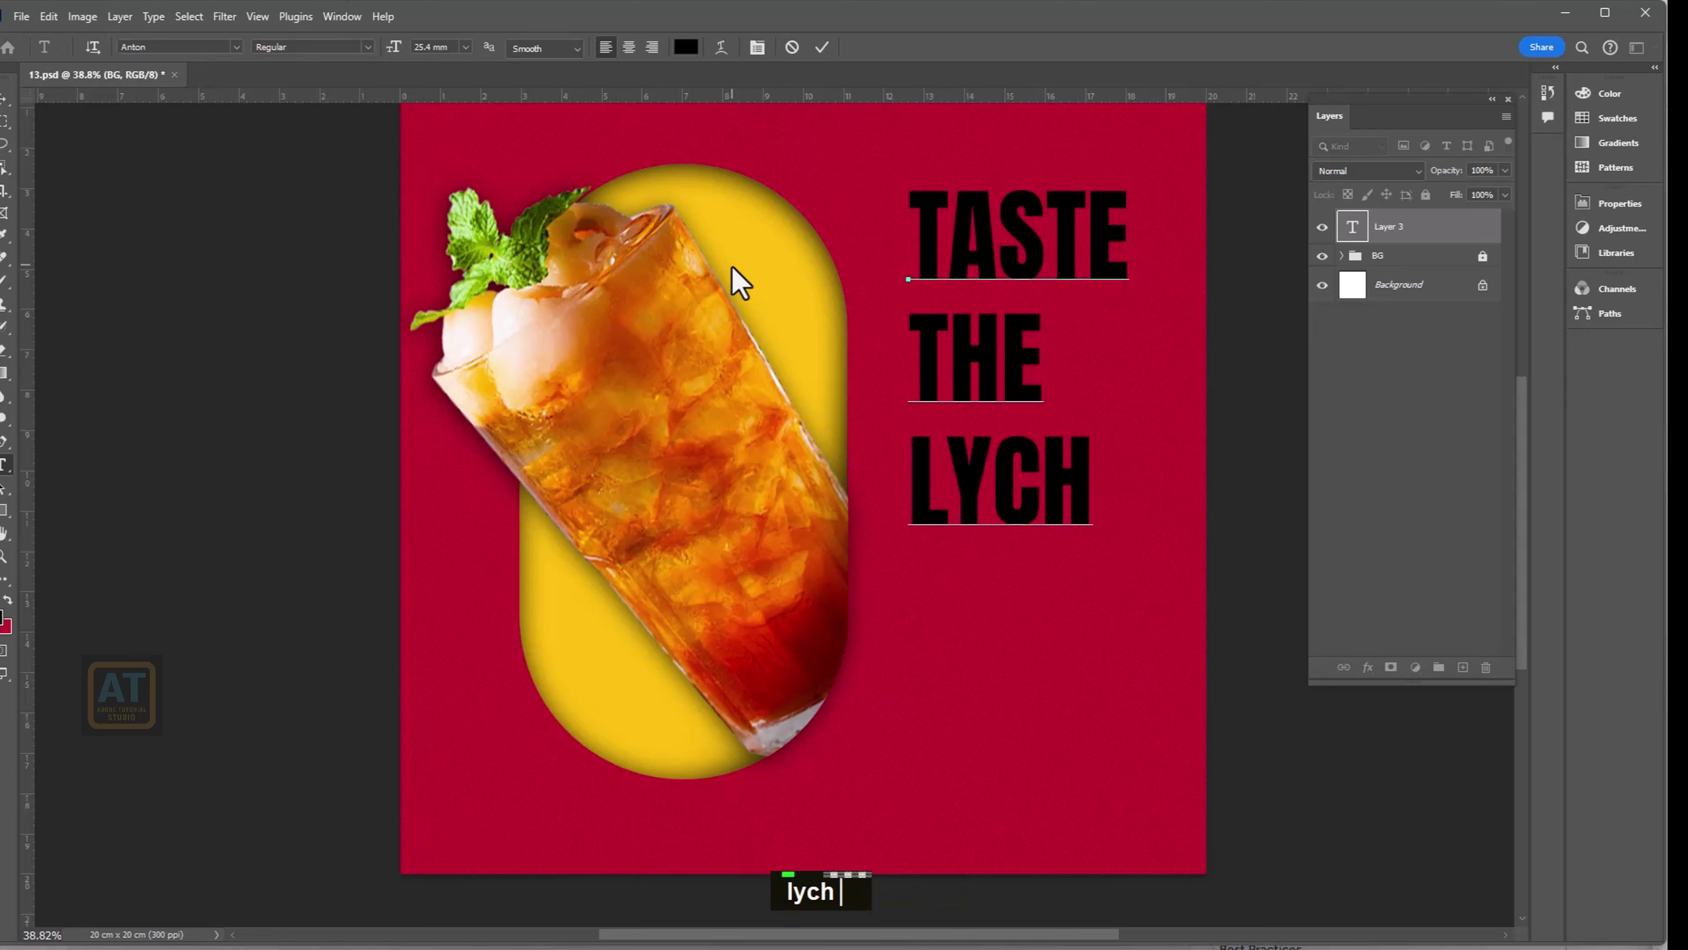
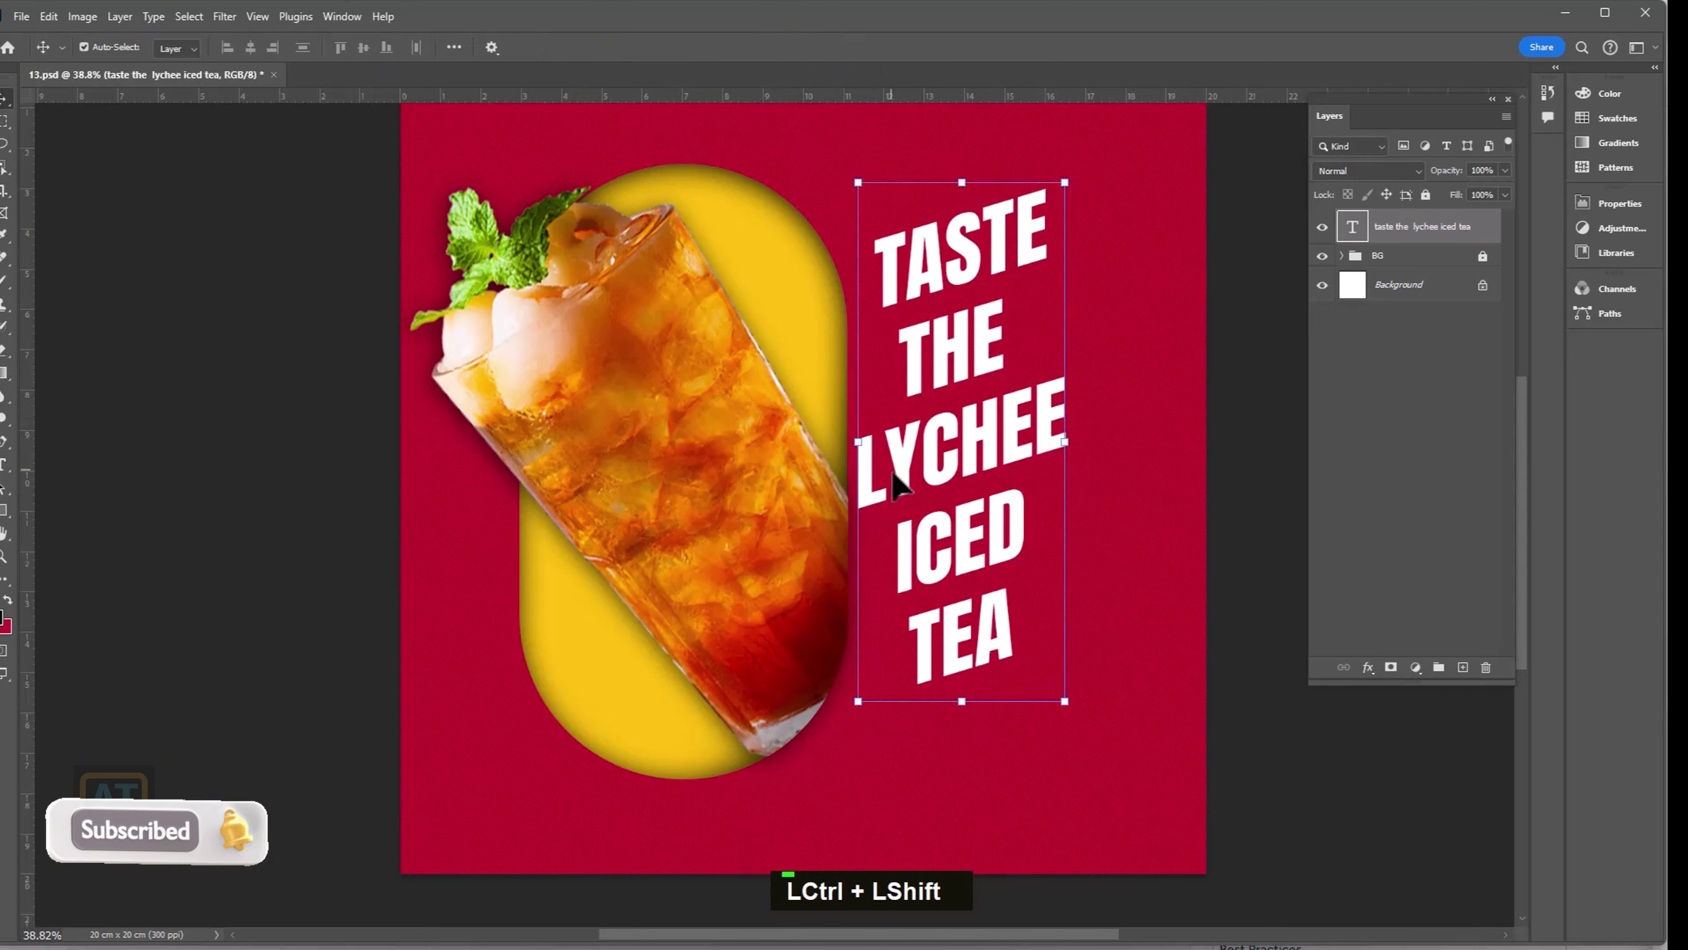
- Color LYCHEE yellow, enlarge the headline with Free Transform and start its drop shadow
type("t")
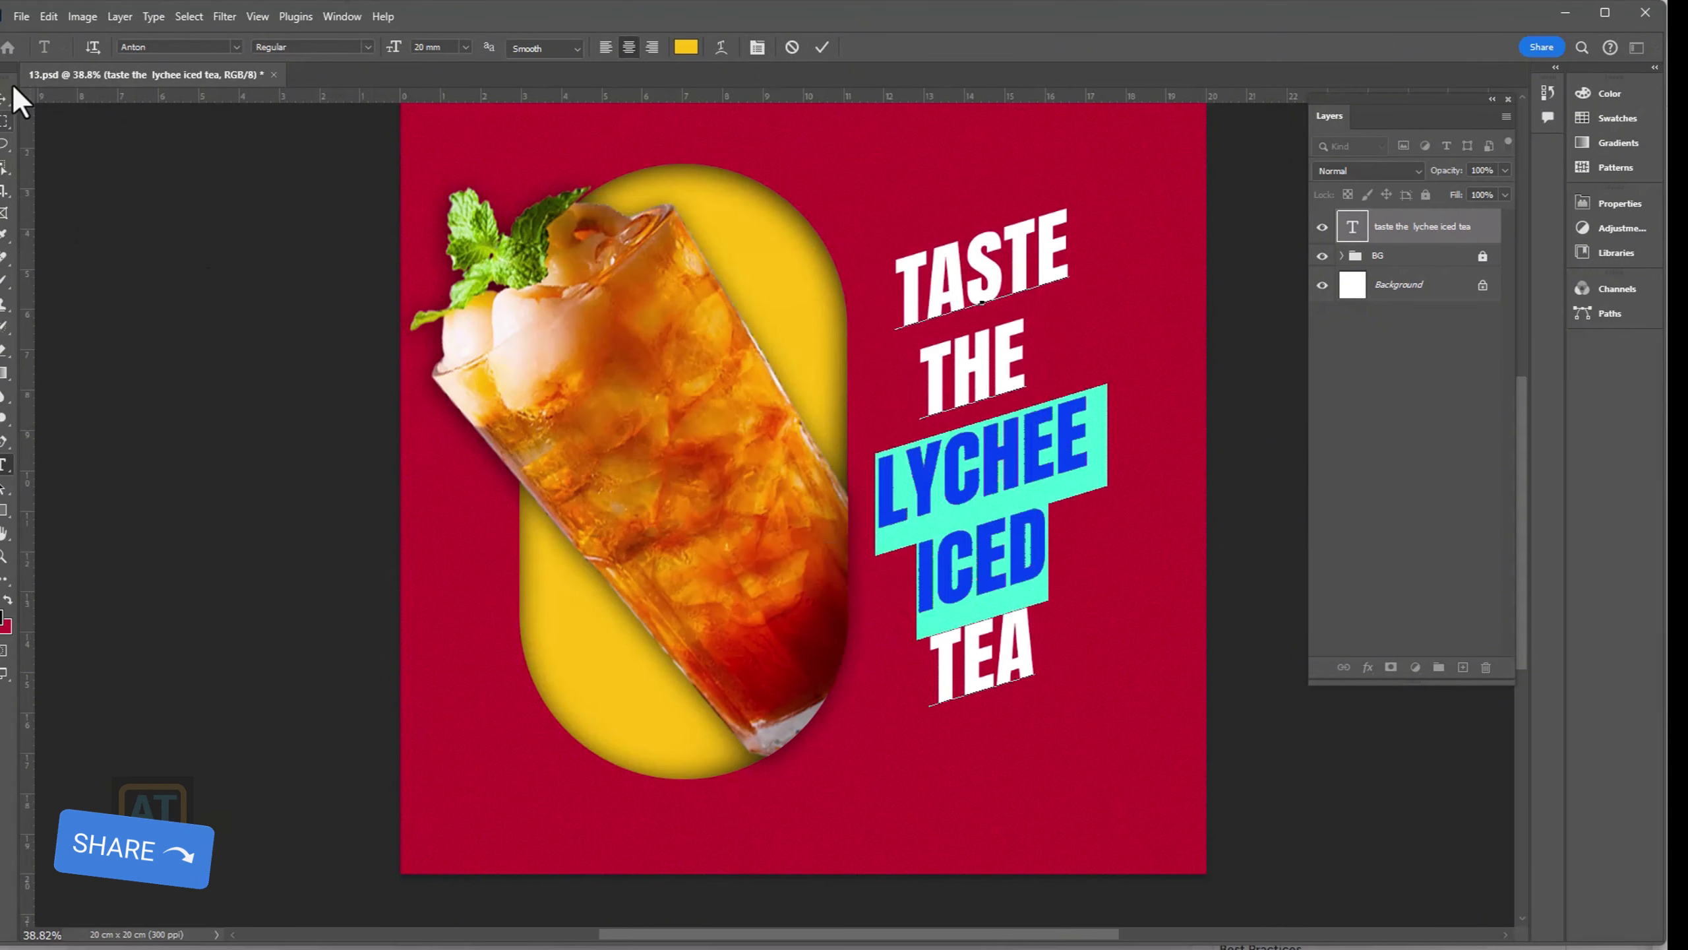
double_click(14, 122)
type("t")
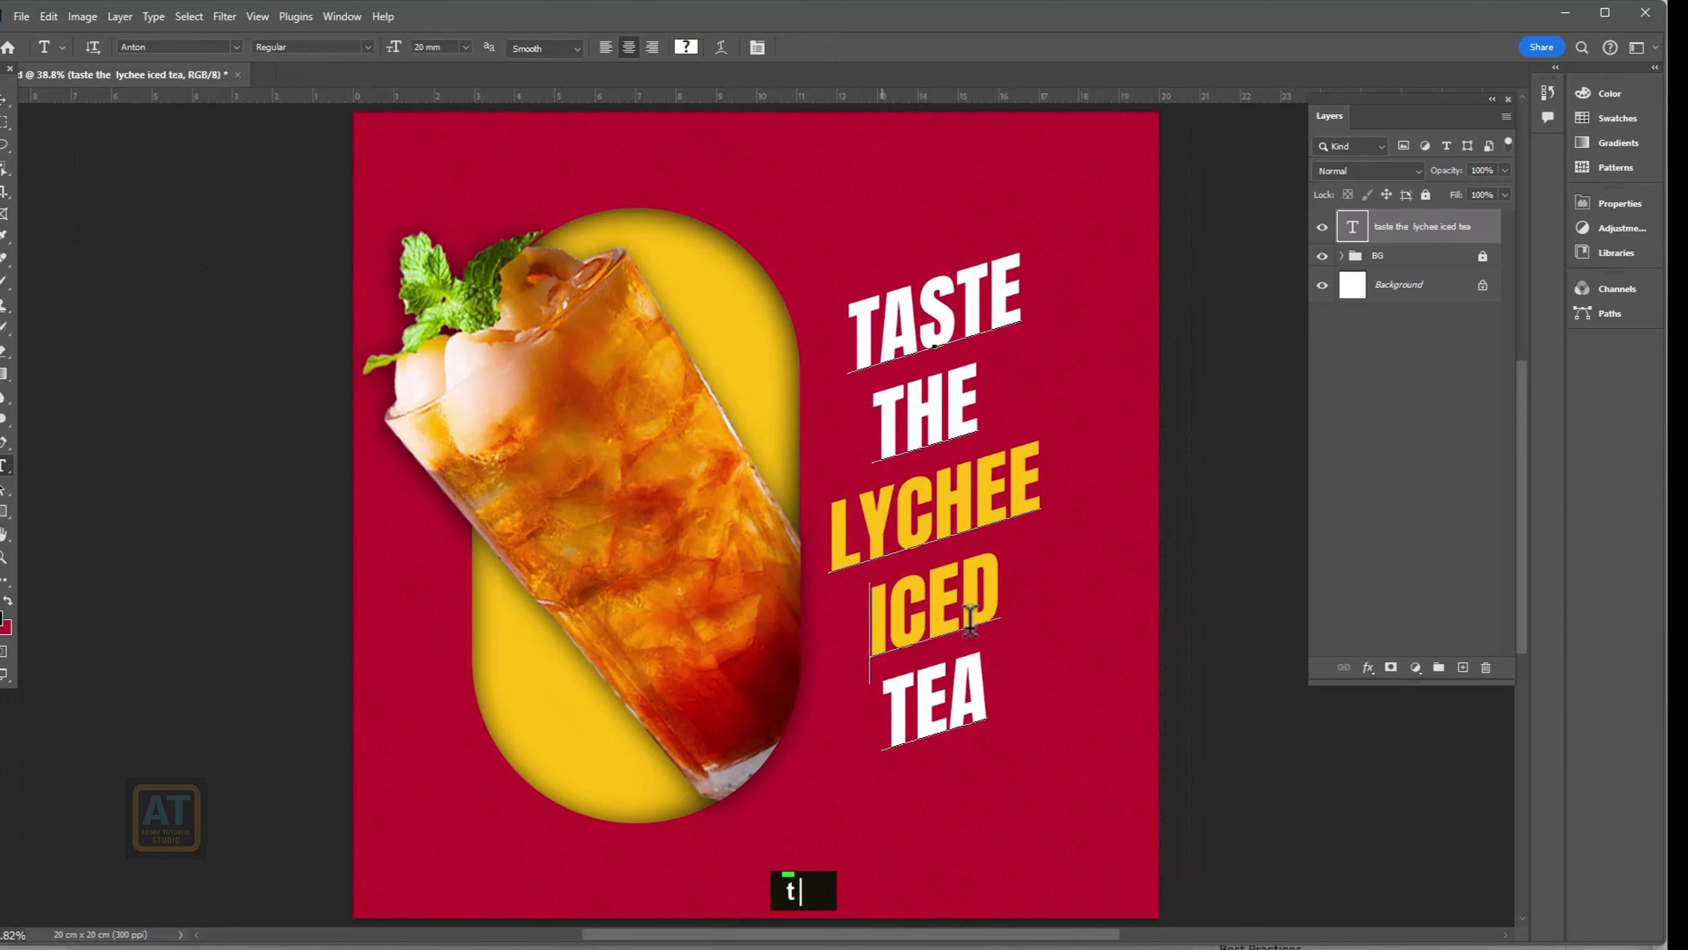
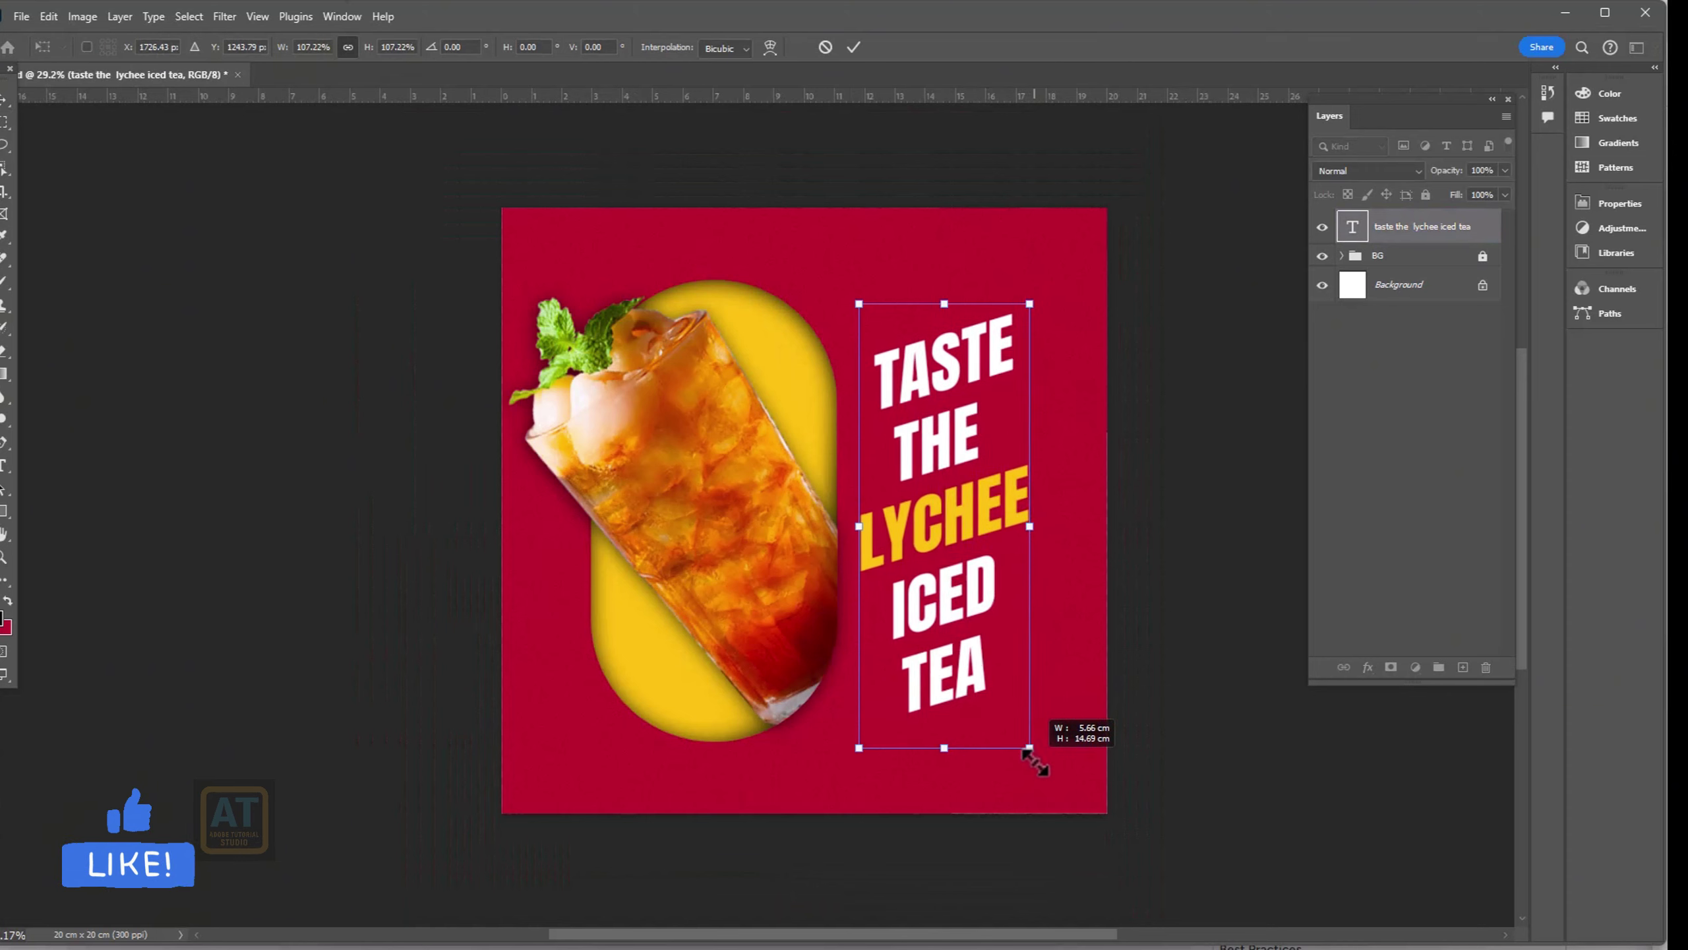
key("Return")
scroll("down", 3)
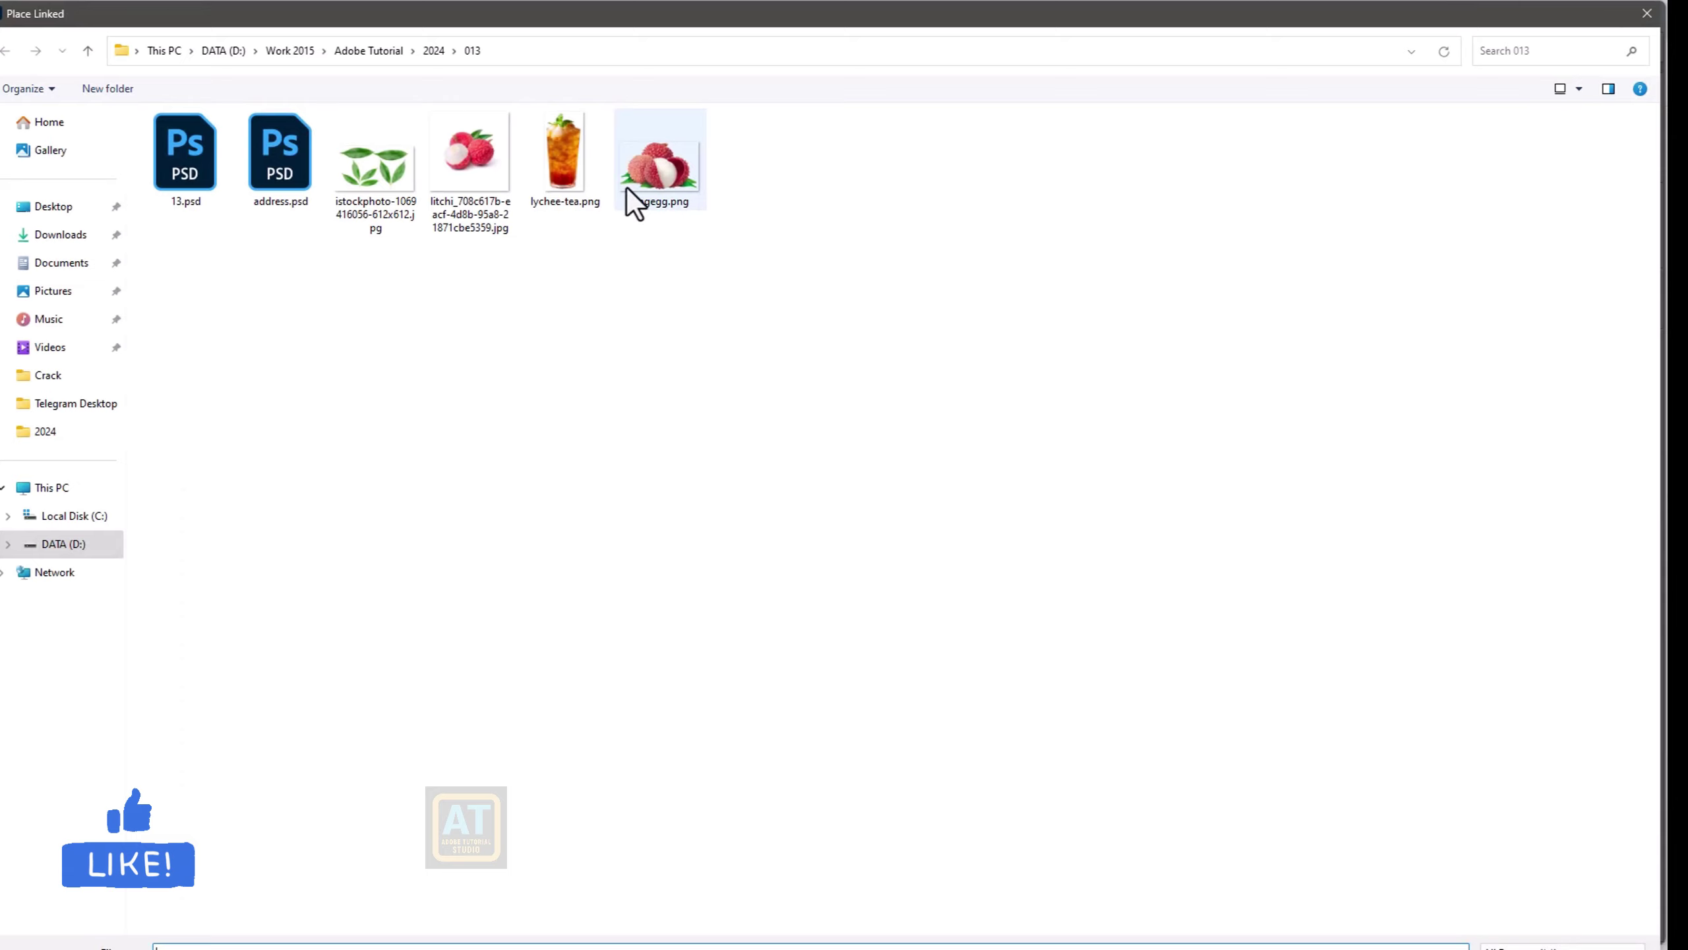
- Place the lychee cluster image and give it a Multiply drop shadow, distance 21, size 24
double_click(674, 178)
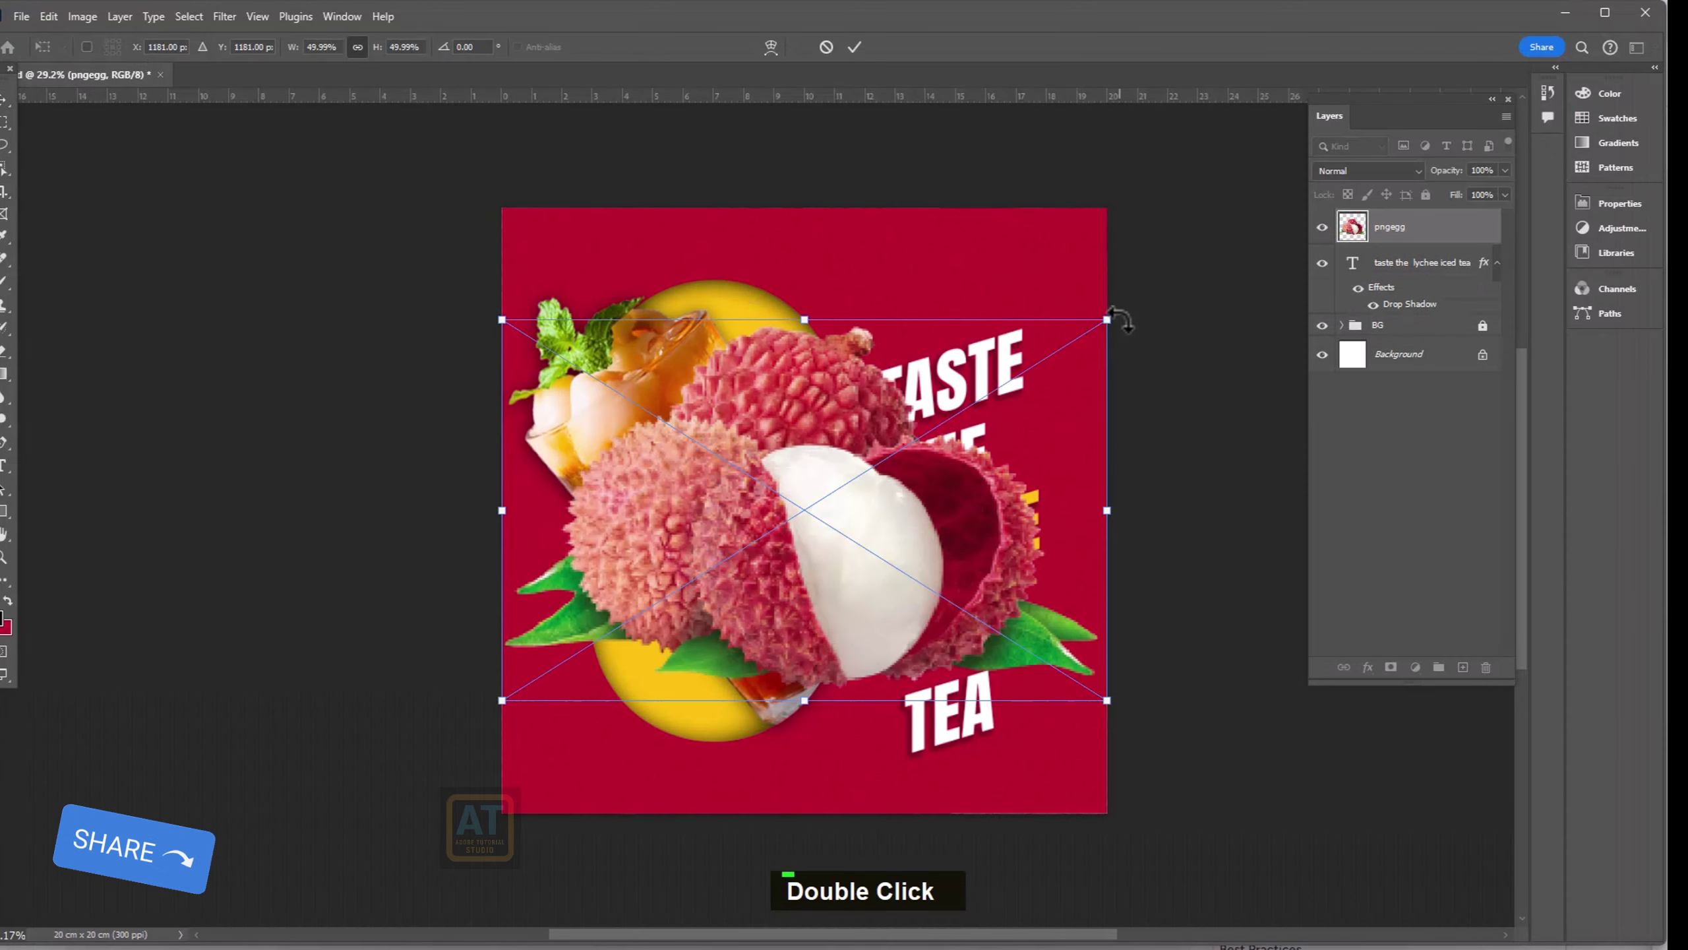
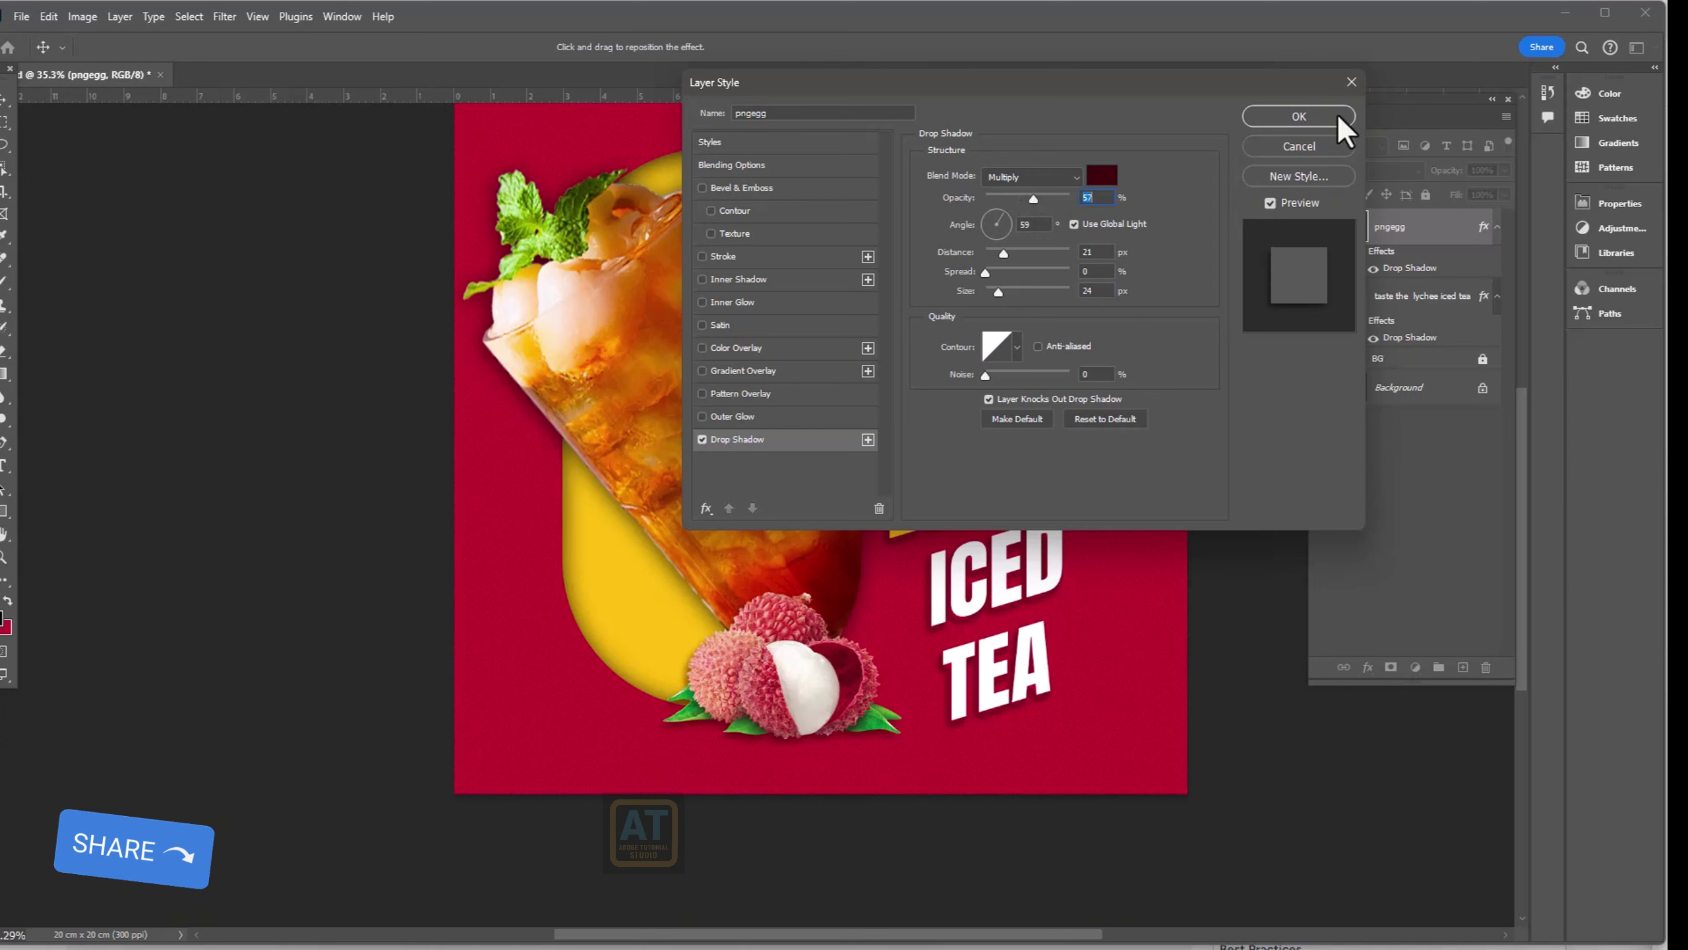
left_click(1467, 676)
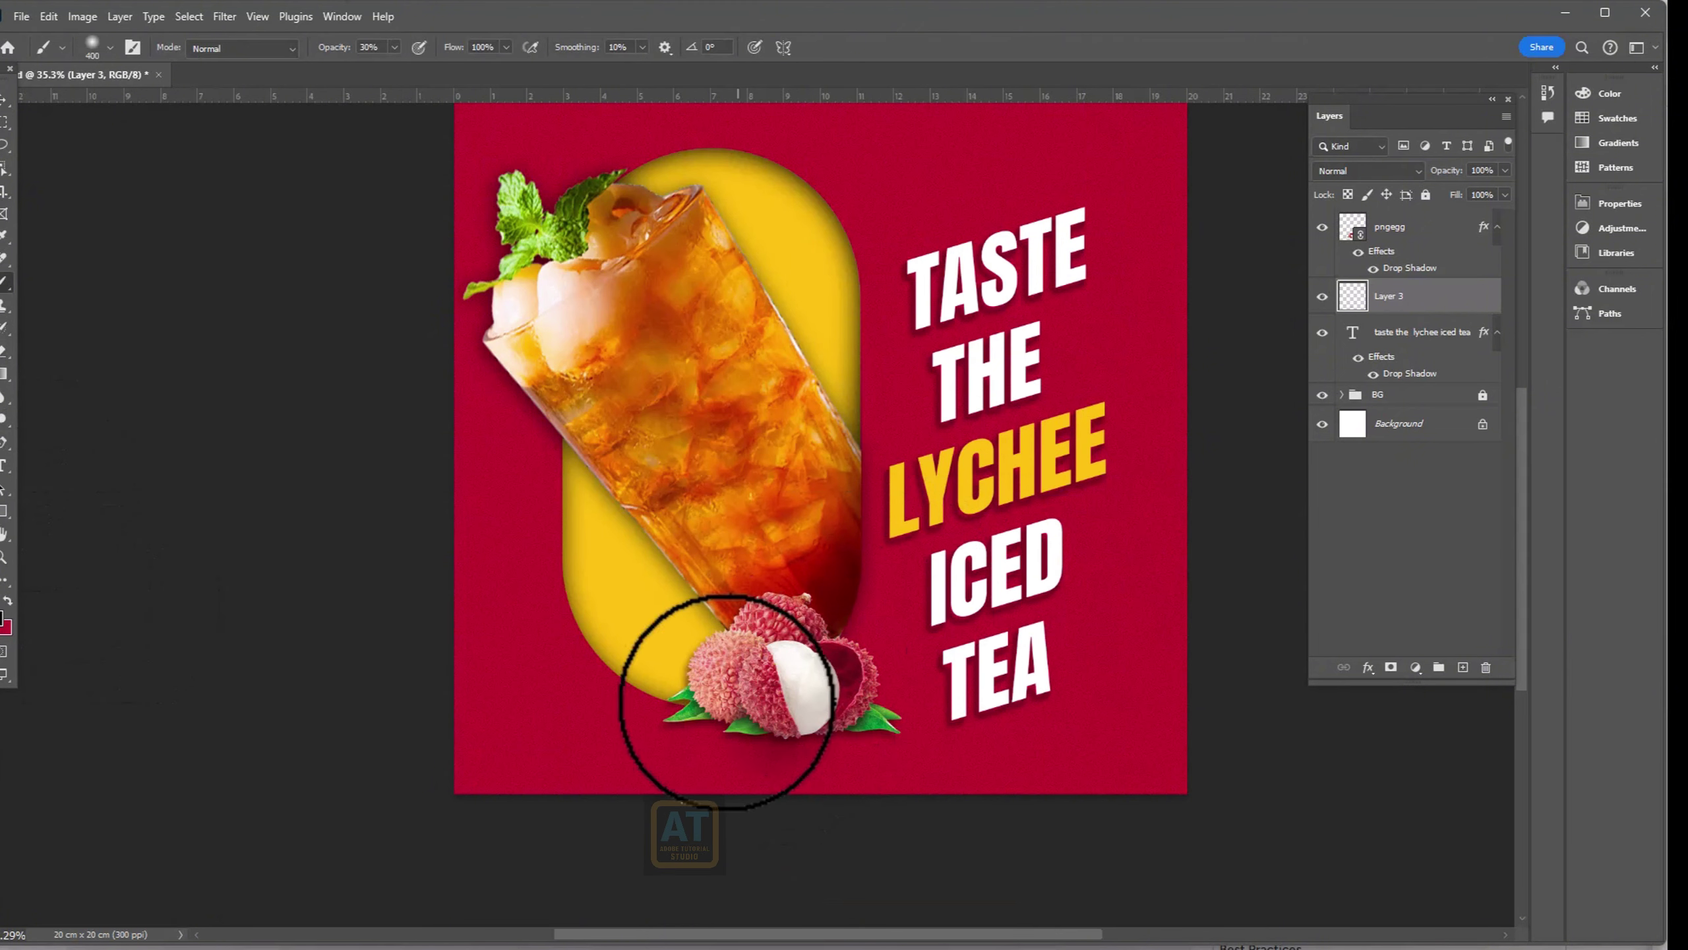
- Paint a soft shadow under the lychees on Layer 3 and squash it flat with Free Transform
key("ctrl+z")
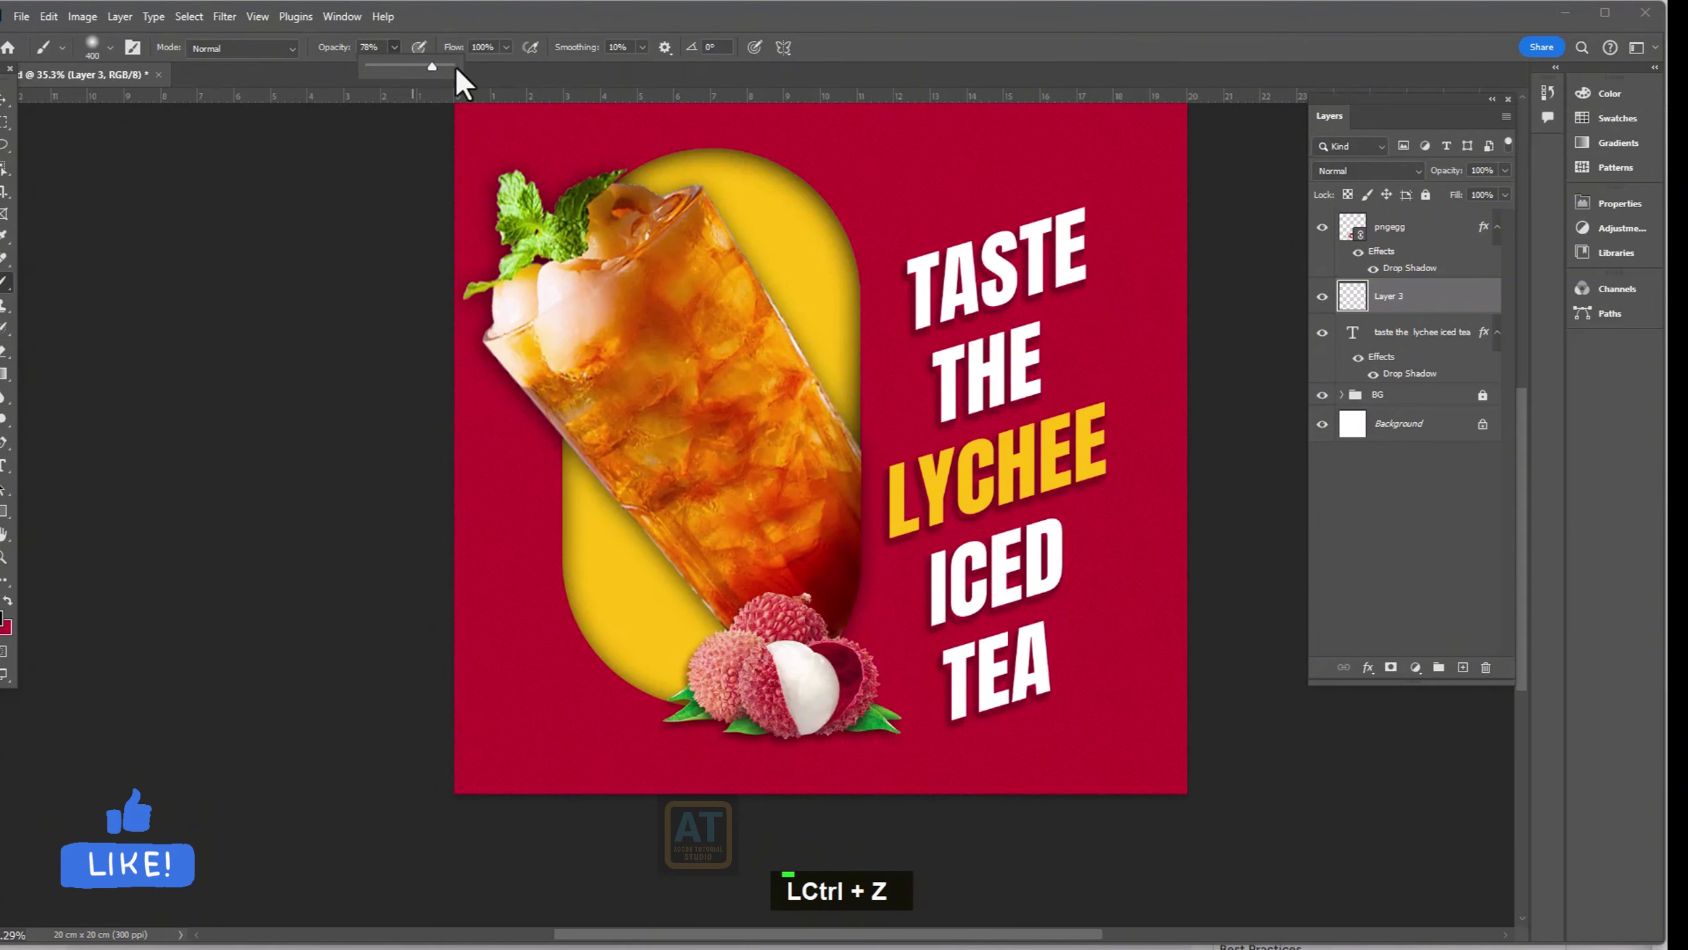
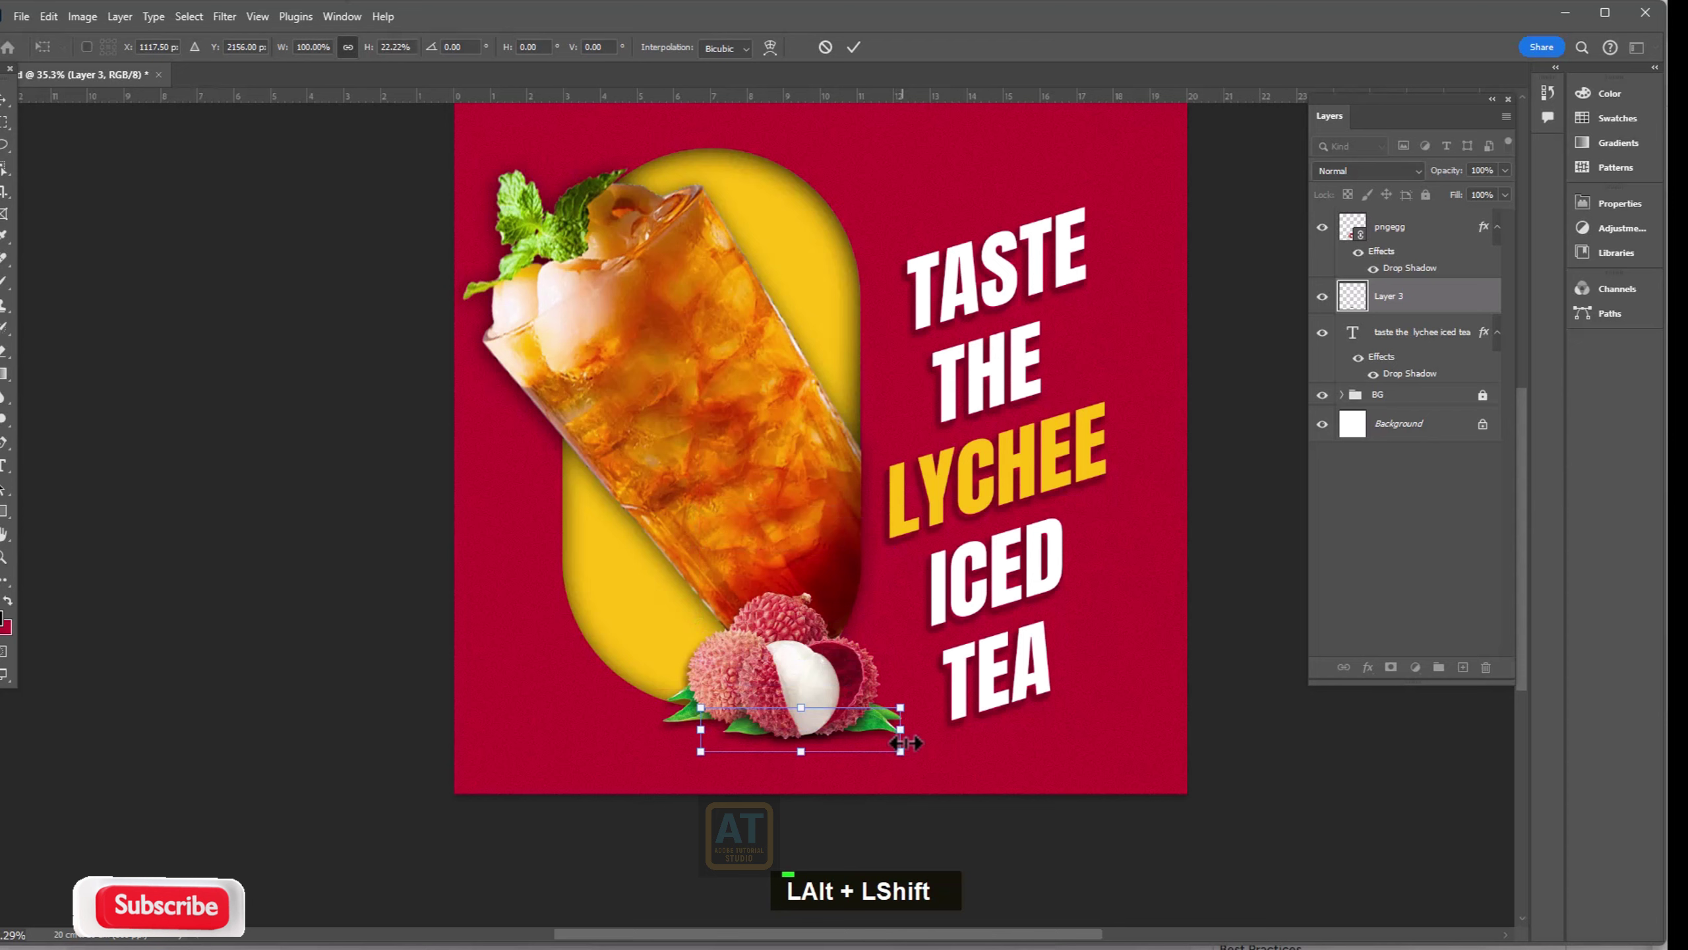
key("Return")
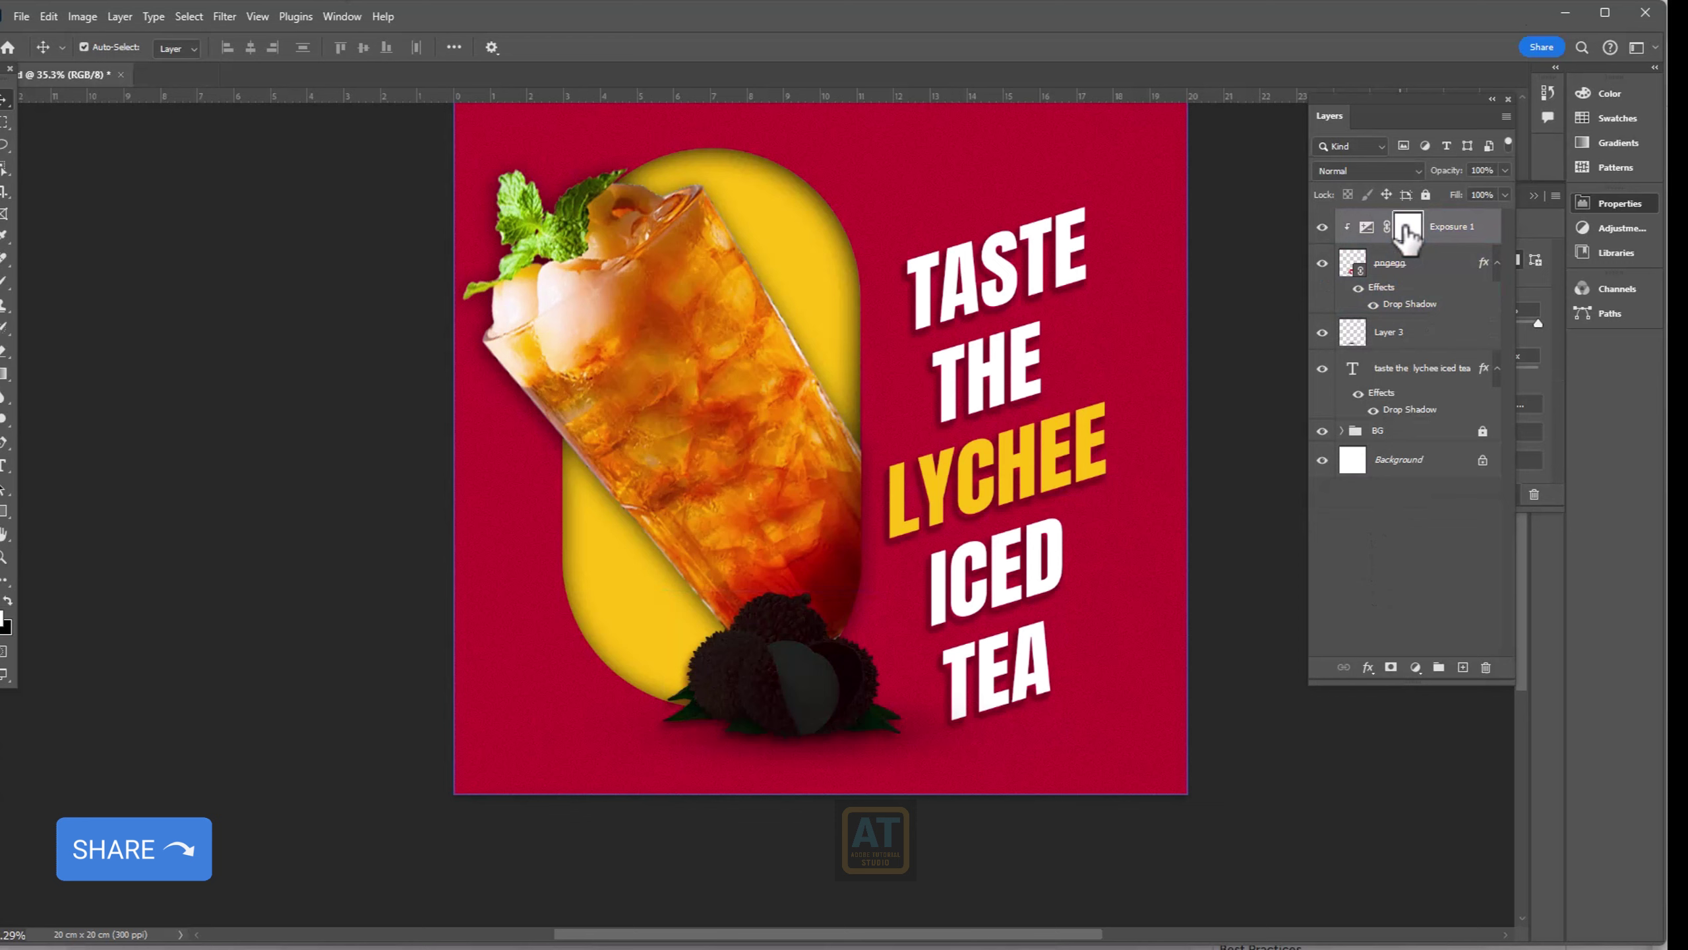
- Invert the clipped Exposure 1 mask and place the litchi JPG into the poster
key("ctrl+i")
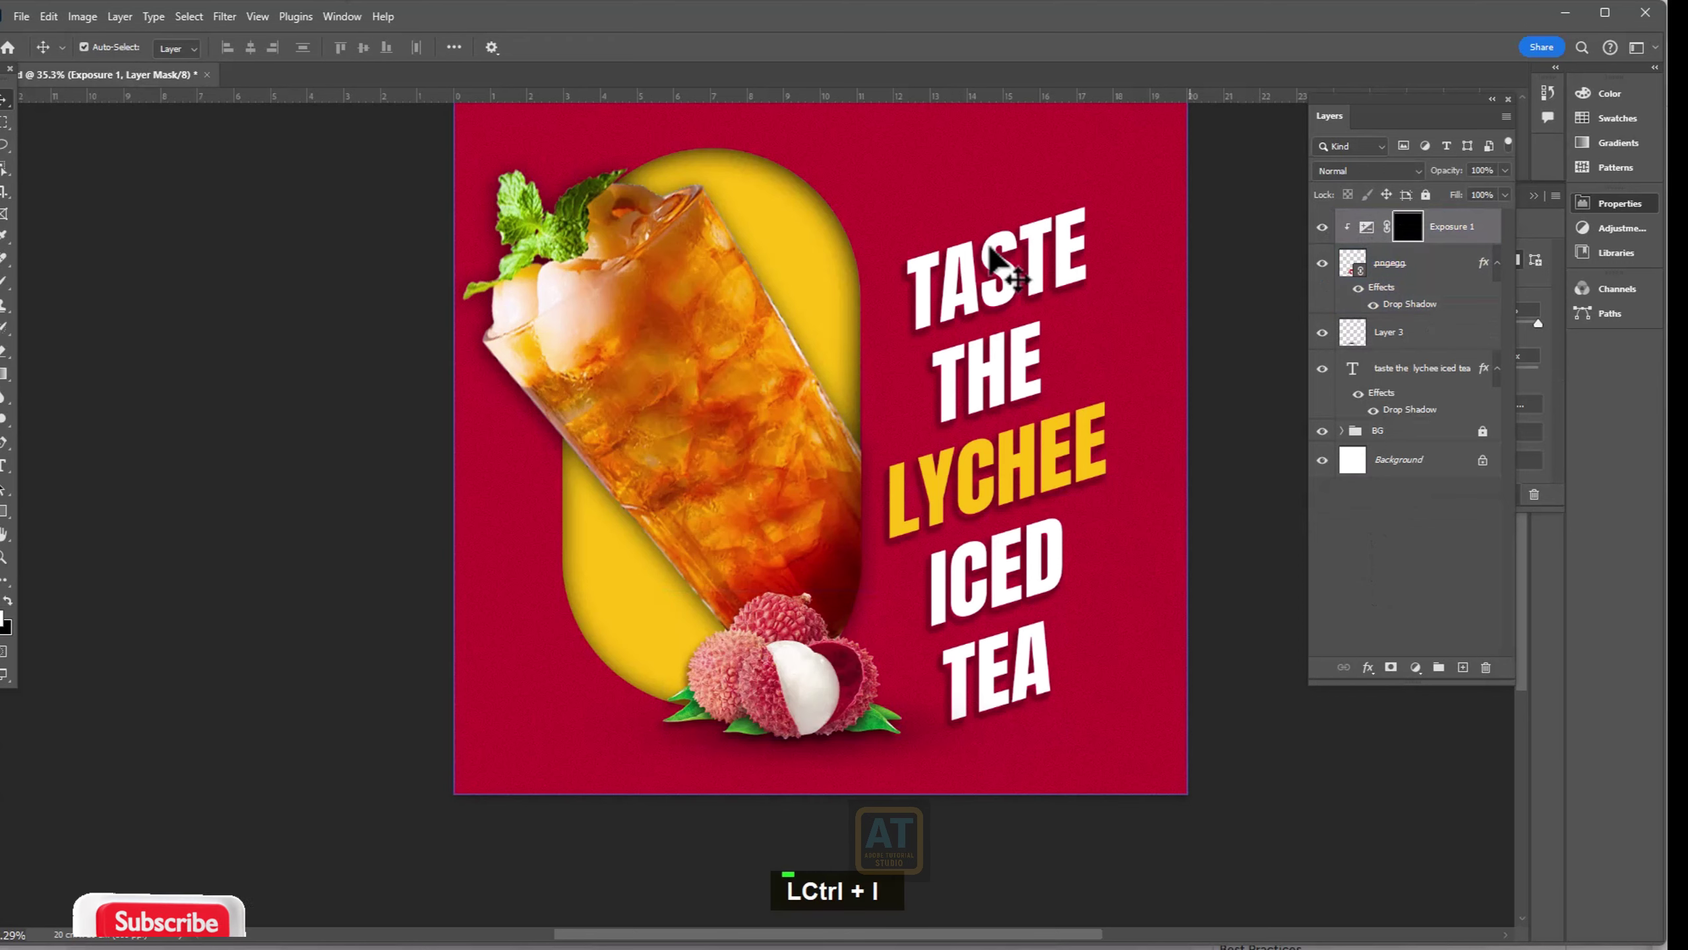
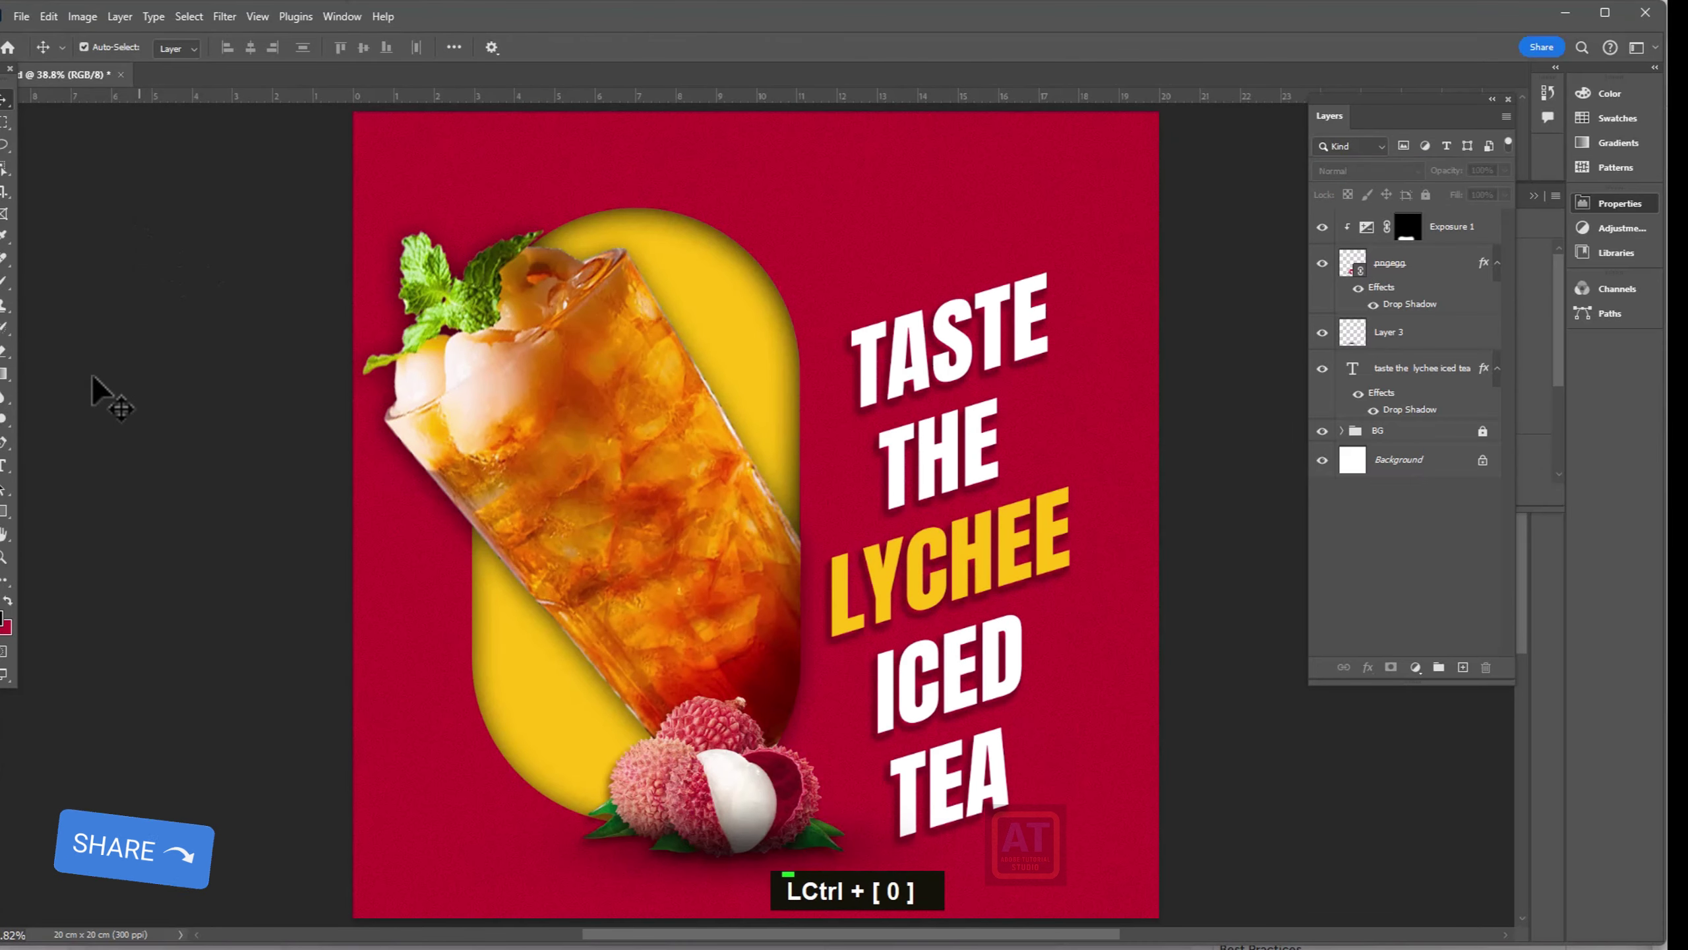
scroll("down", 3)
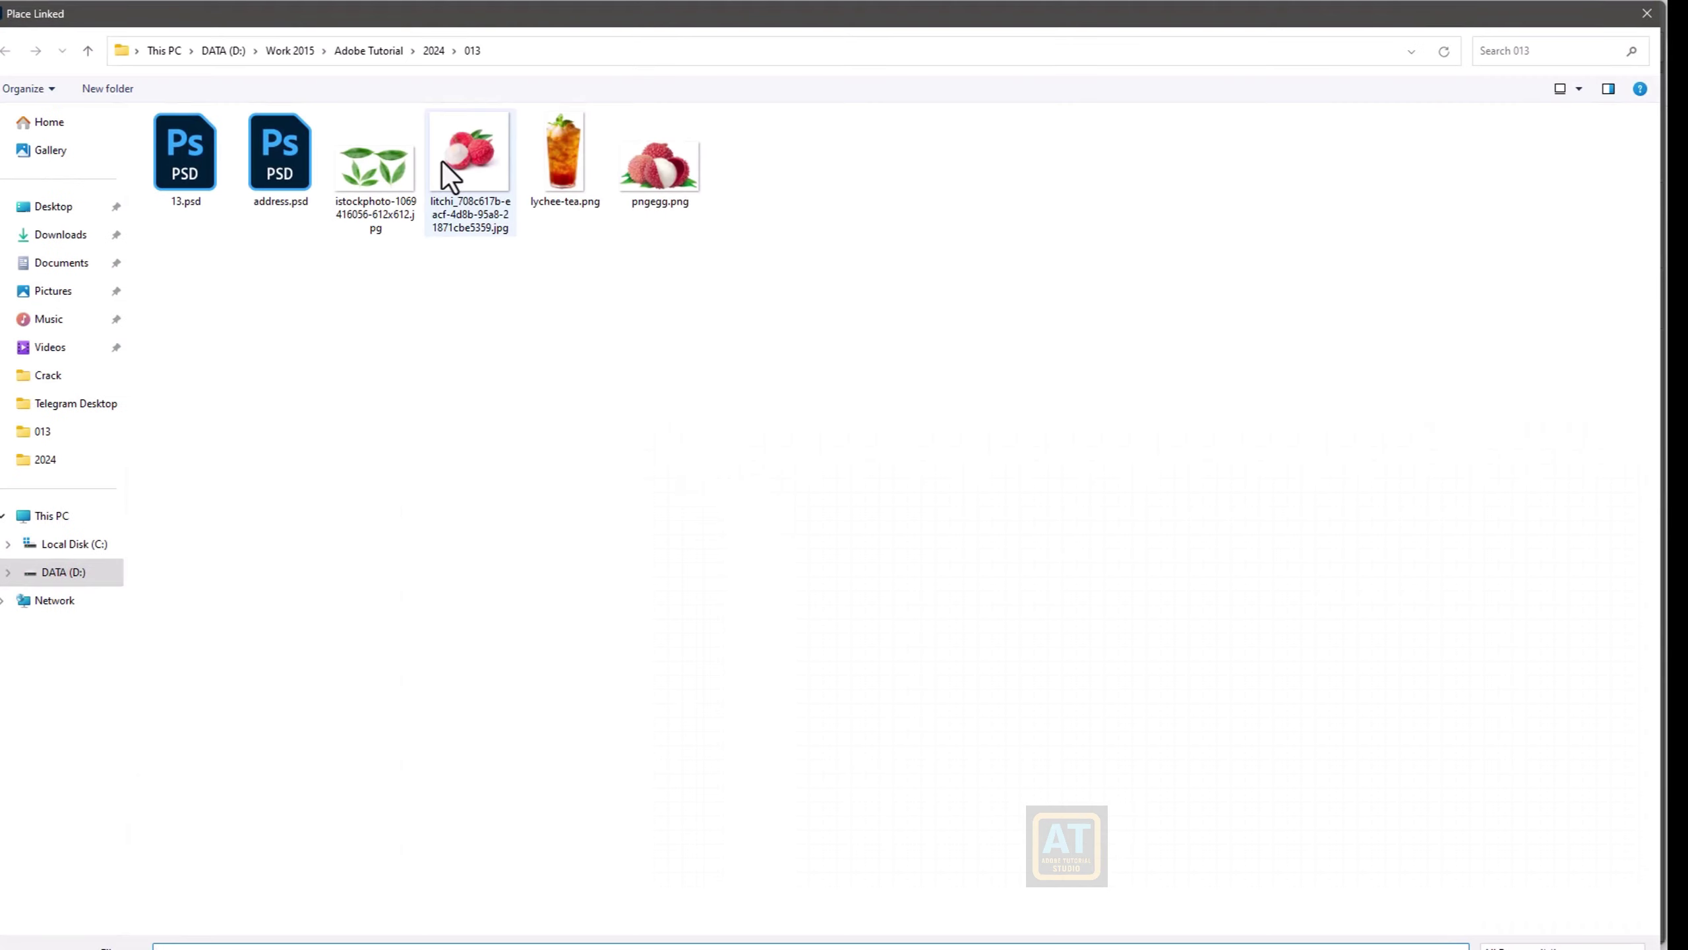
double_click(505, 160)
- Commit the litchi photo placement and enlarge the Quick Selection brush to select the lychees
key("Return")
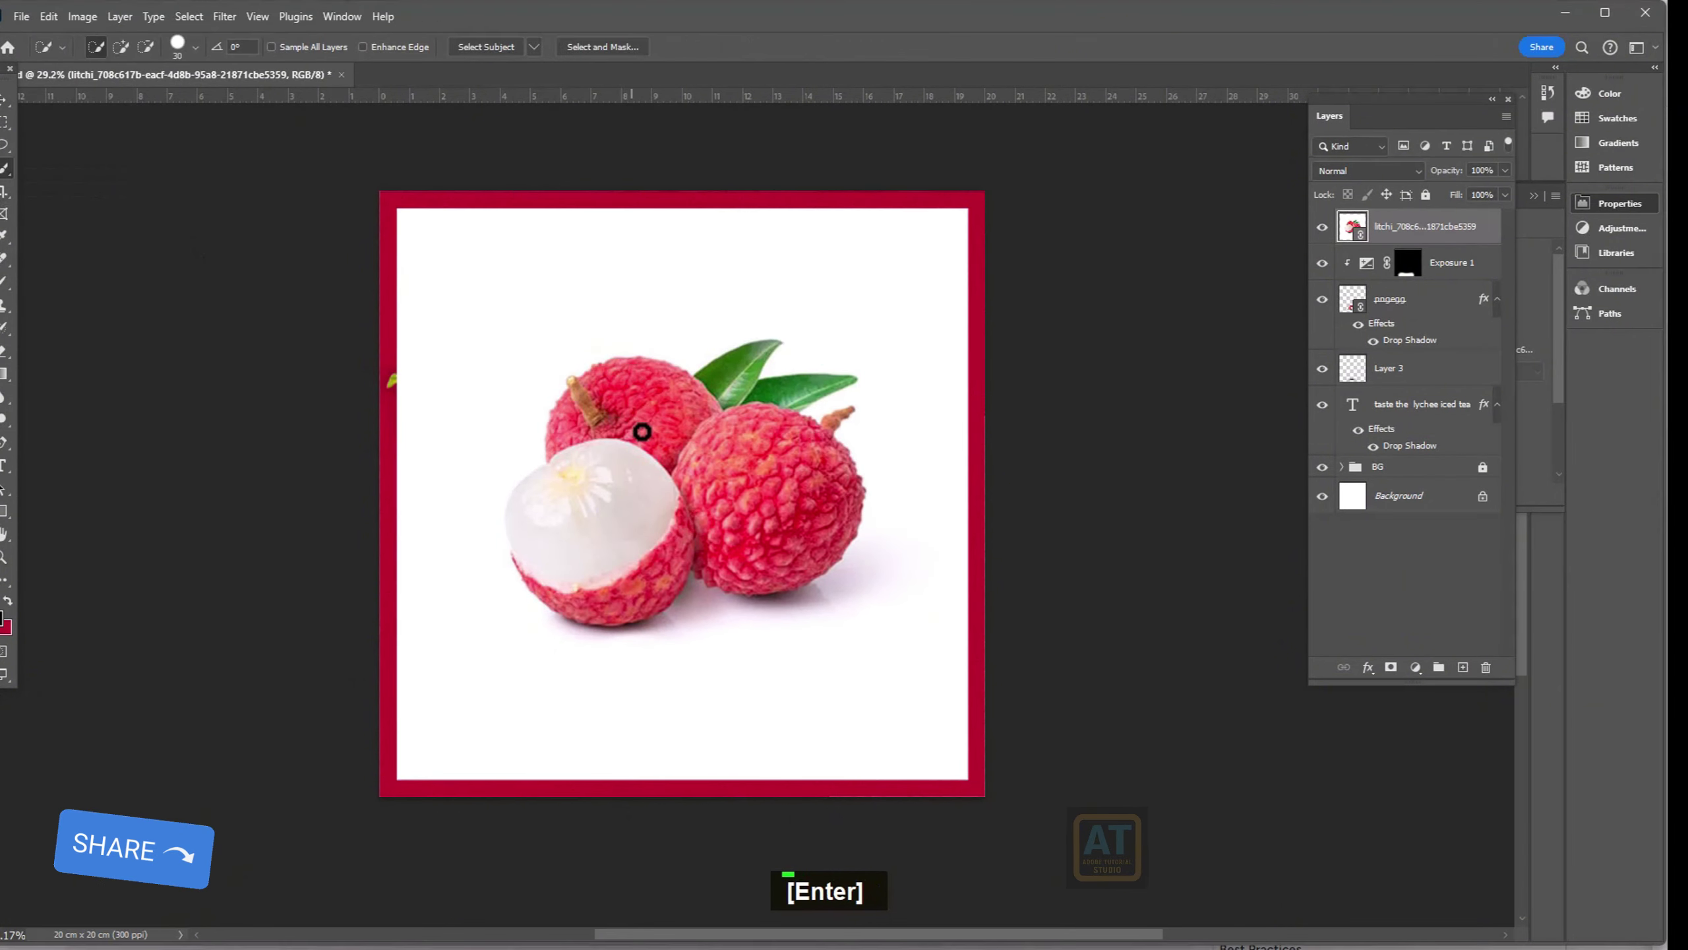
type("]]]]]]]]]")
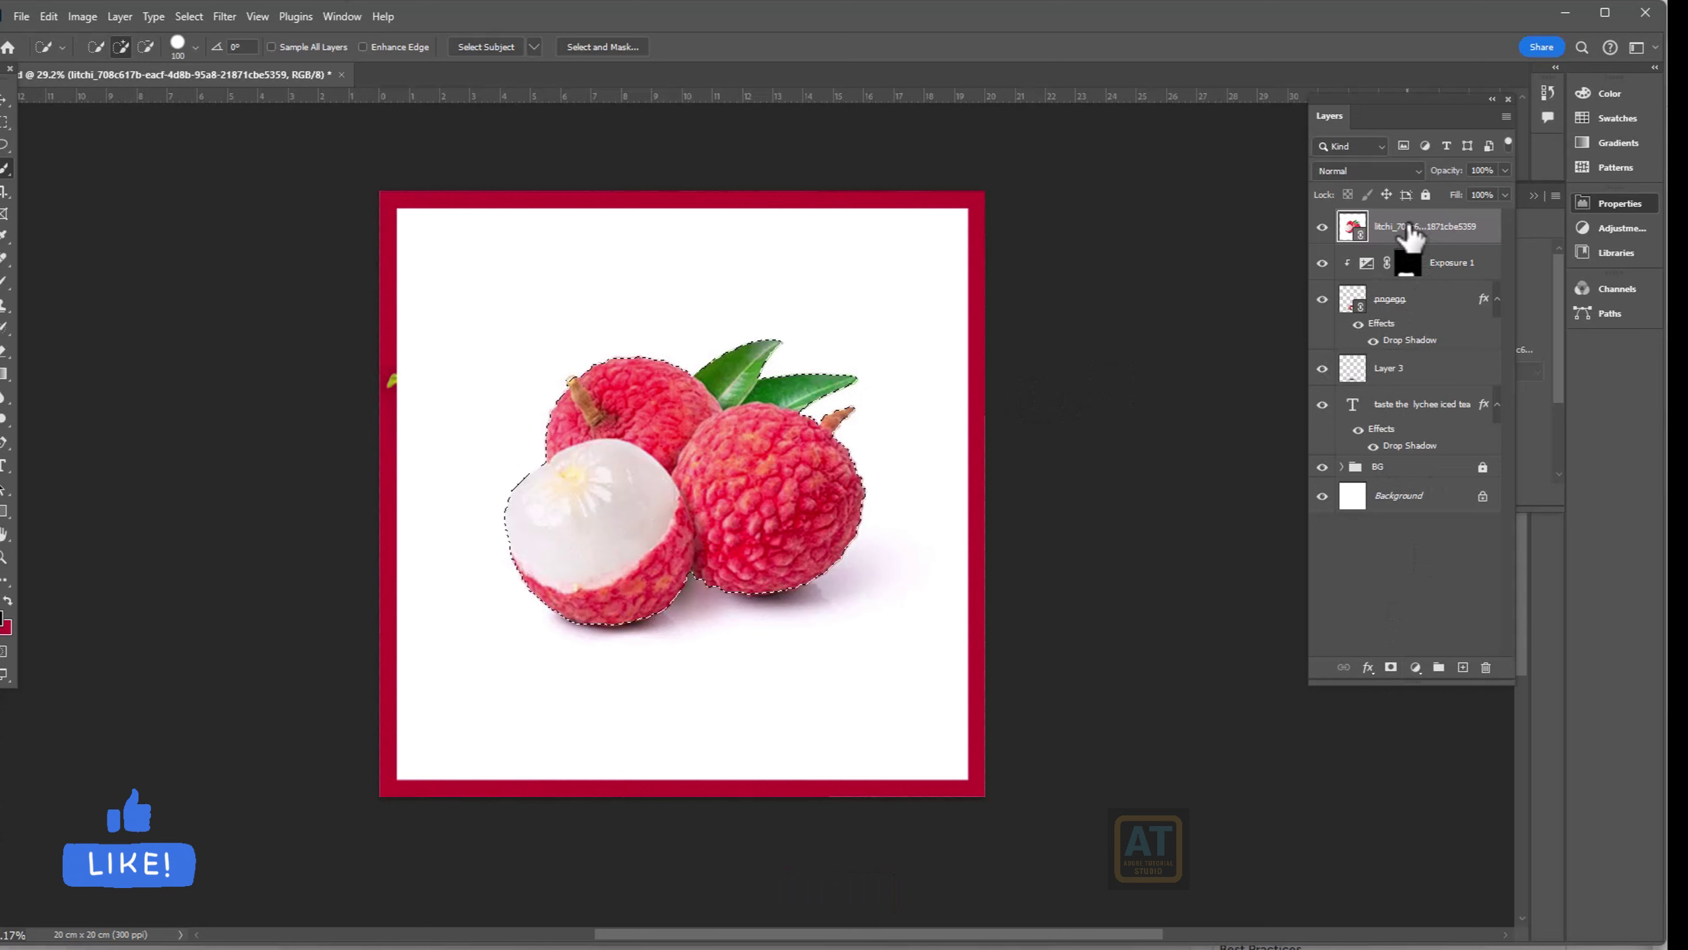
- Blur the corner lychees, then choose the istockphoto leaves image to place linked
right_click(1430, 232)
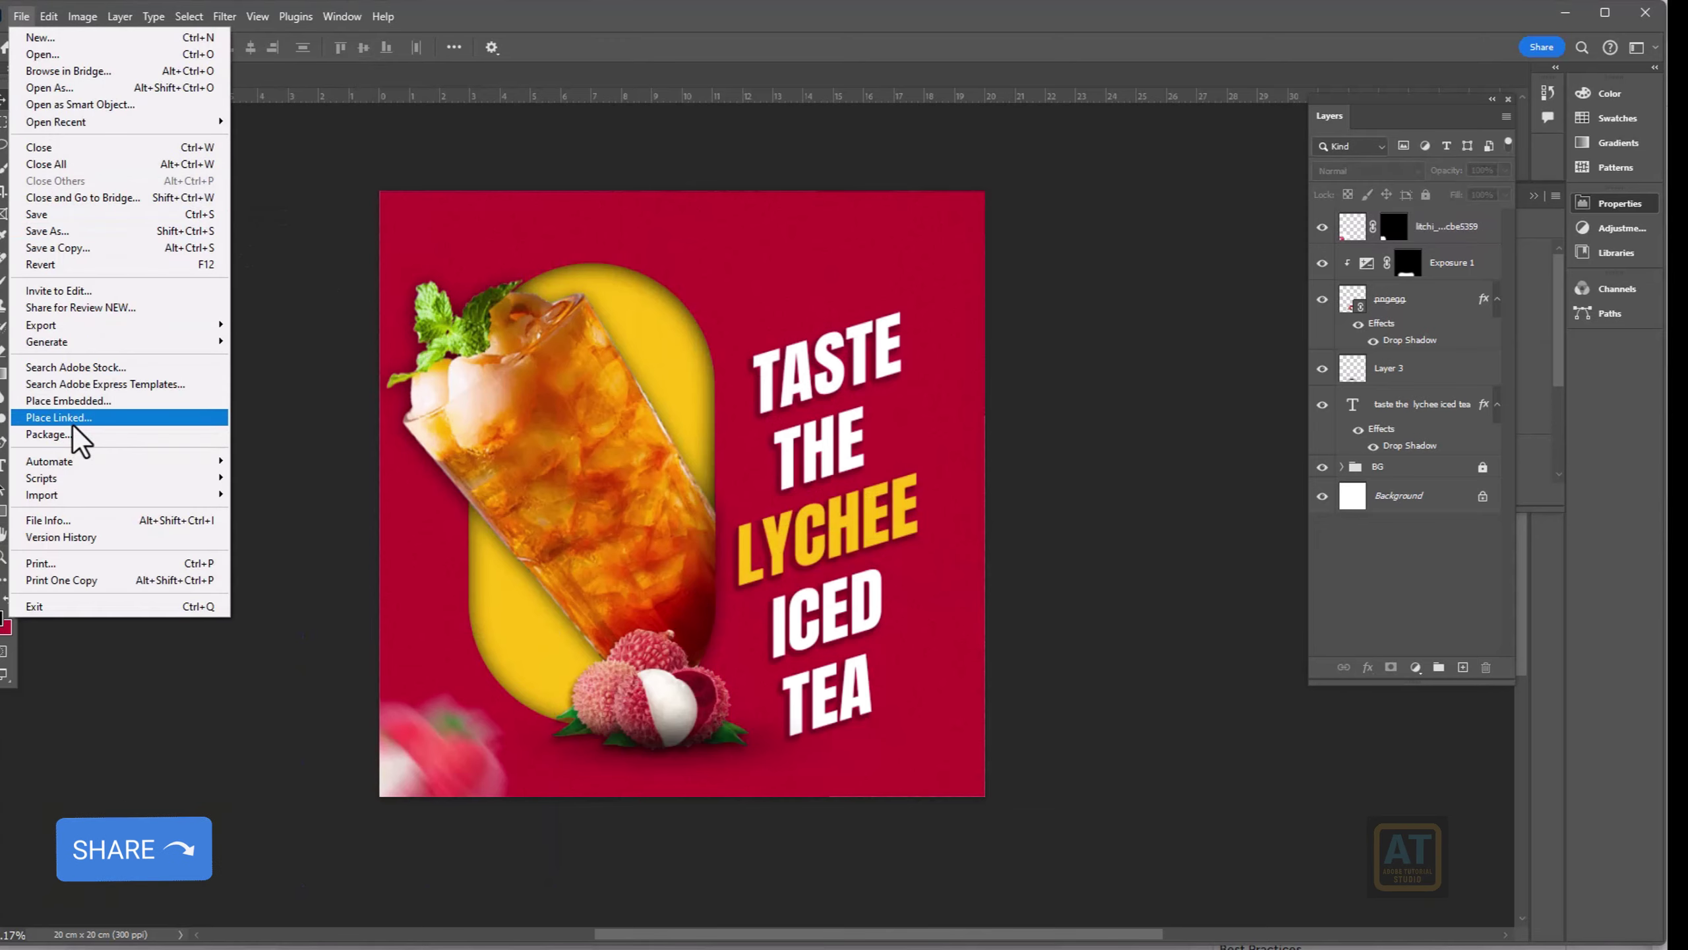
double_click(386, 190)
- Scale and commit the leaves photo, rasterize it and delete its white background with the Magic Wand
key("Return")
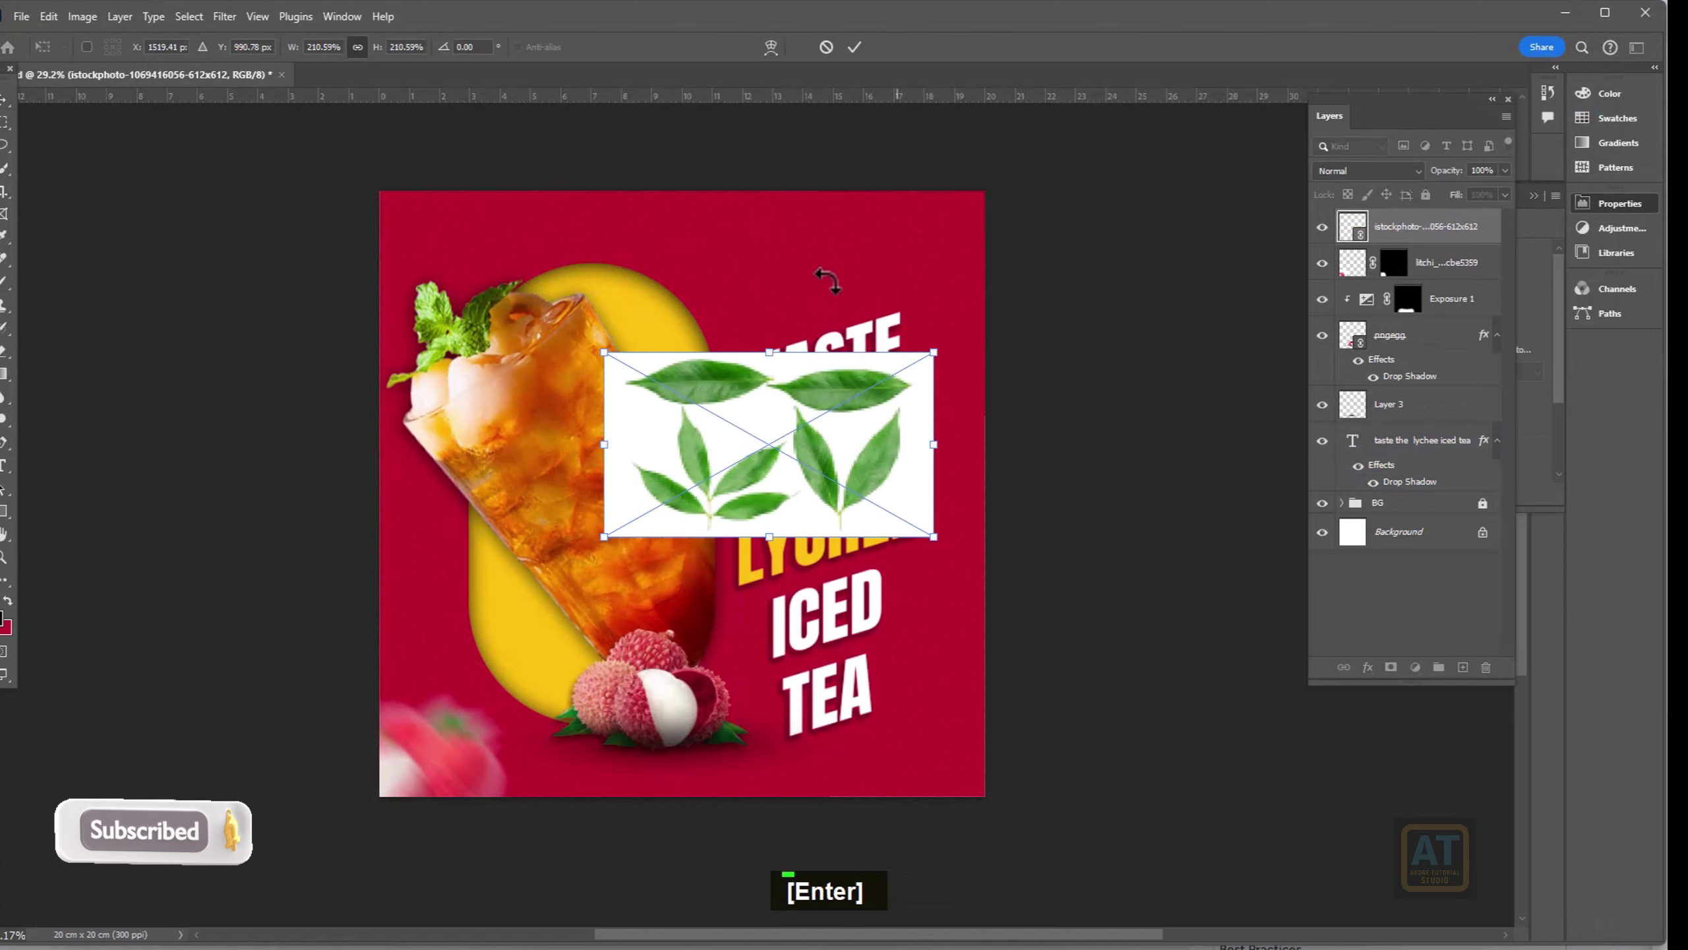
key("Return")
right_click(1390, 230)
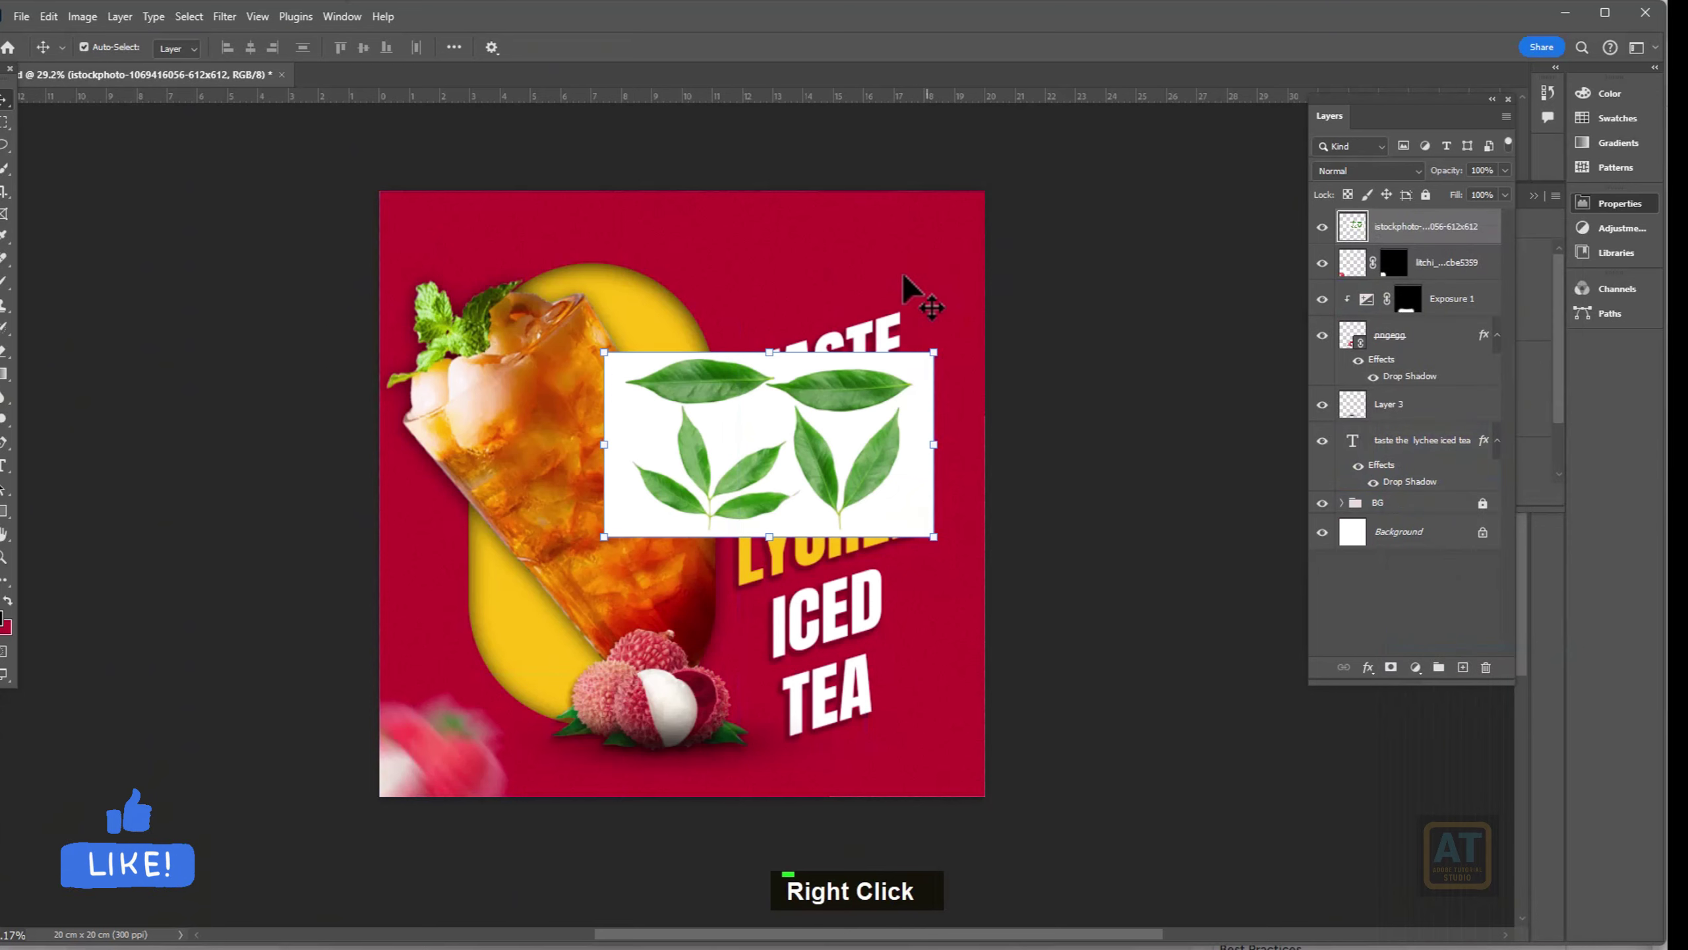
type("w")
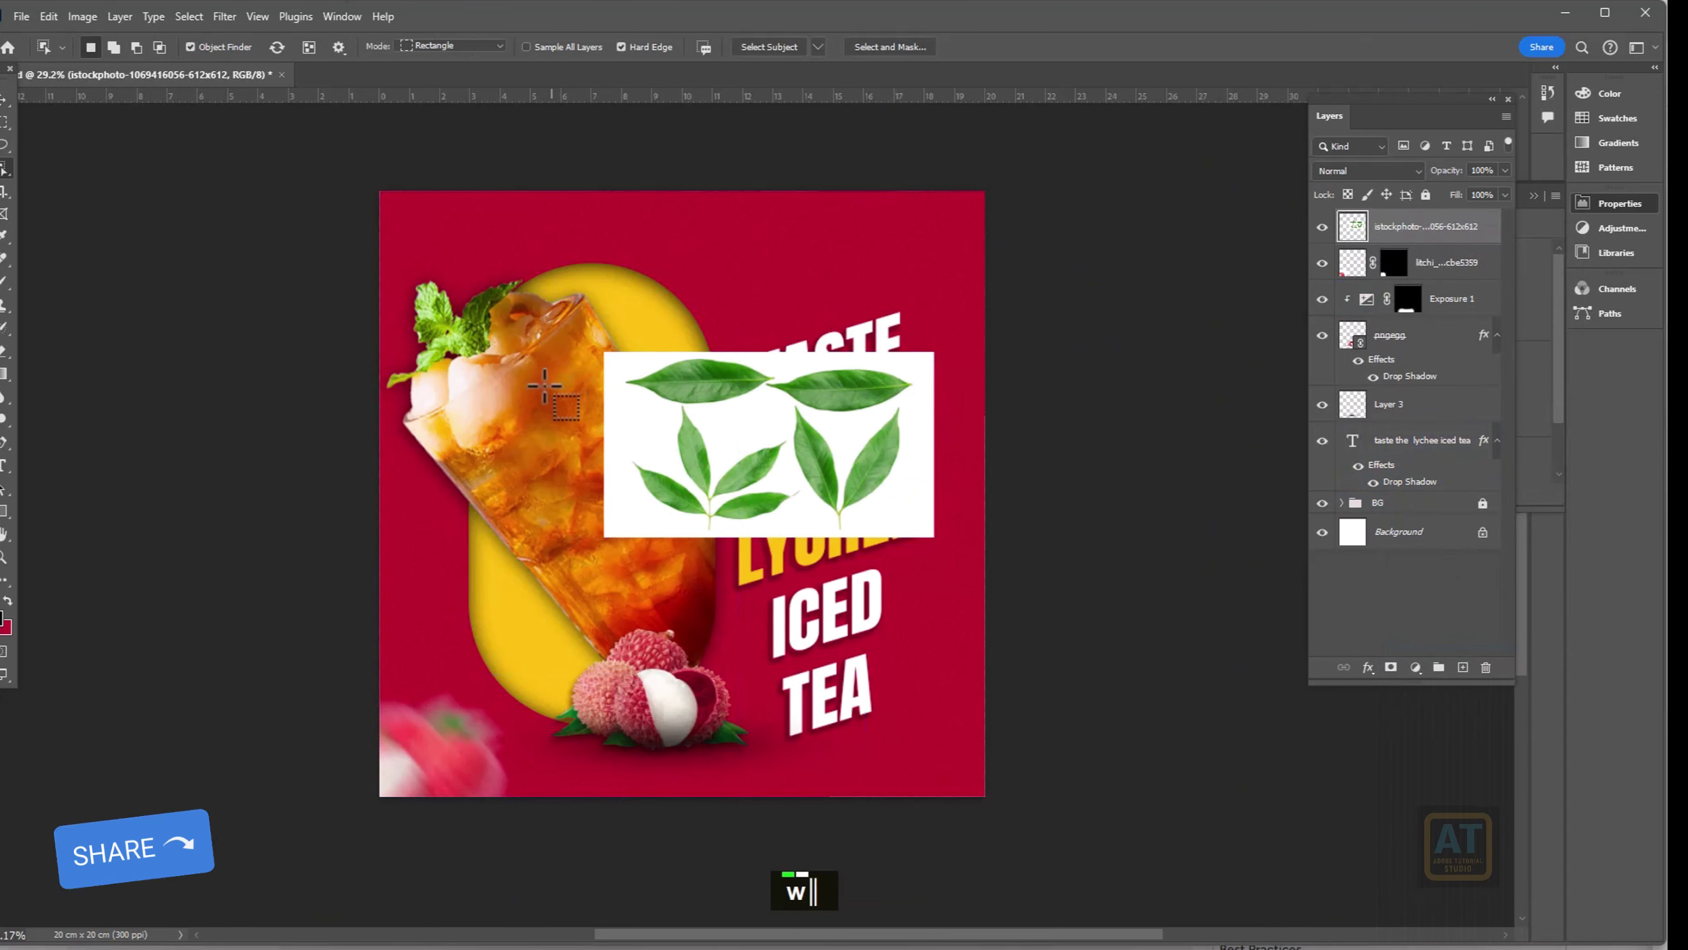
type("w")
type("w")
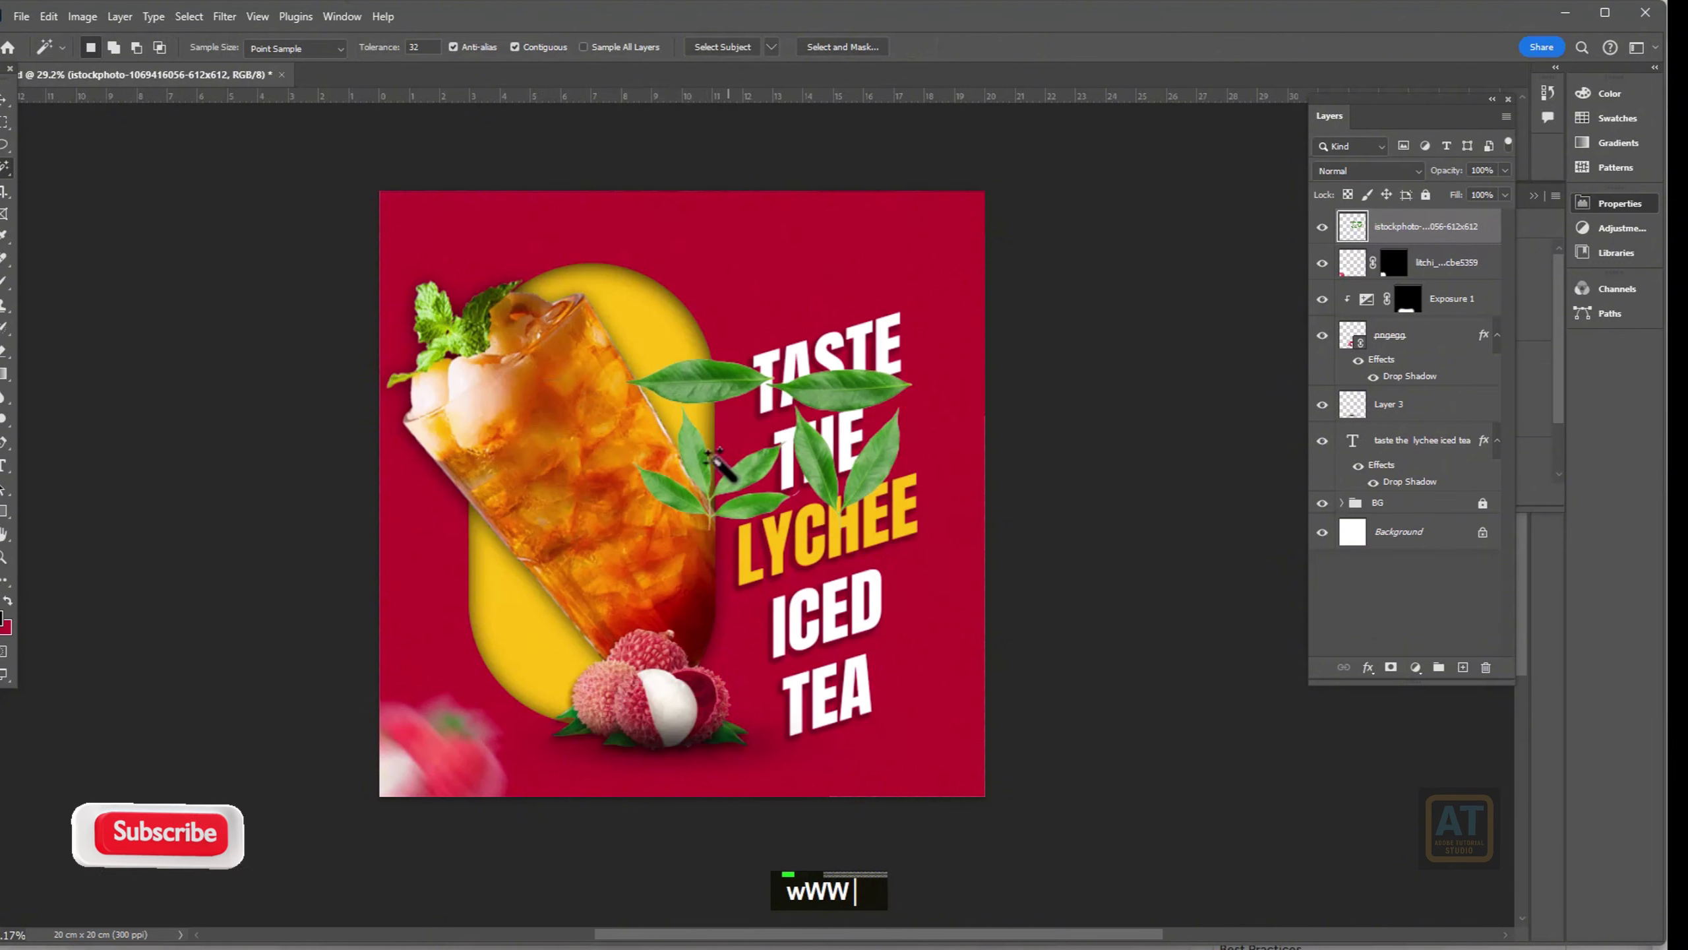
type("v")
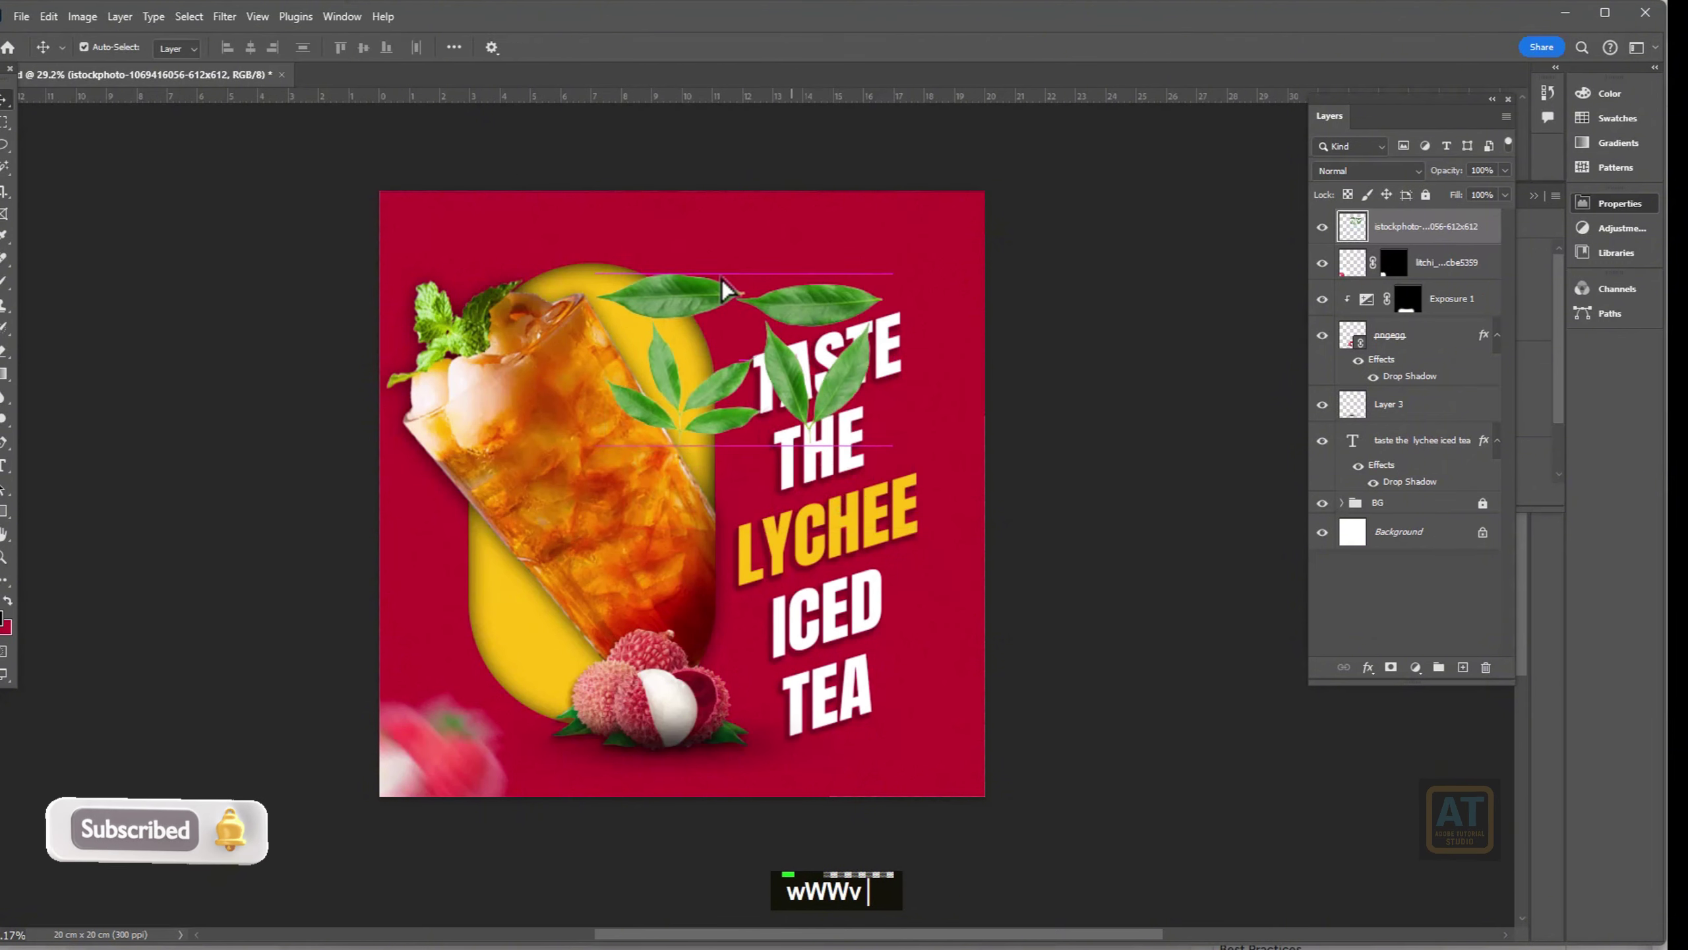
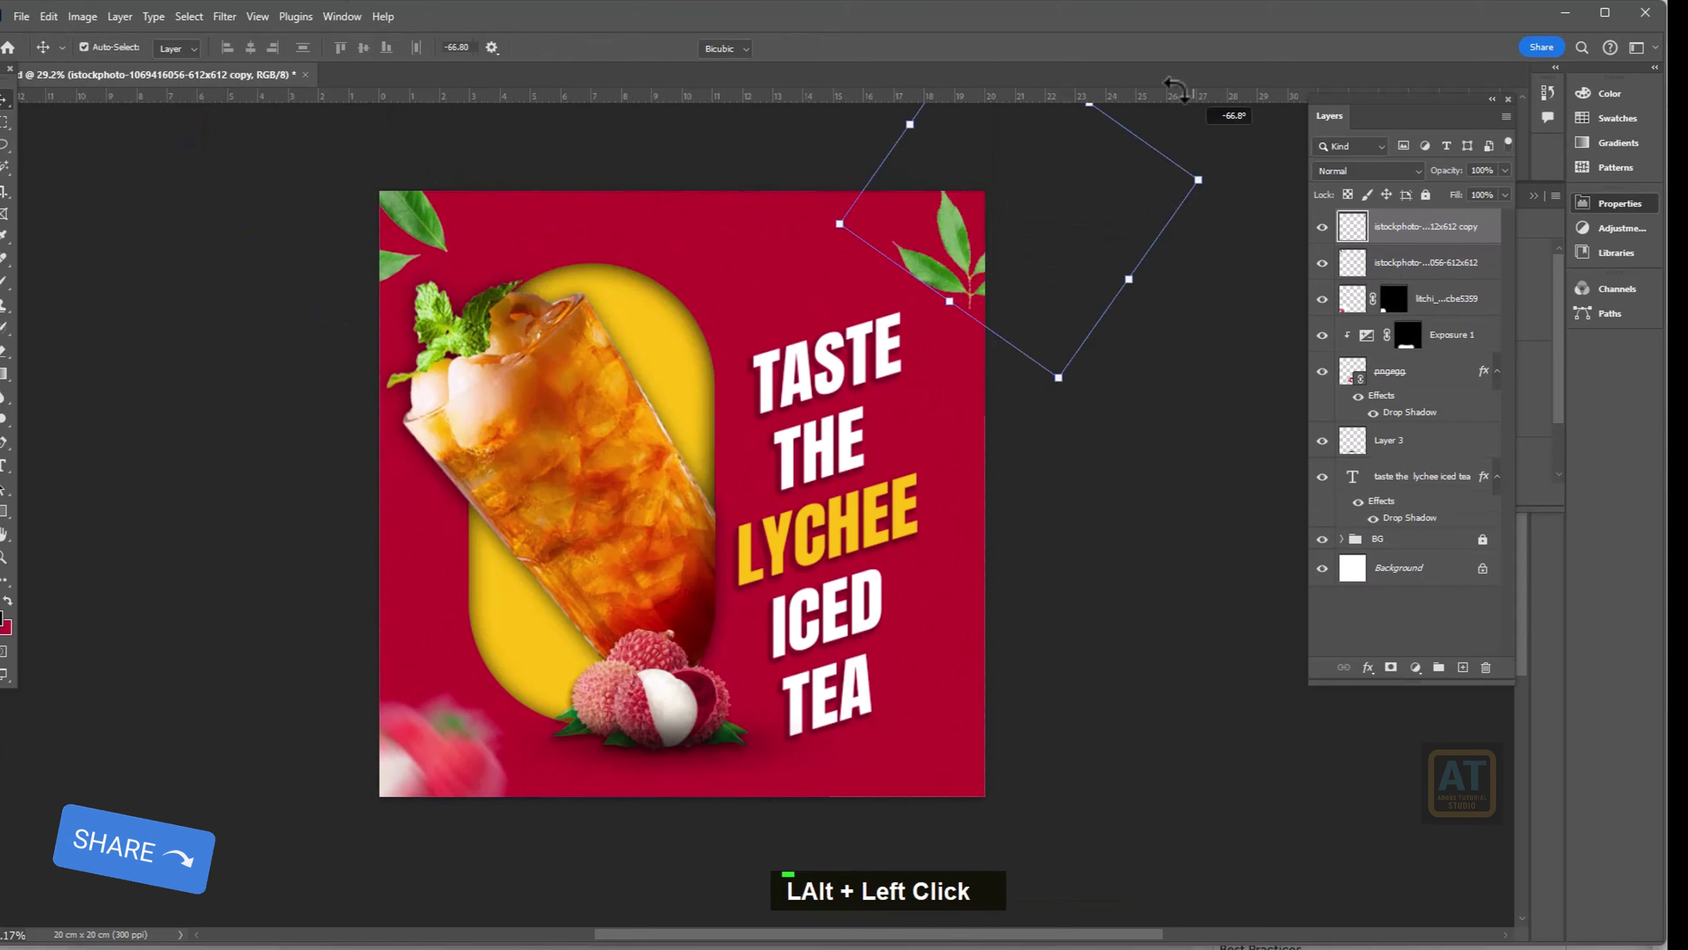
- Duplicate and Free Transform rotated leaves into the top-left and top-right corners
key("space")
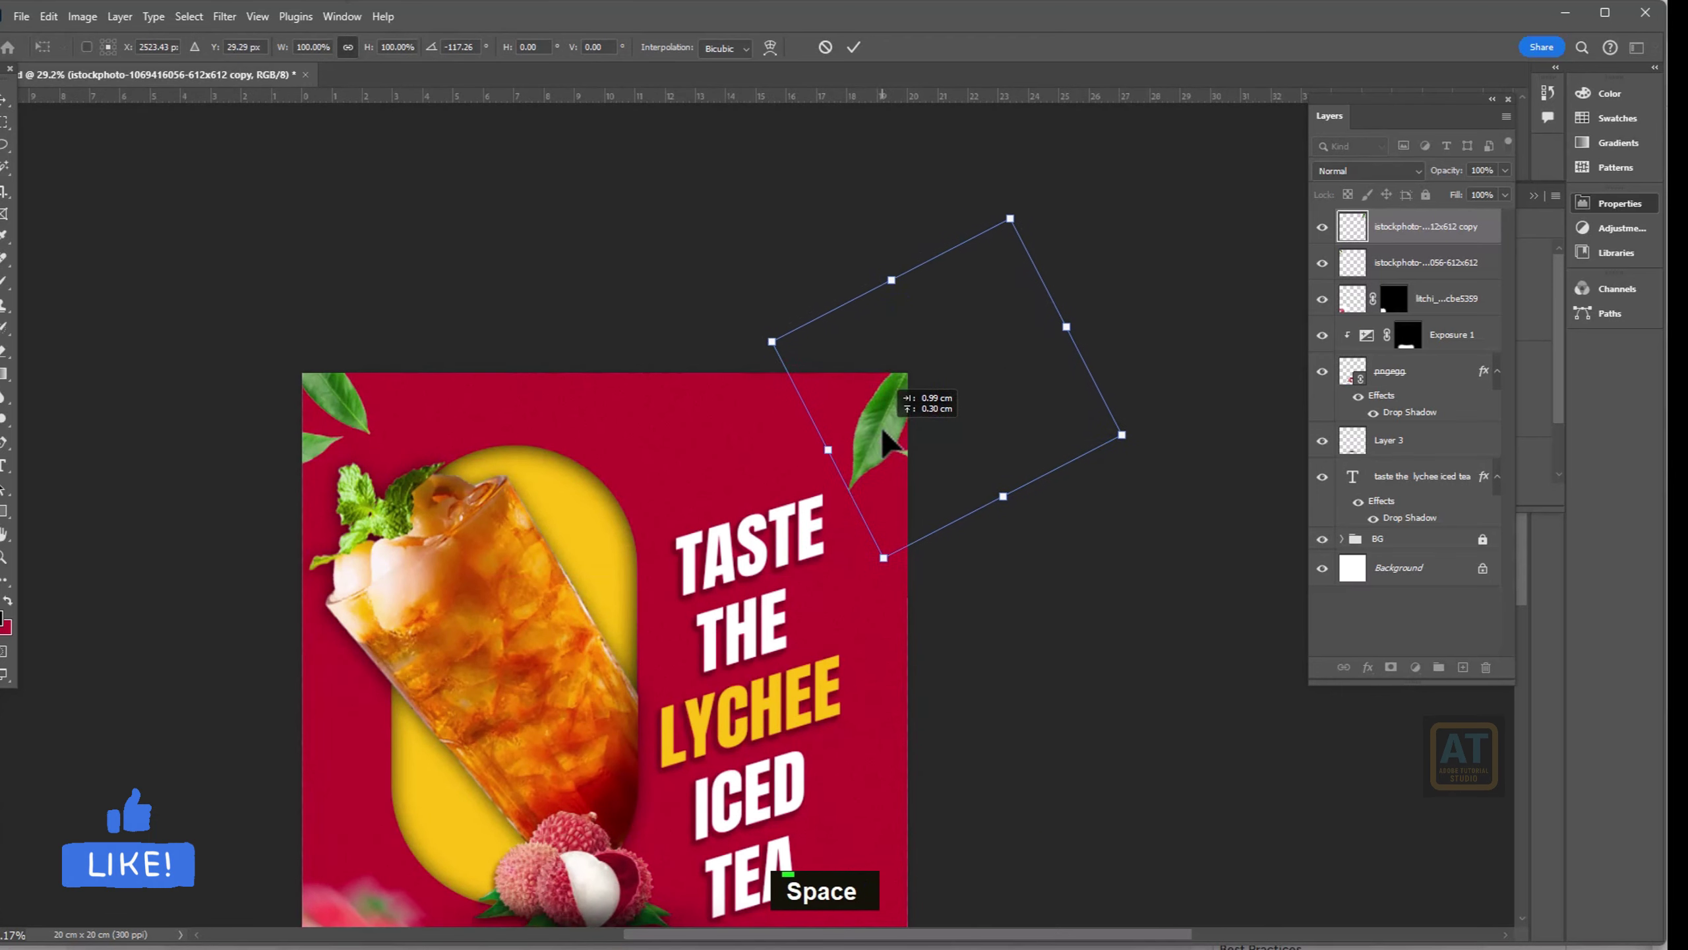
key("space")
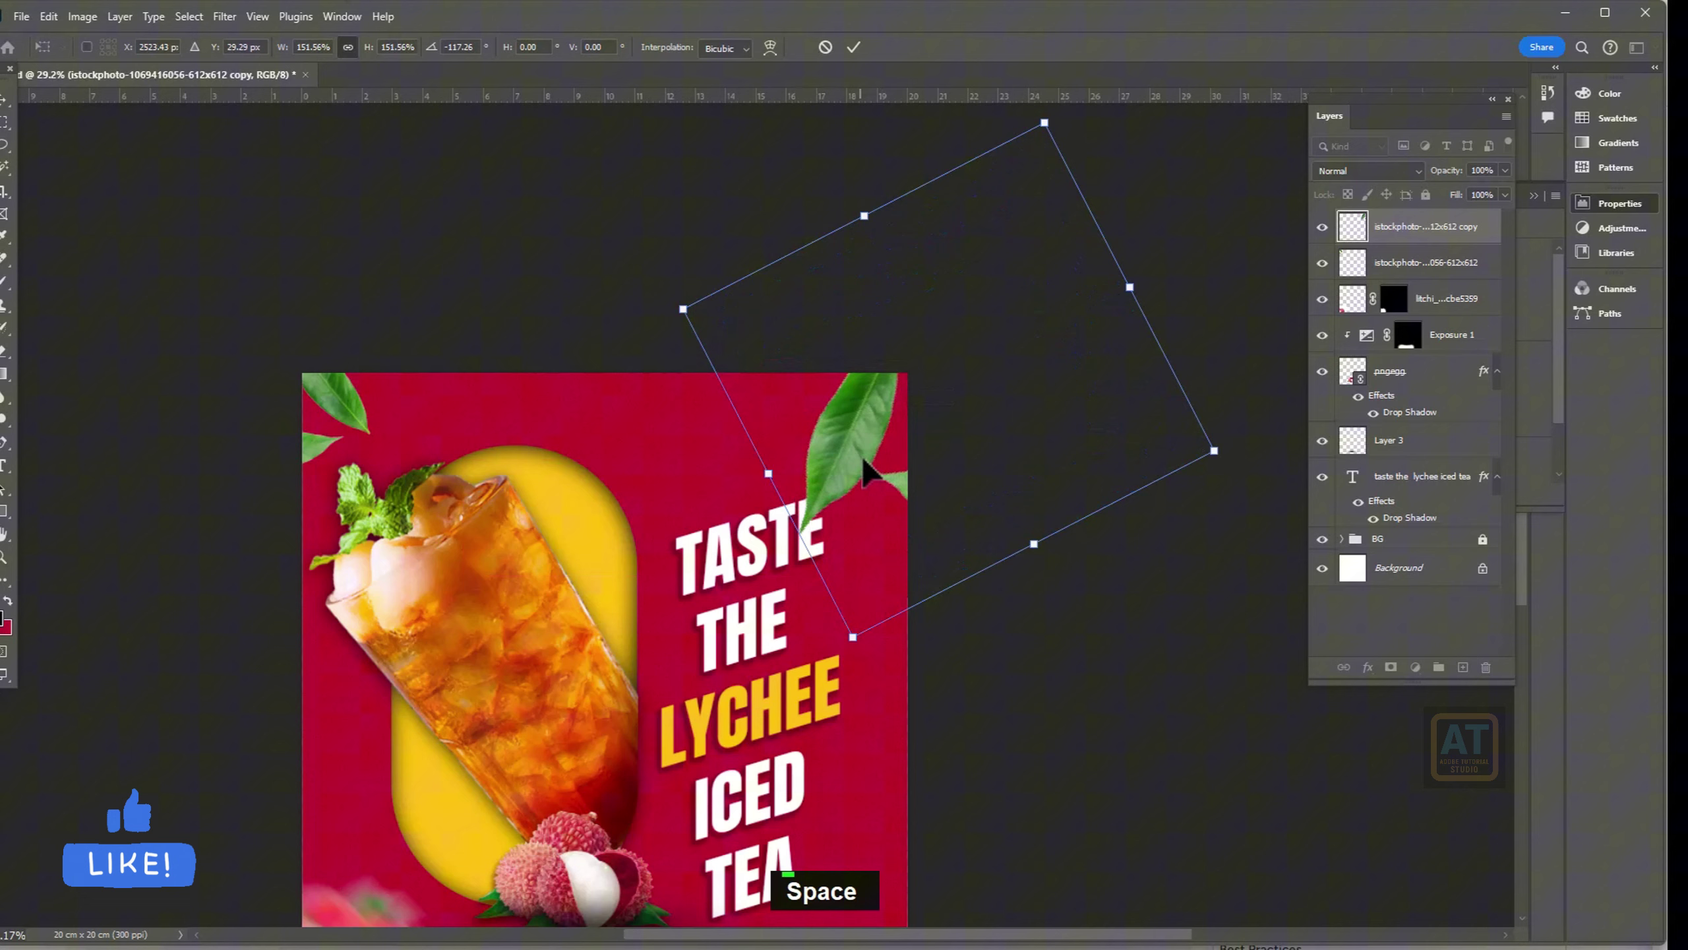
key("ctrl+0")
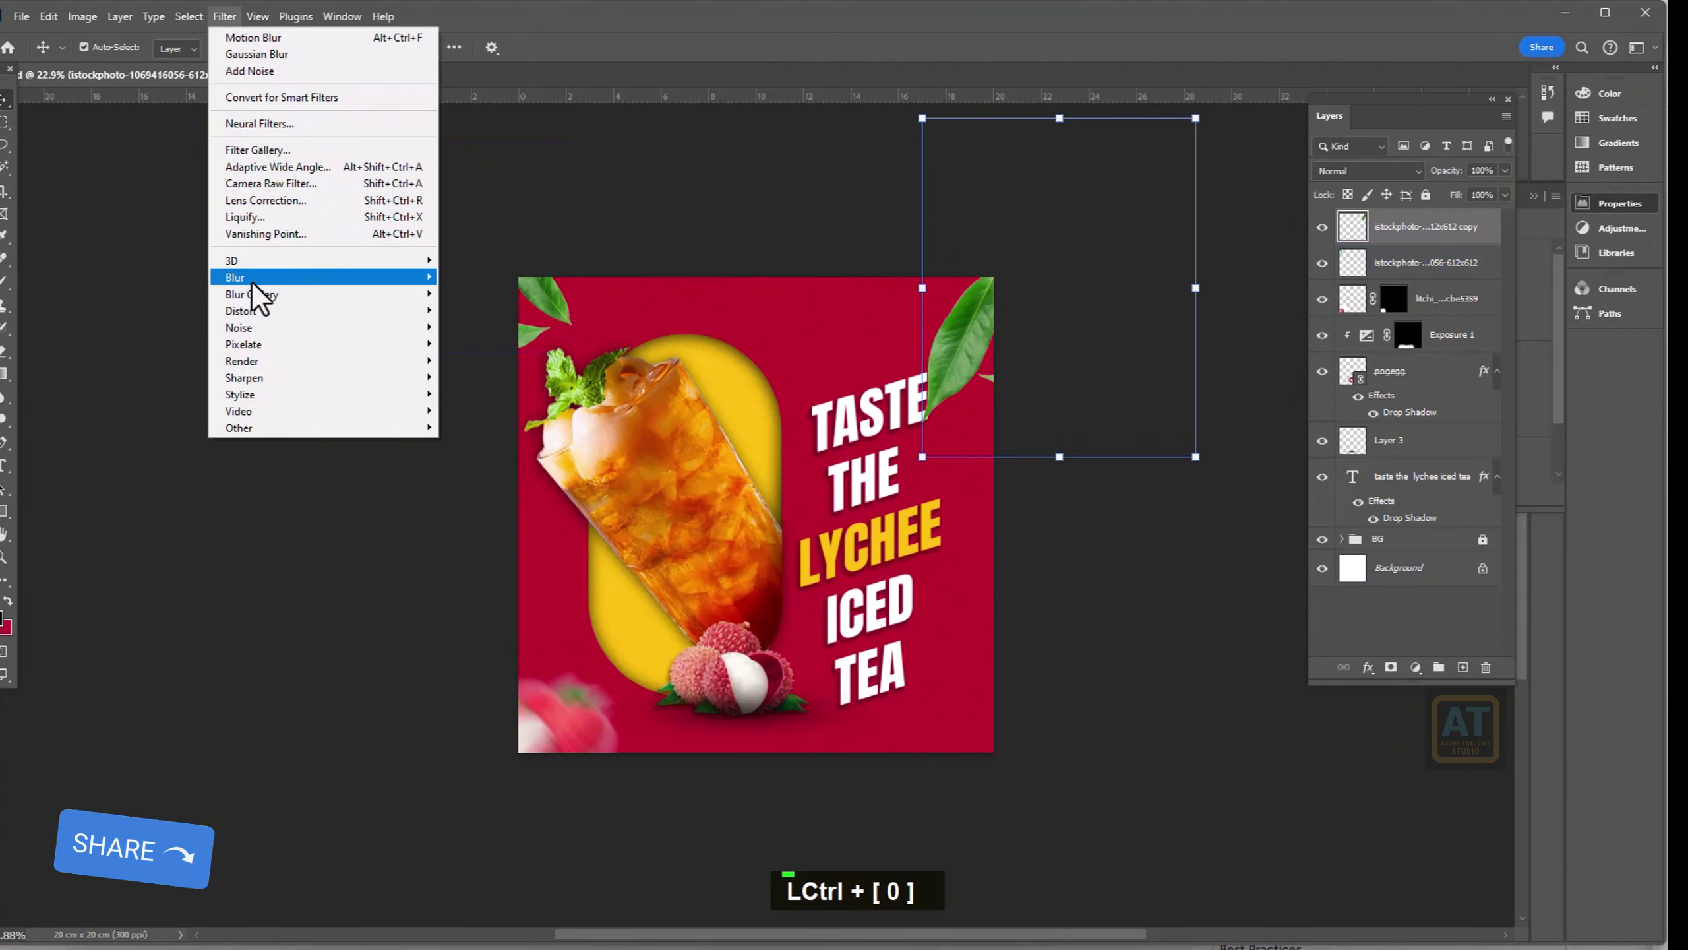
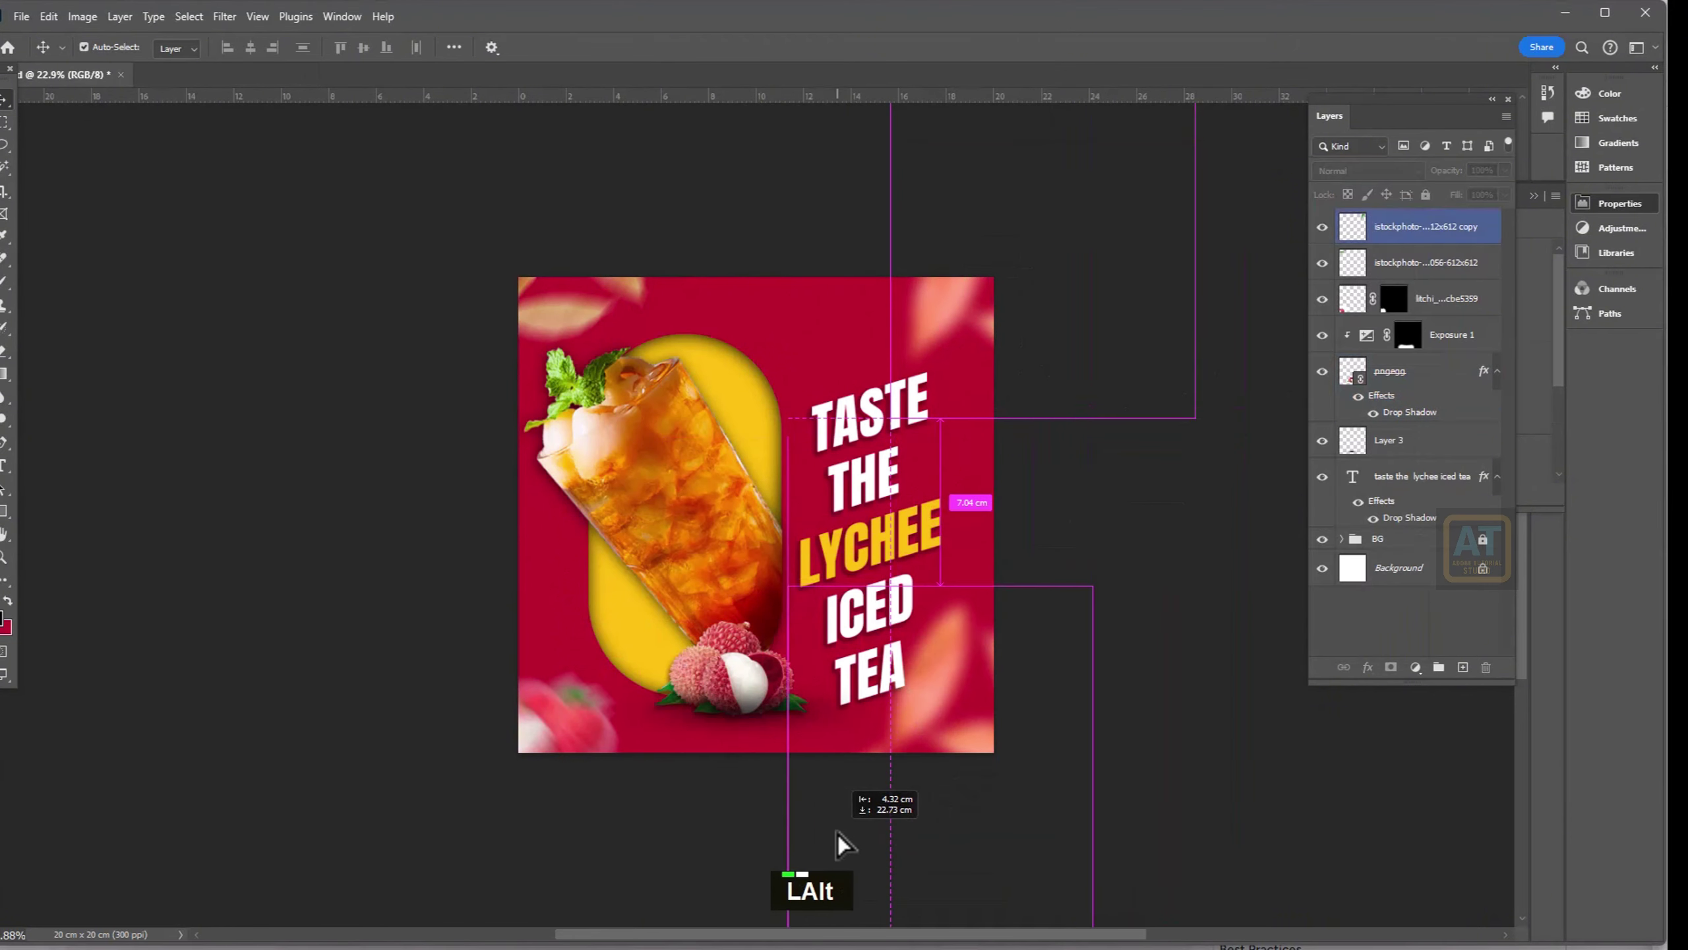
- Resize the slogan text and confirm its new size
scroll("up", 3)
key("space")
scroll("up", 3)
scroll("down", 3)
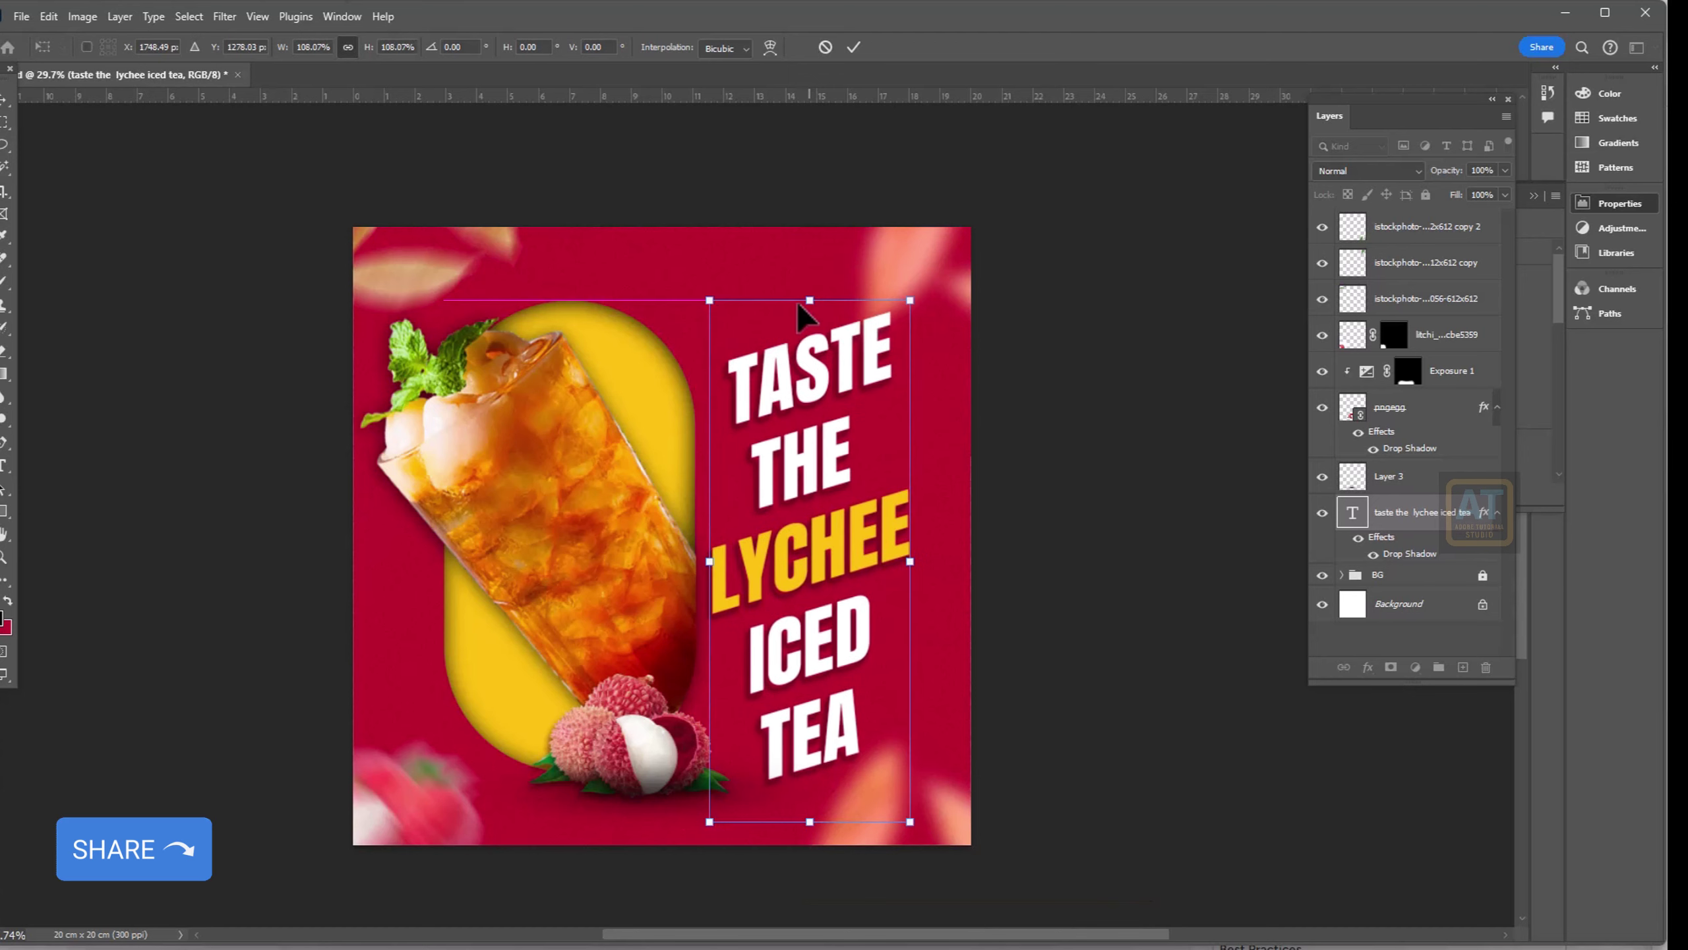
key("Return")
scroll("down", 3)
scroll("down", 3)
scroll("up", 3)
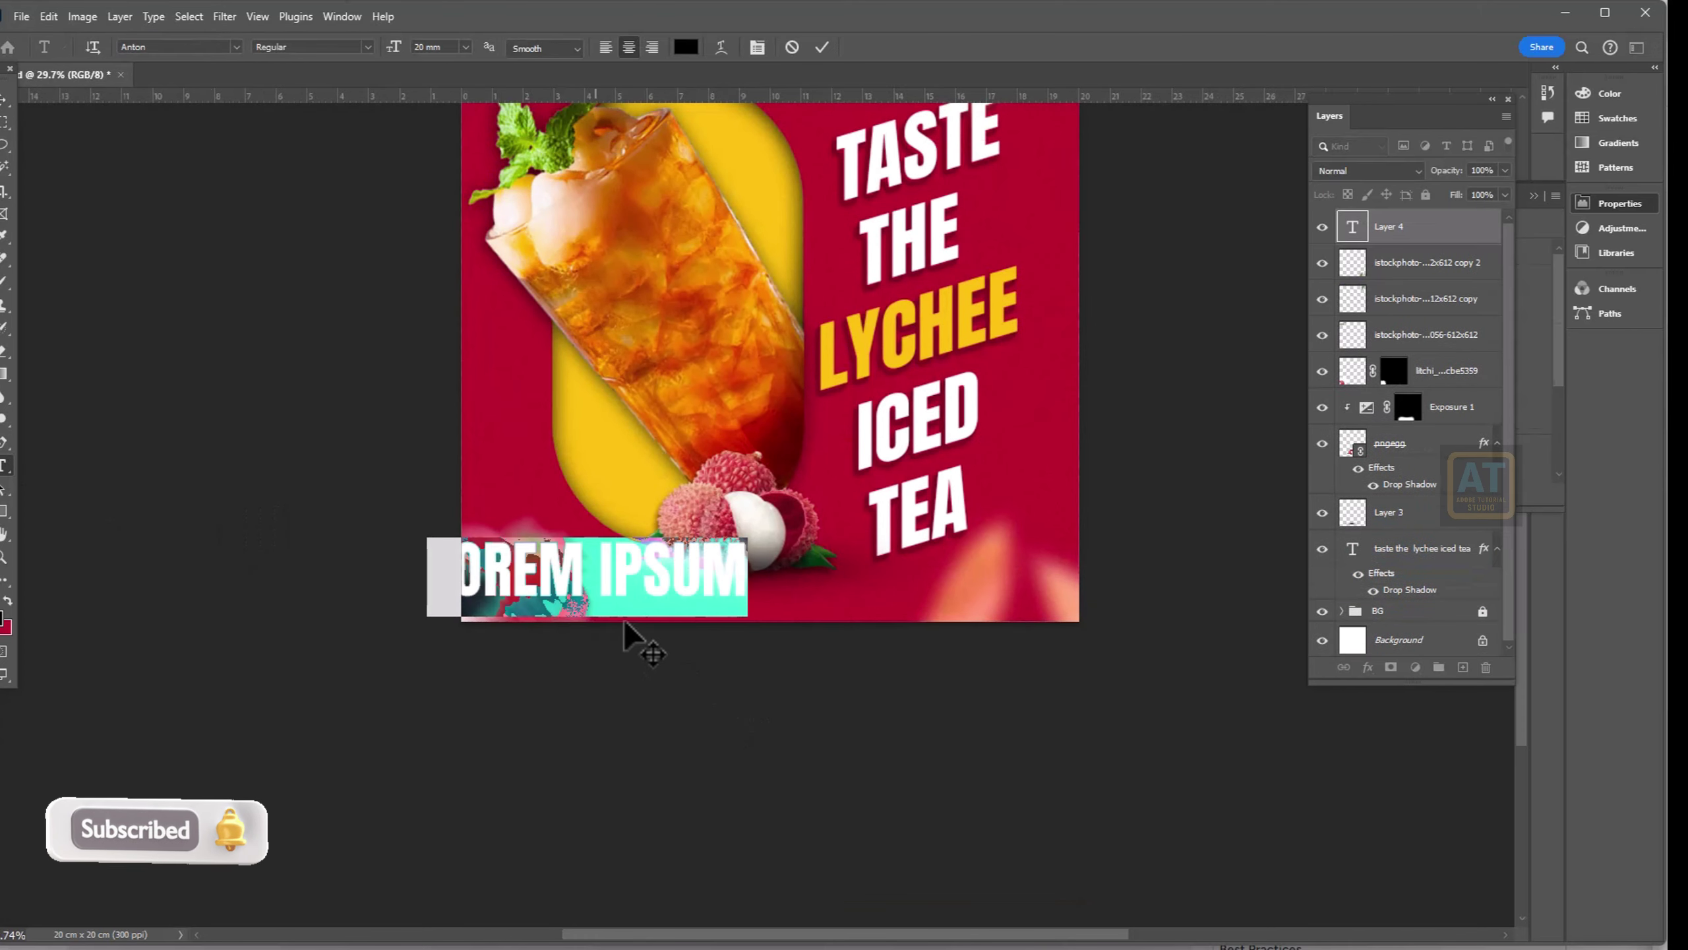
type("@adob")
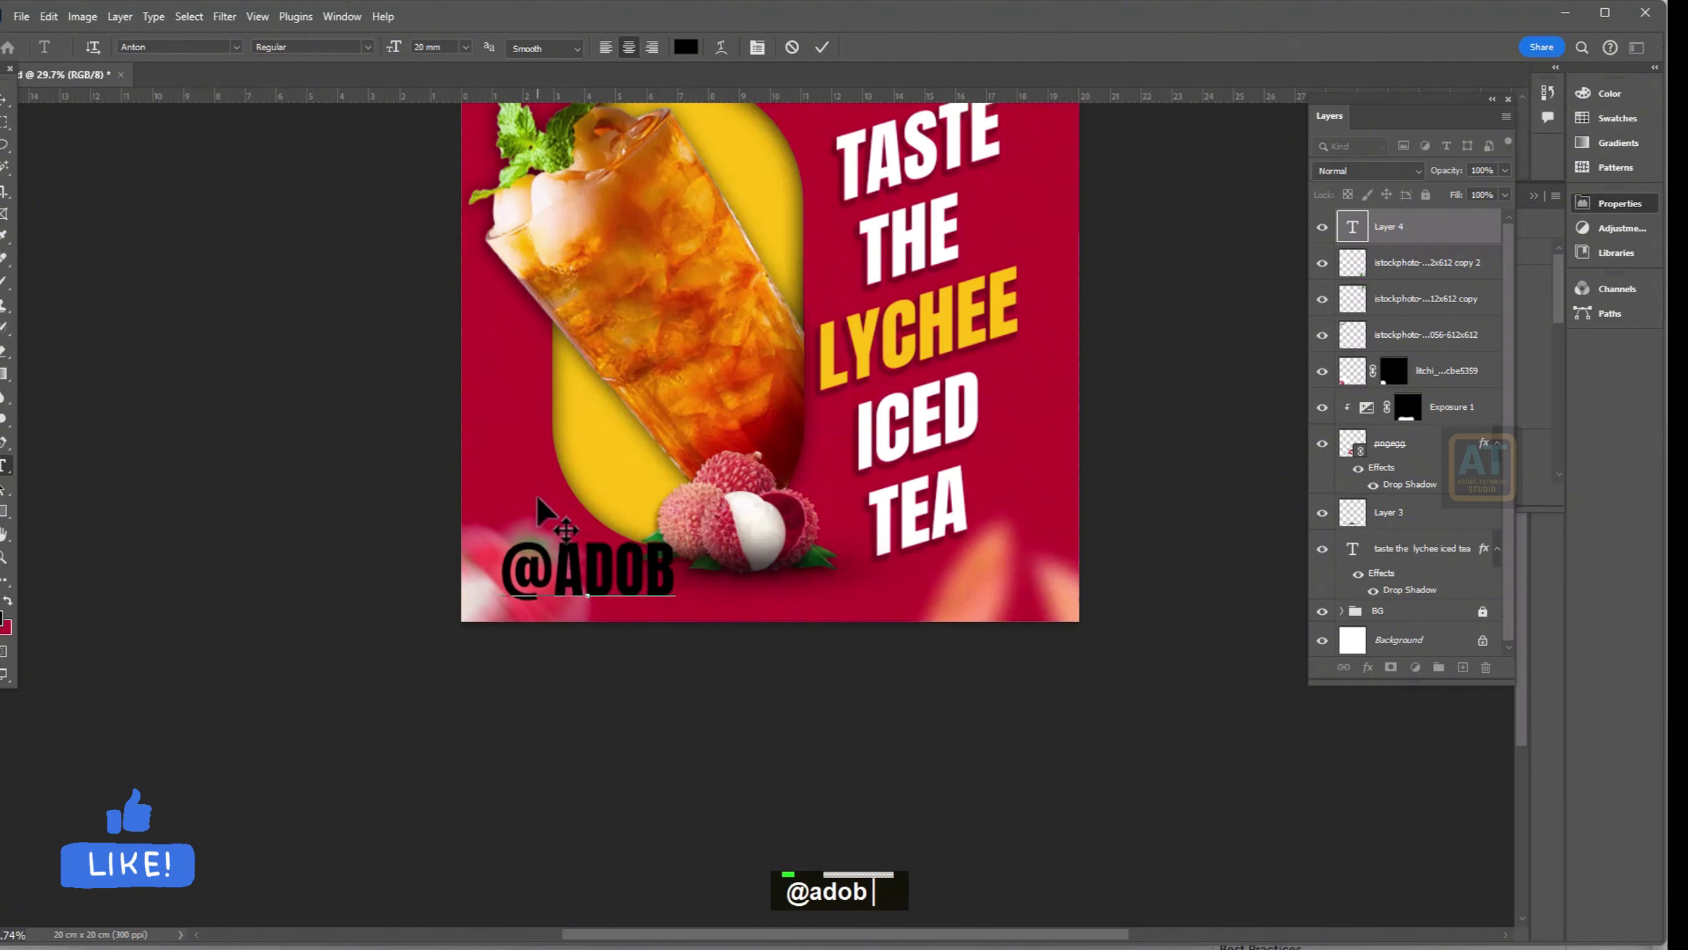
type("e")
type("tutorial.com")
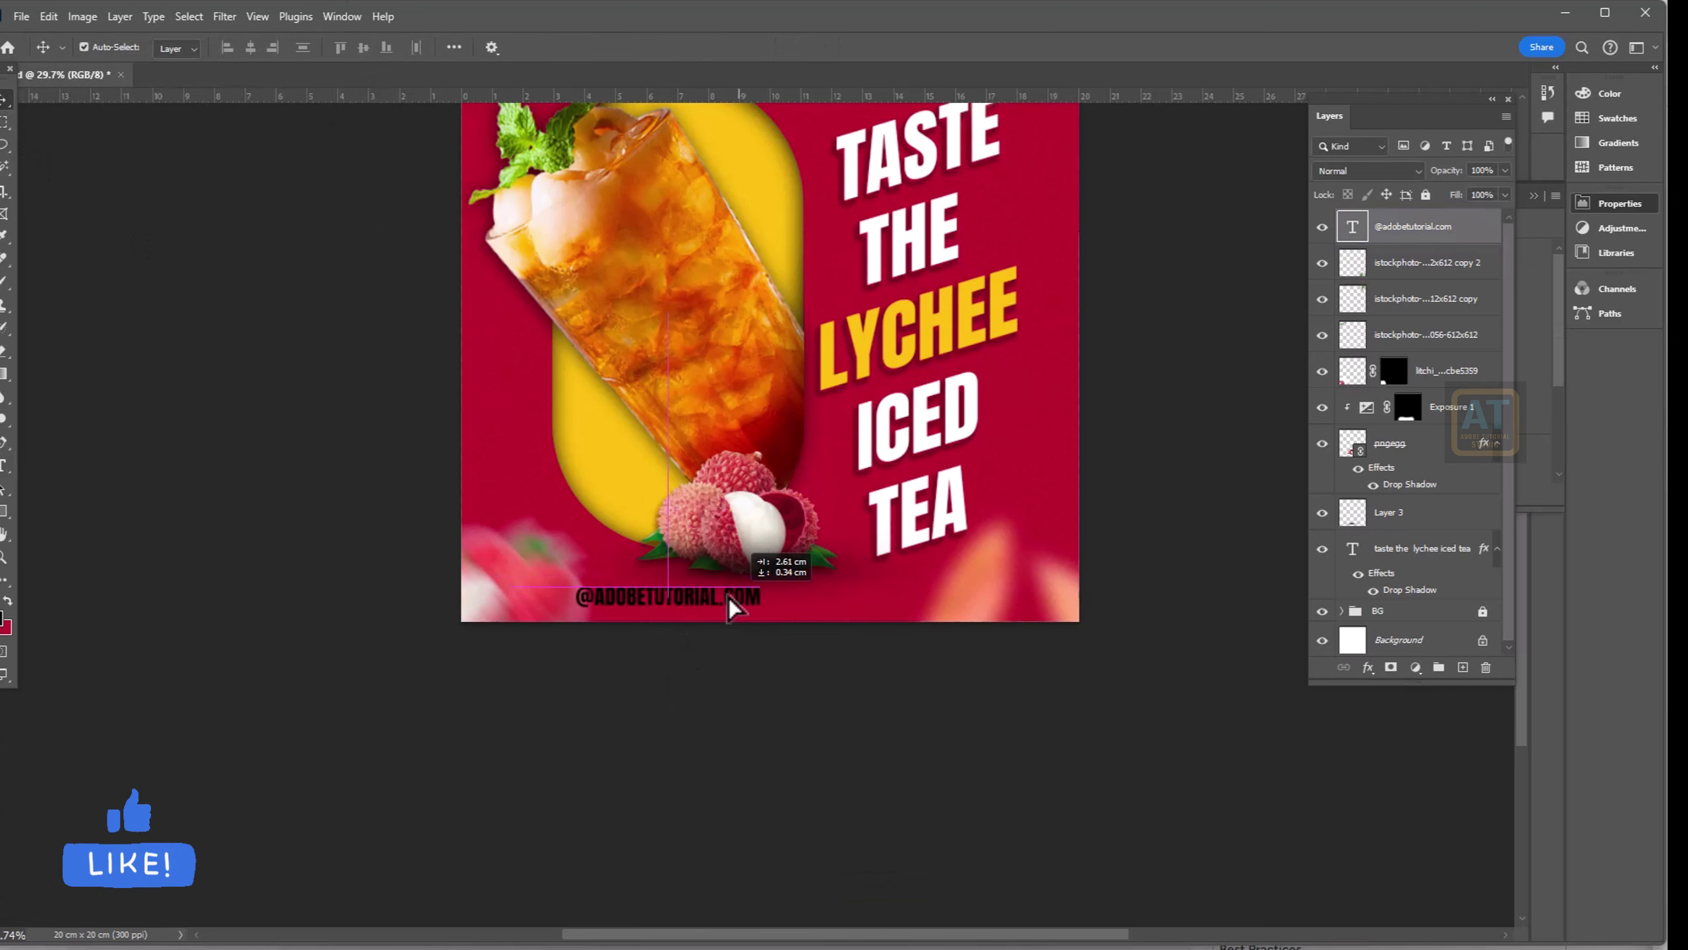
- Stack the badge text above the crimson rounded pill and set its colour to yellow
scroll("up", 3)
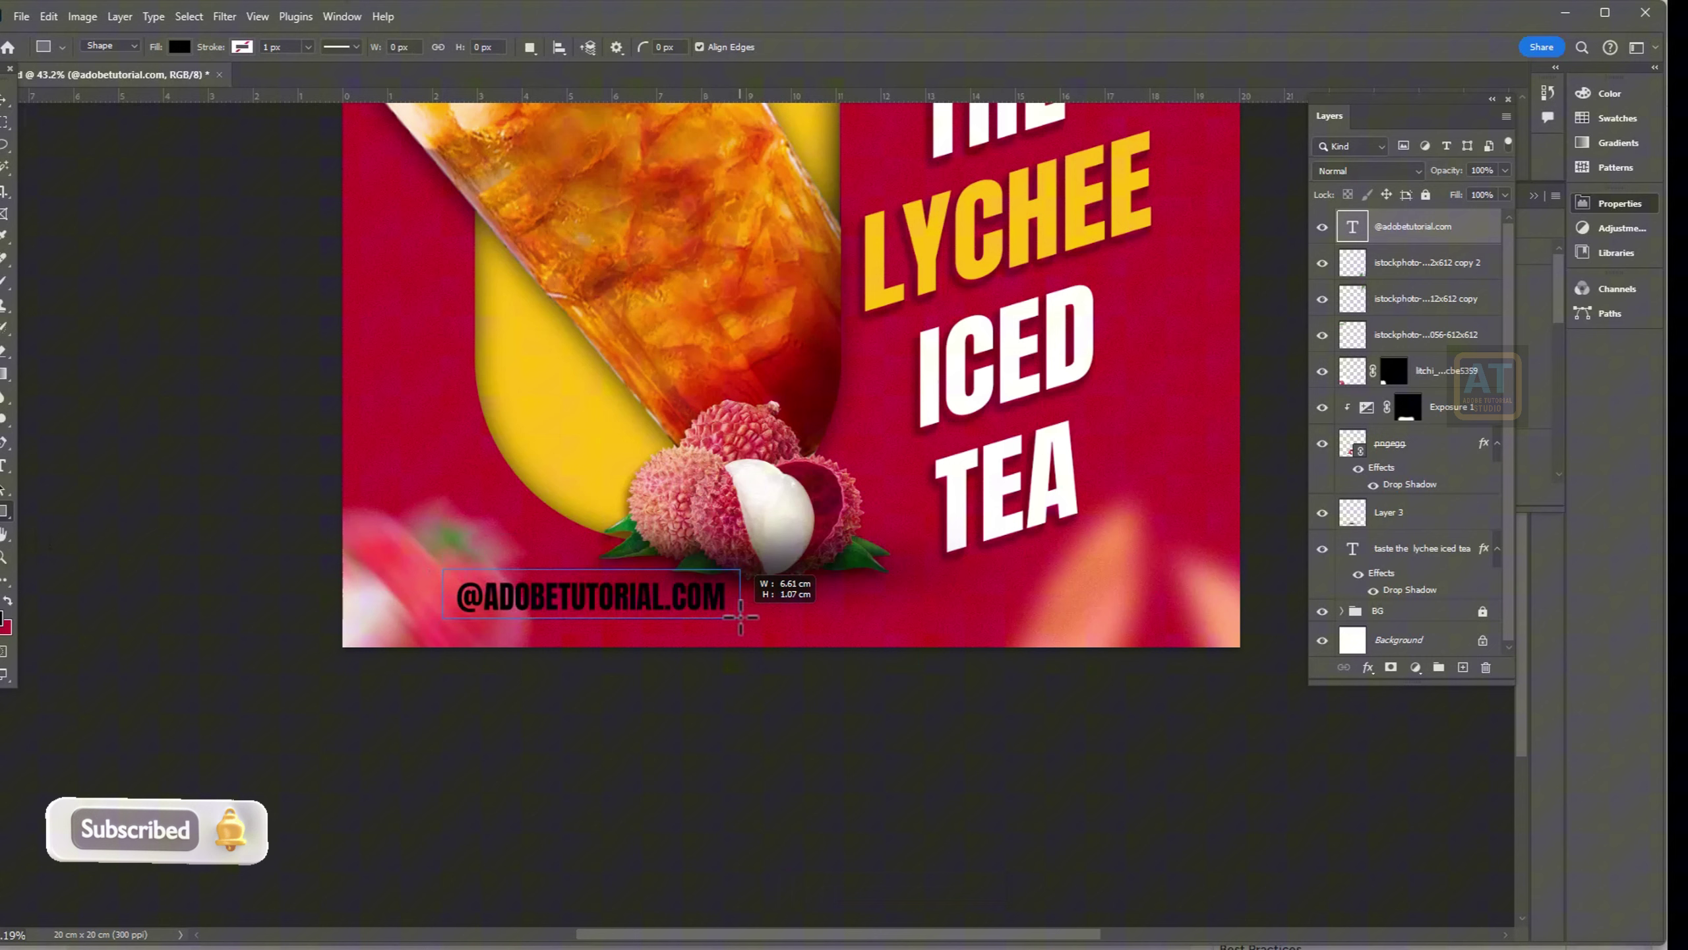
scroll("up", 3)
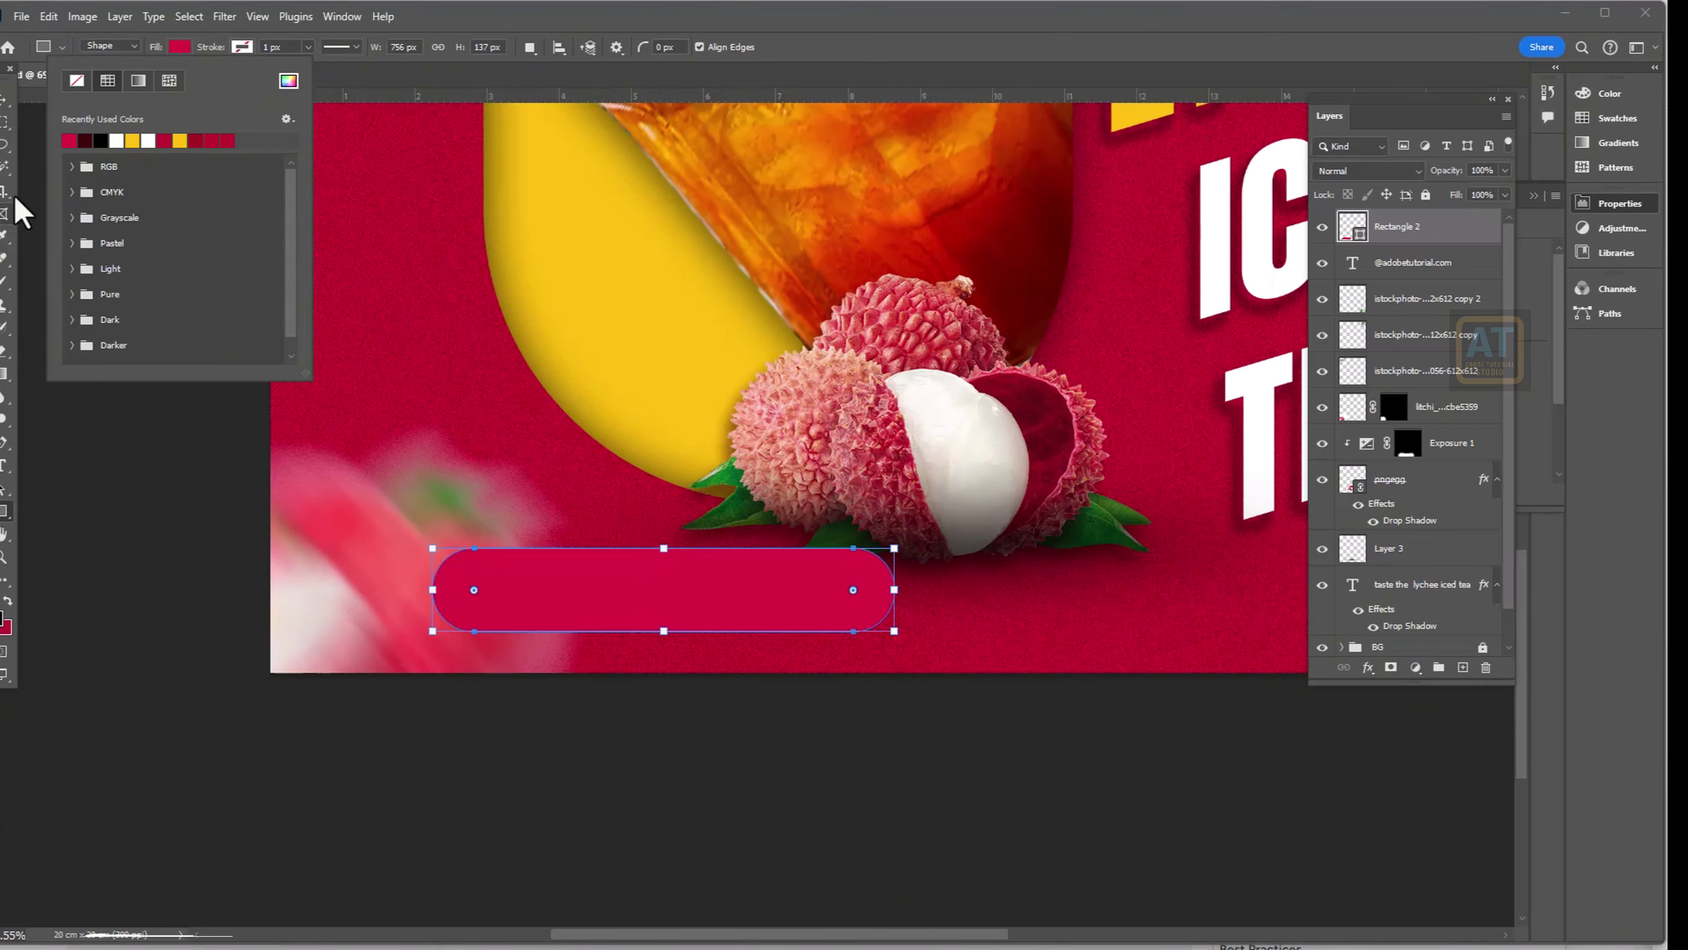
key("ctrl+[")
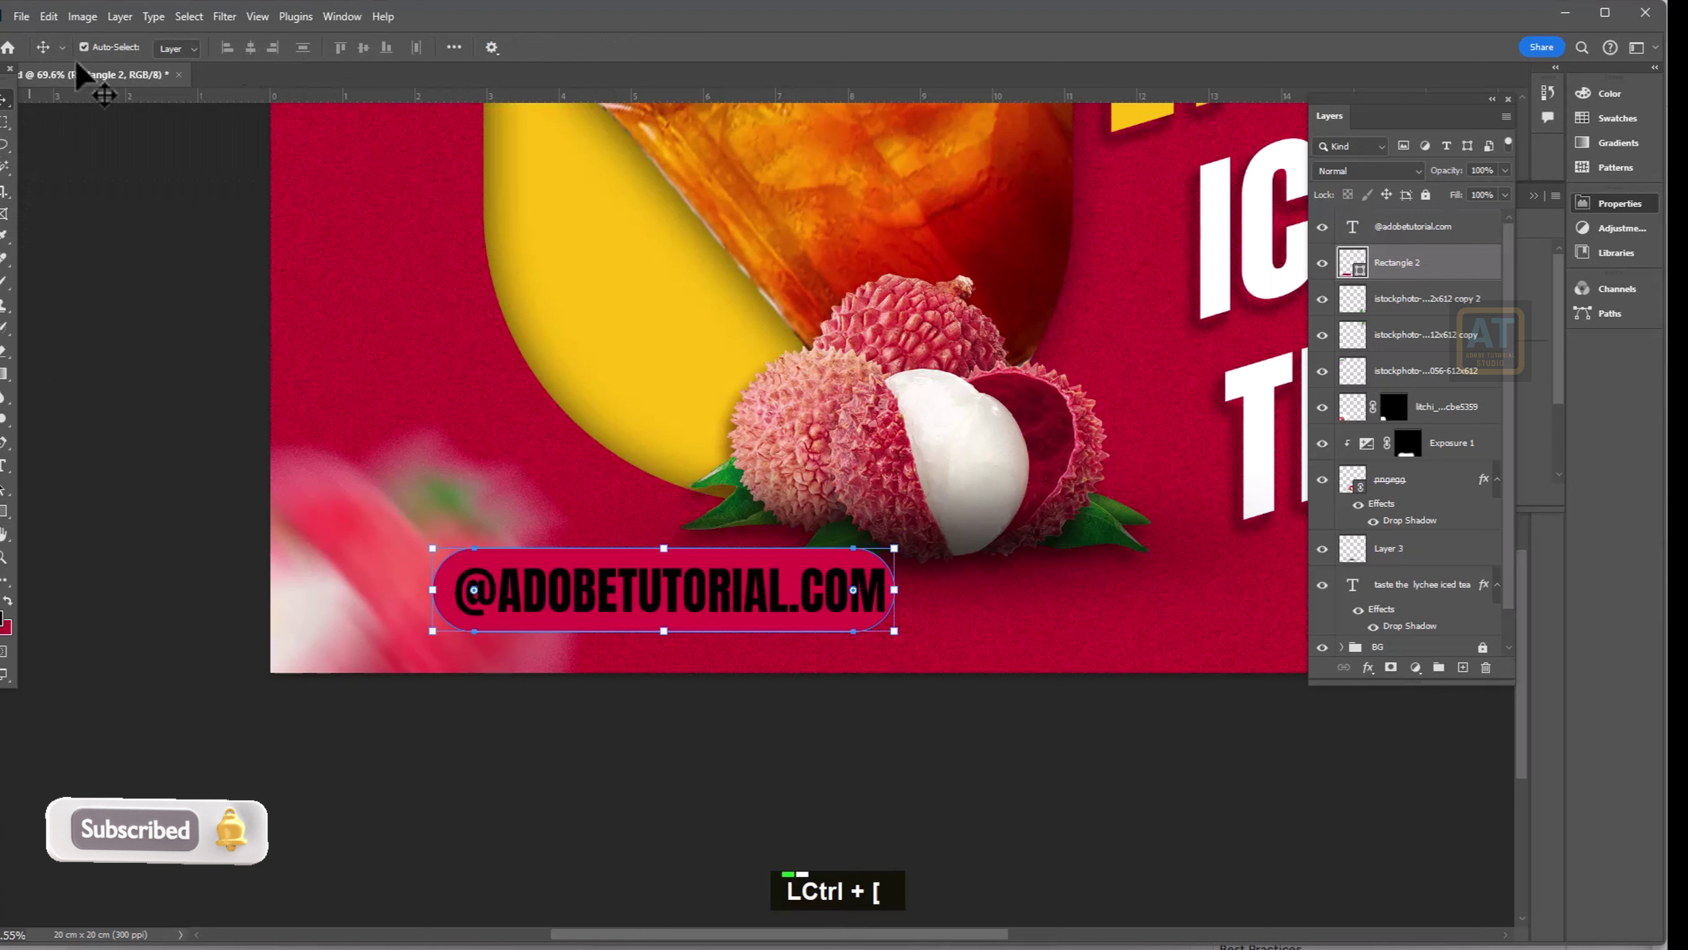
key("ctrl+[")
key("t")
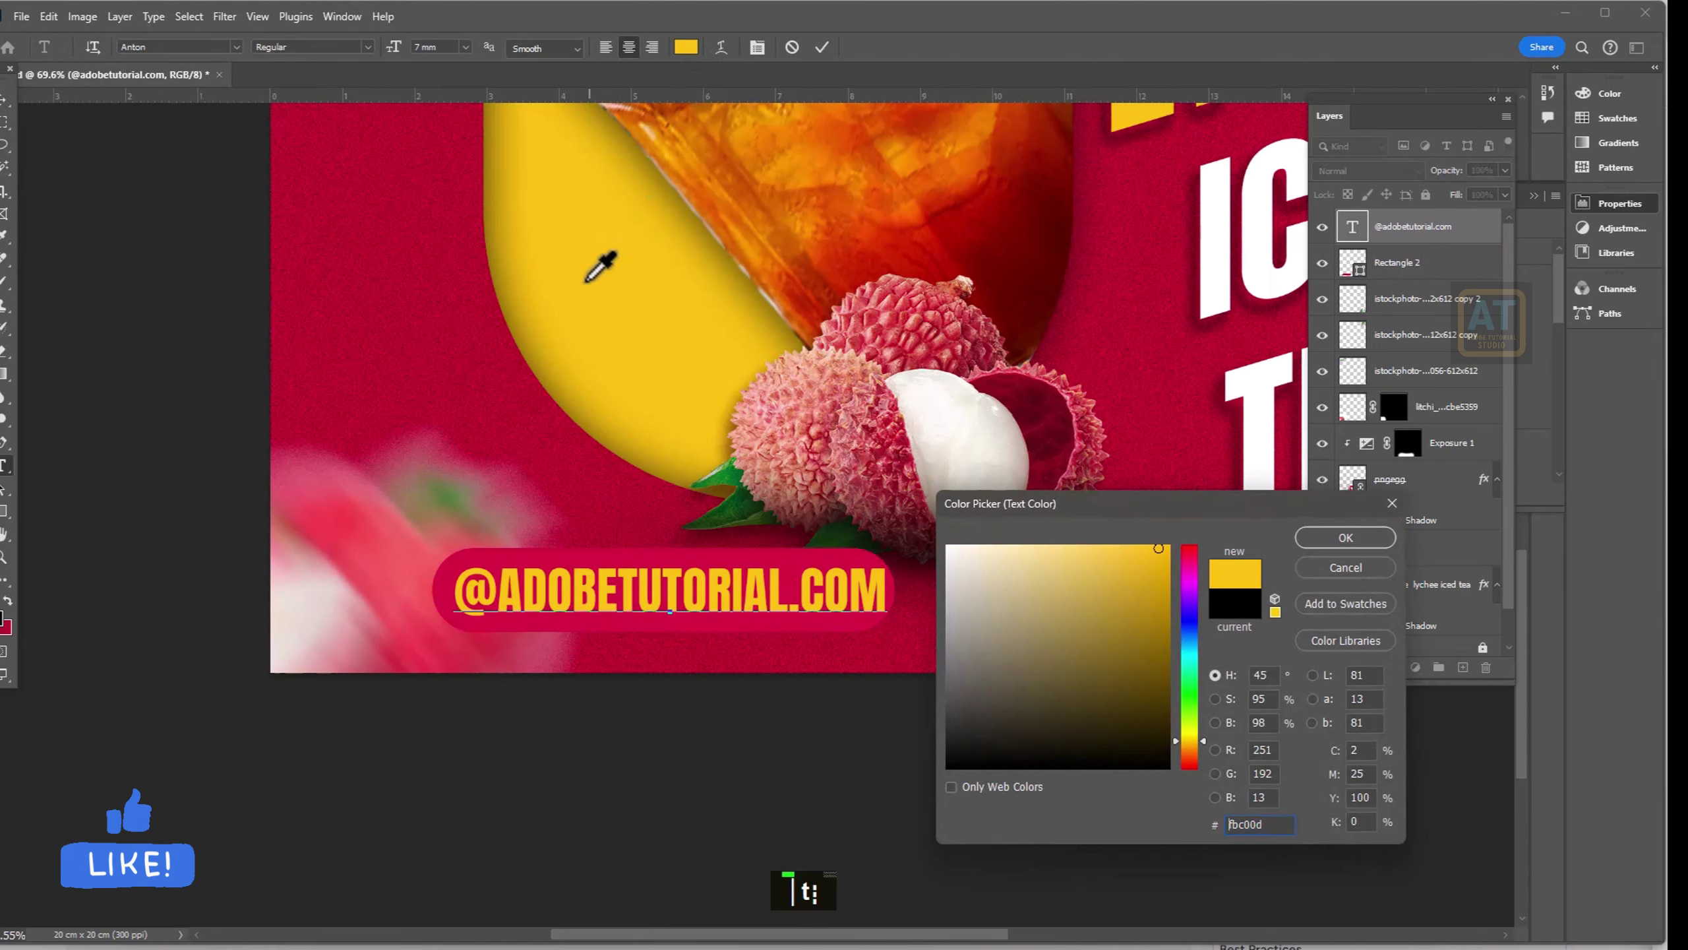
type("t")
key("Return")
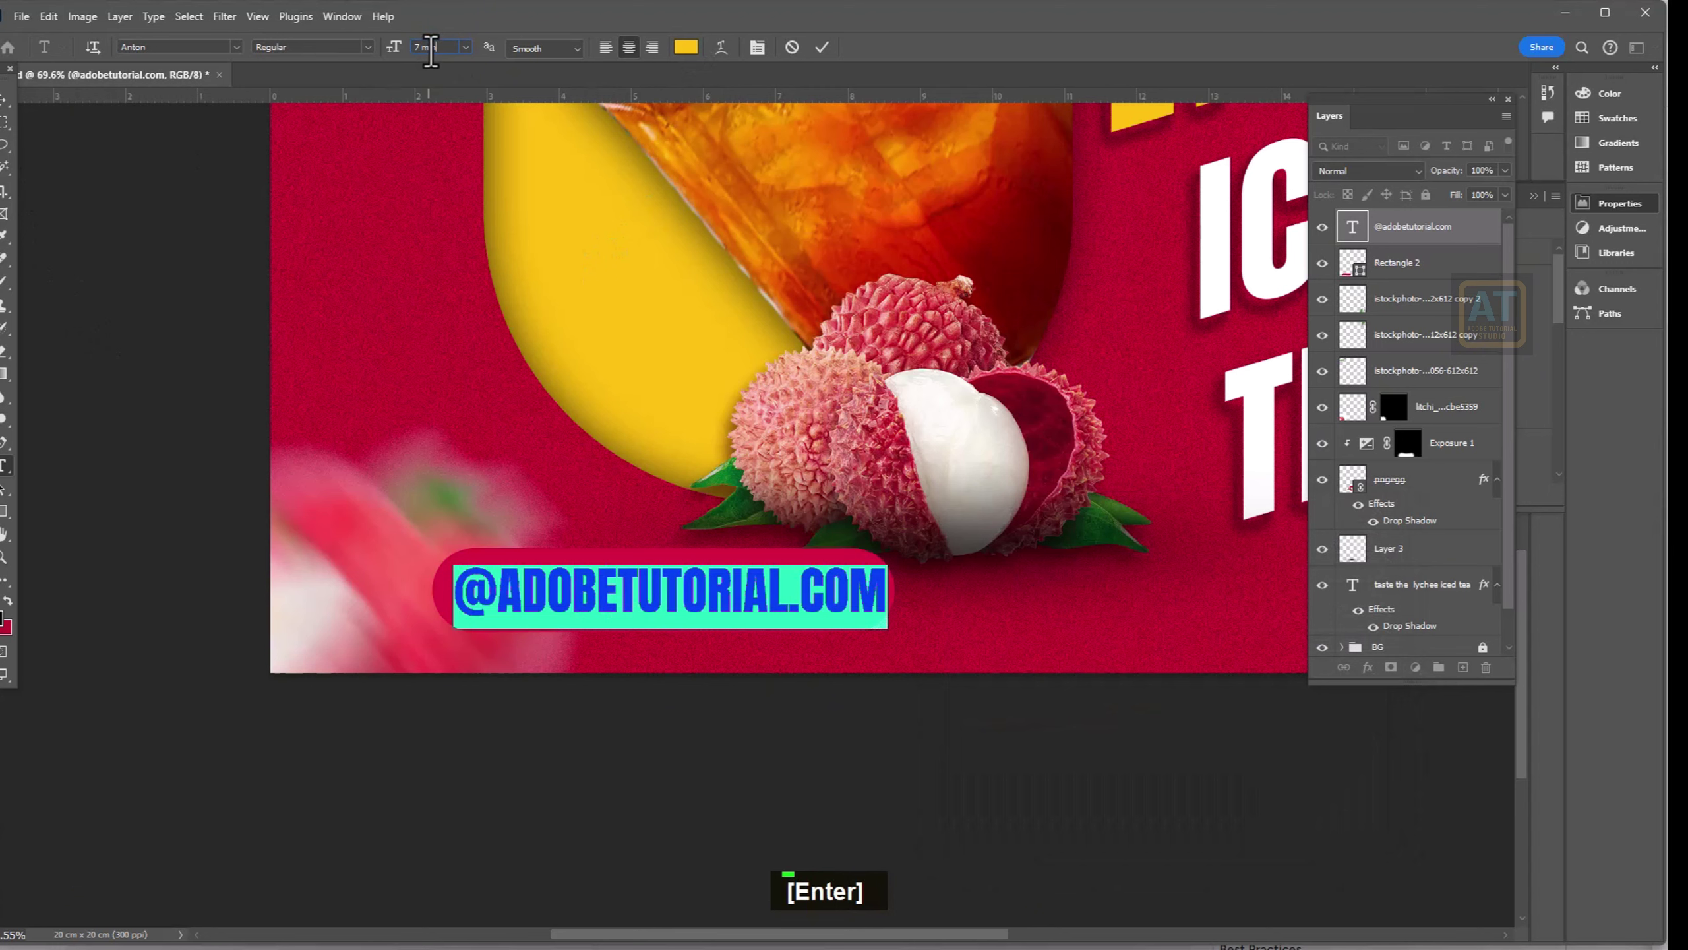
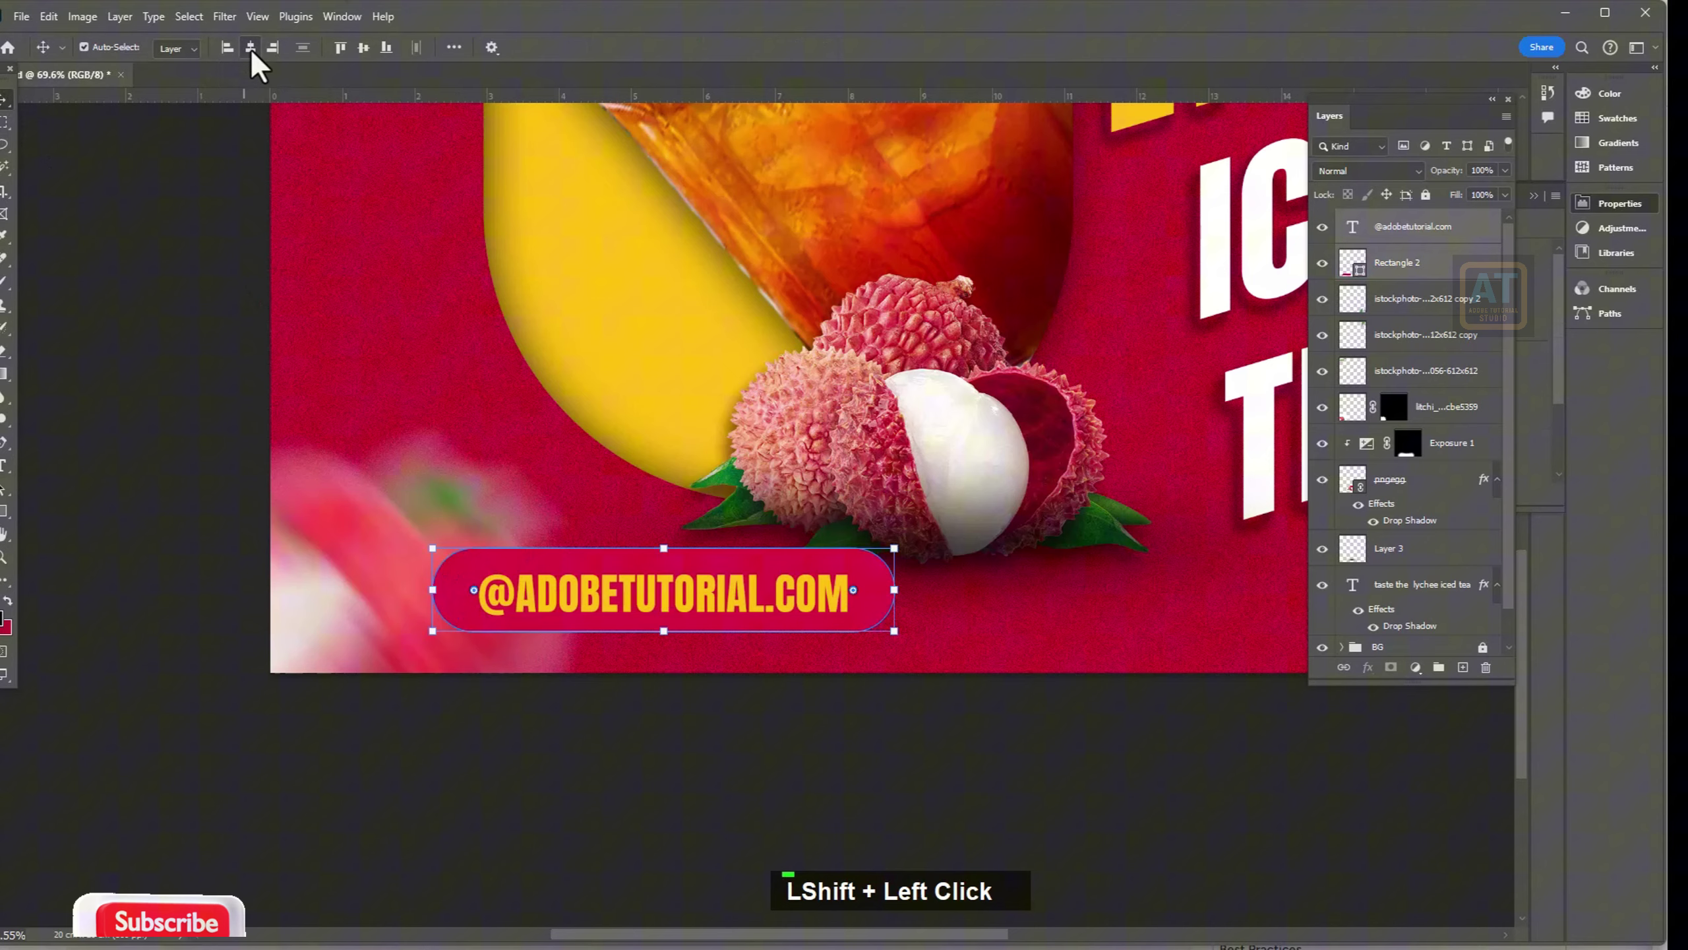
- Duplicate Layer 3 and Free Transform the copy into a thin shadow strip under the badge
scroll("down", 3)
key("space")
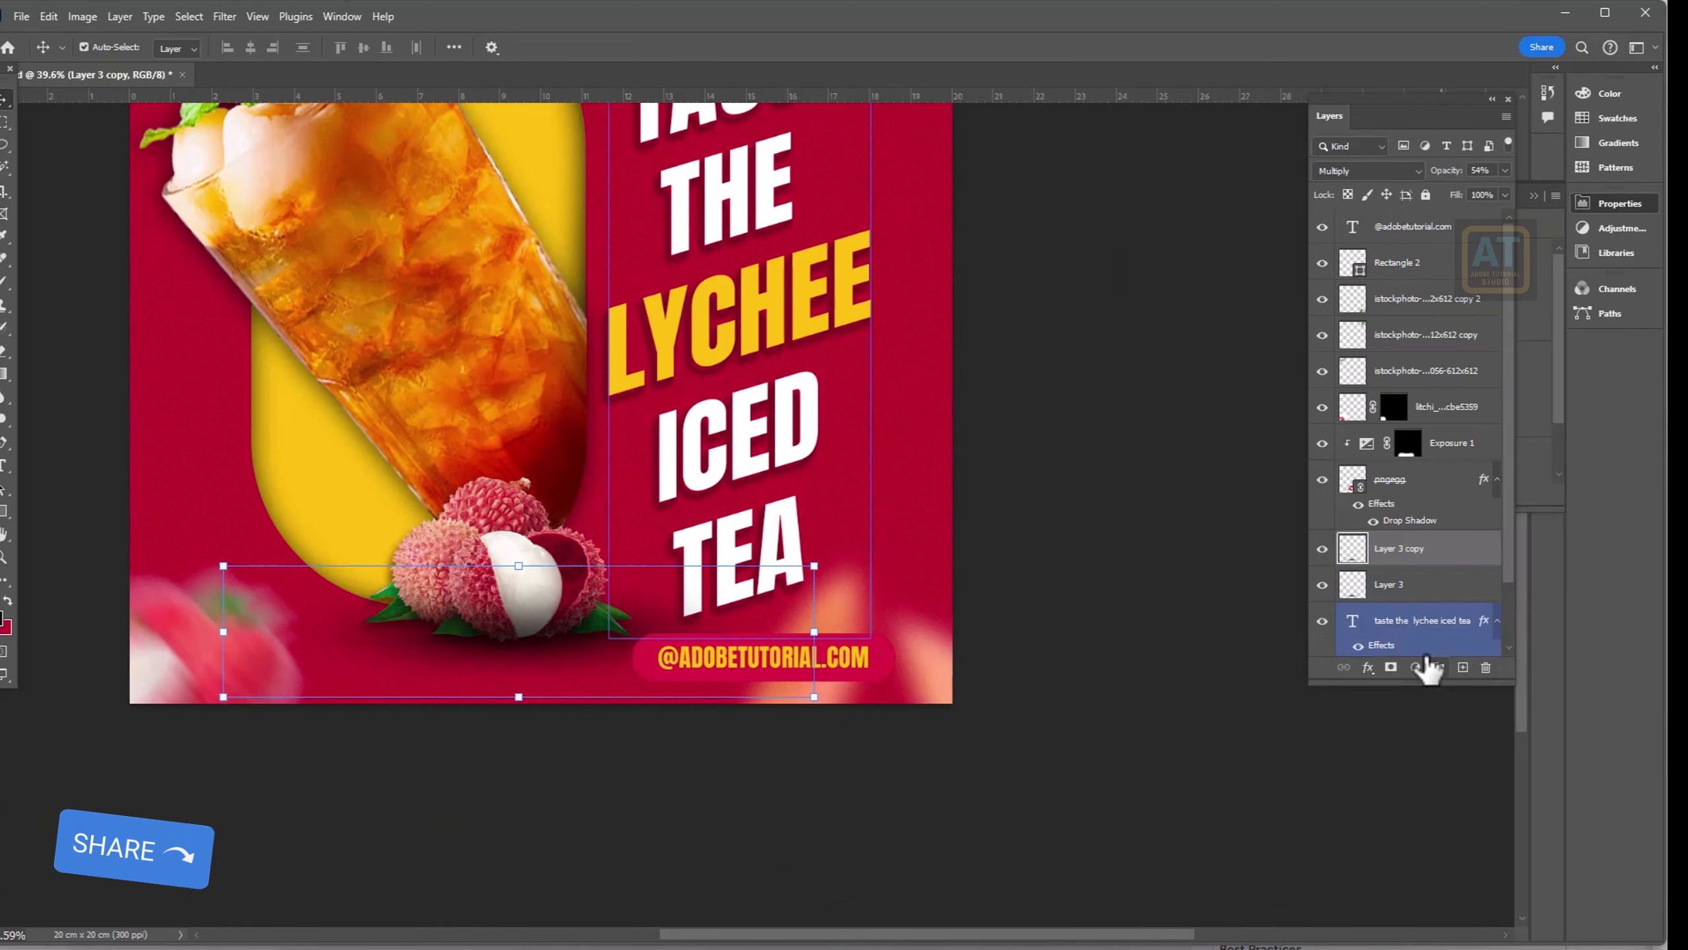
key("ctrl+t")
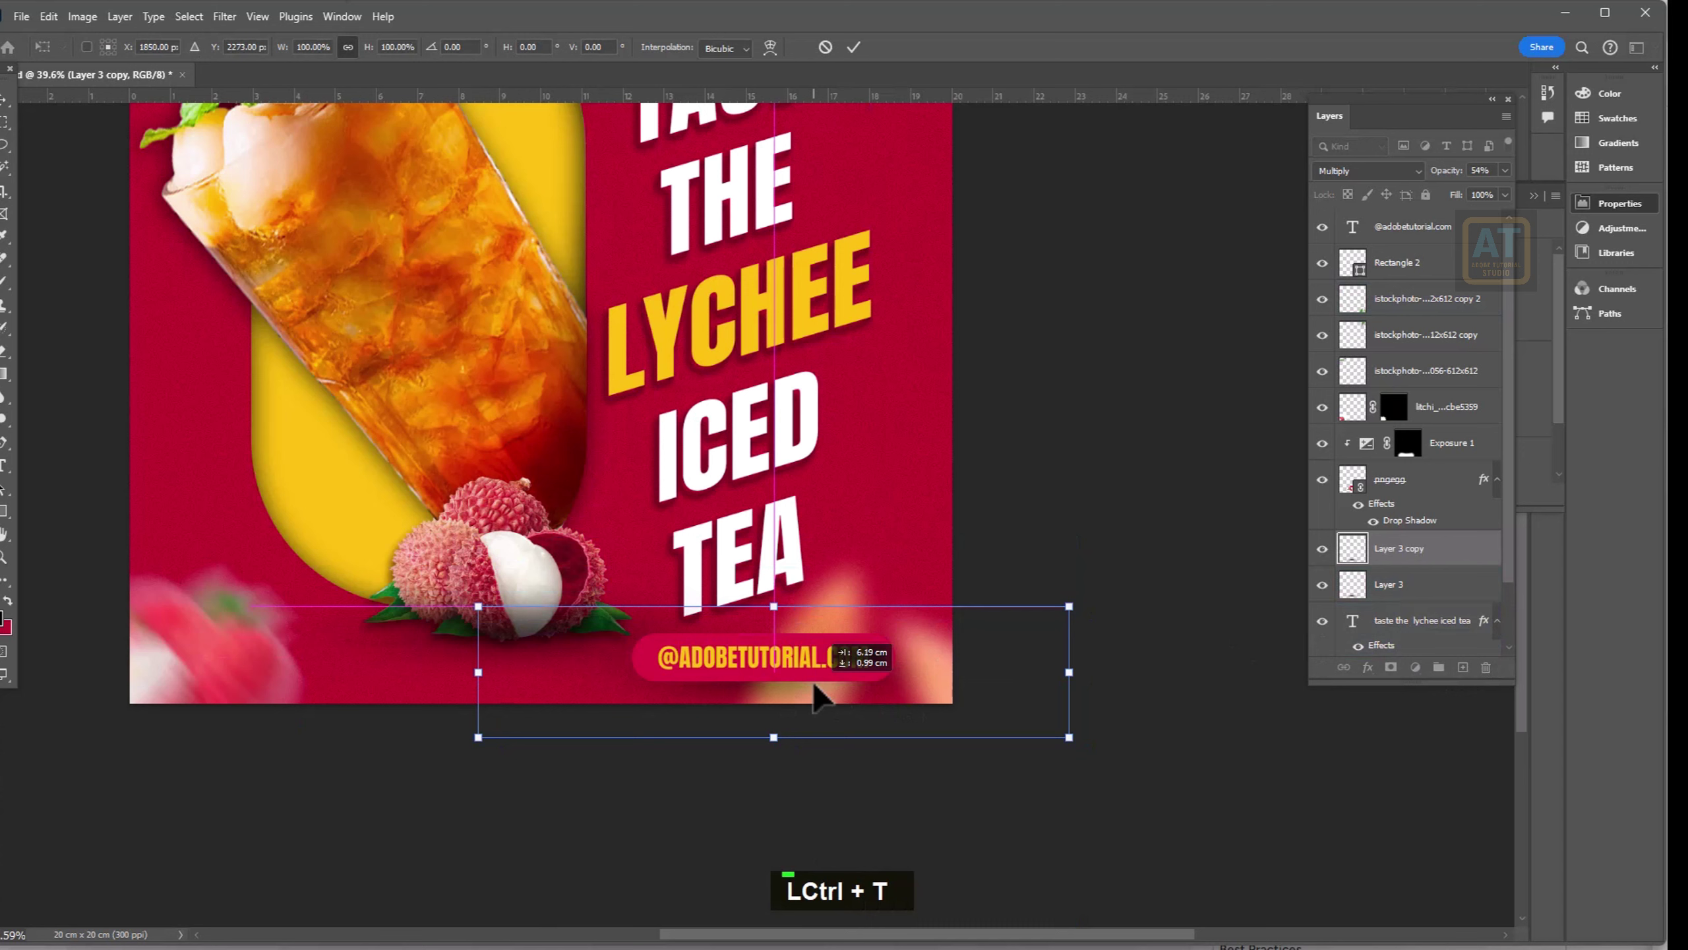
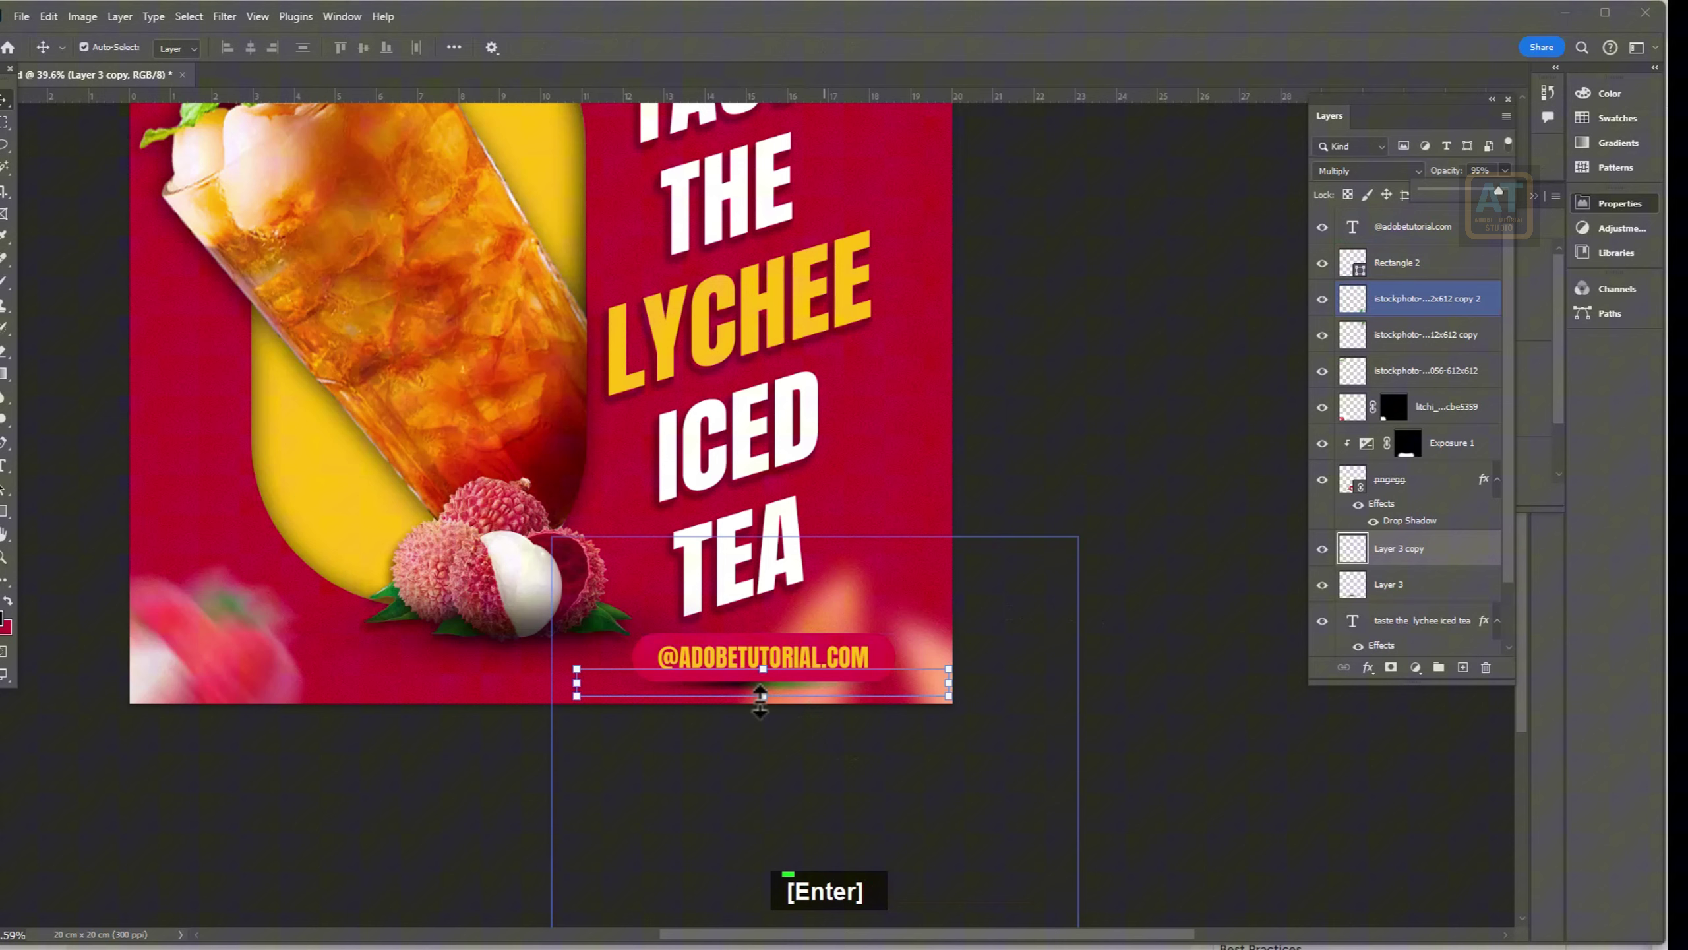
key("Return")
key("Return")
key("ctrl+z")
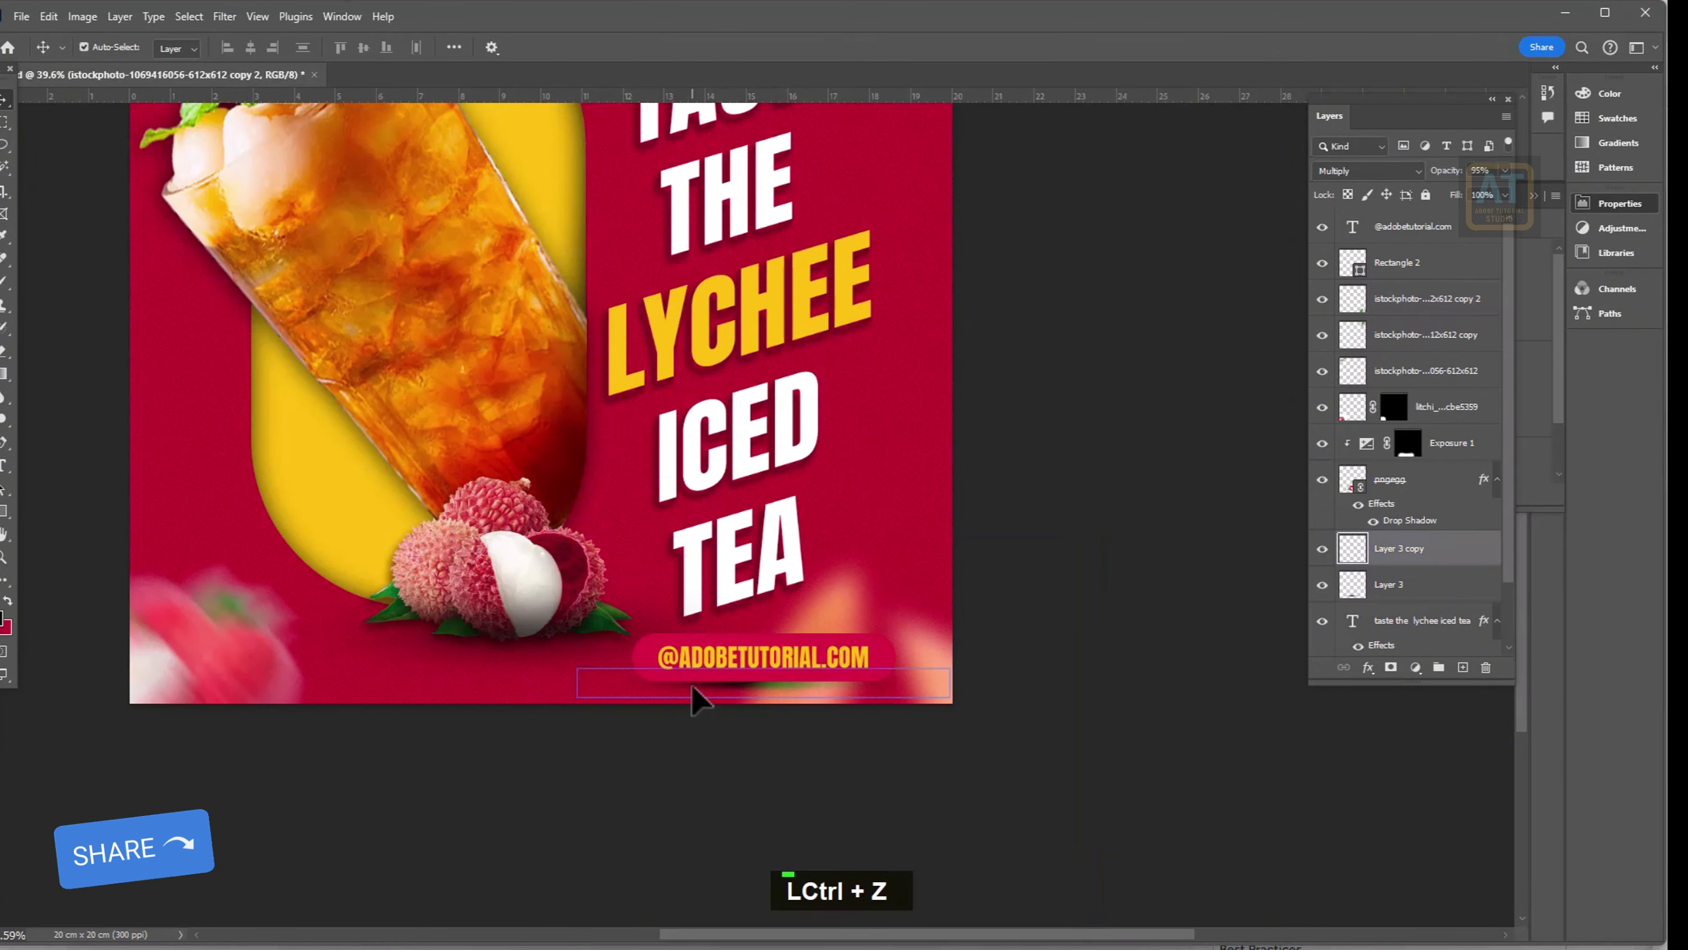
- Nudge the shadow copy into place and raise it above Rectangle 2 in the layer stack
key("shift+Right")
key("shift+Right")
key("shift+Right")
key("shift+Right")
key("shift+Up")
key("Down")
key("Down")
key("Down")
key("ctrl+shift+]")
key("ctrl+[")
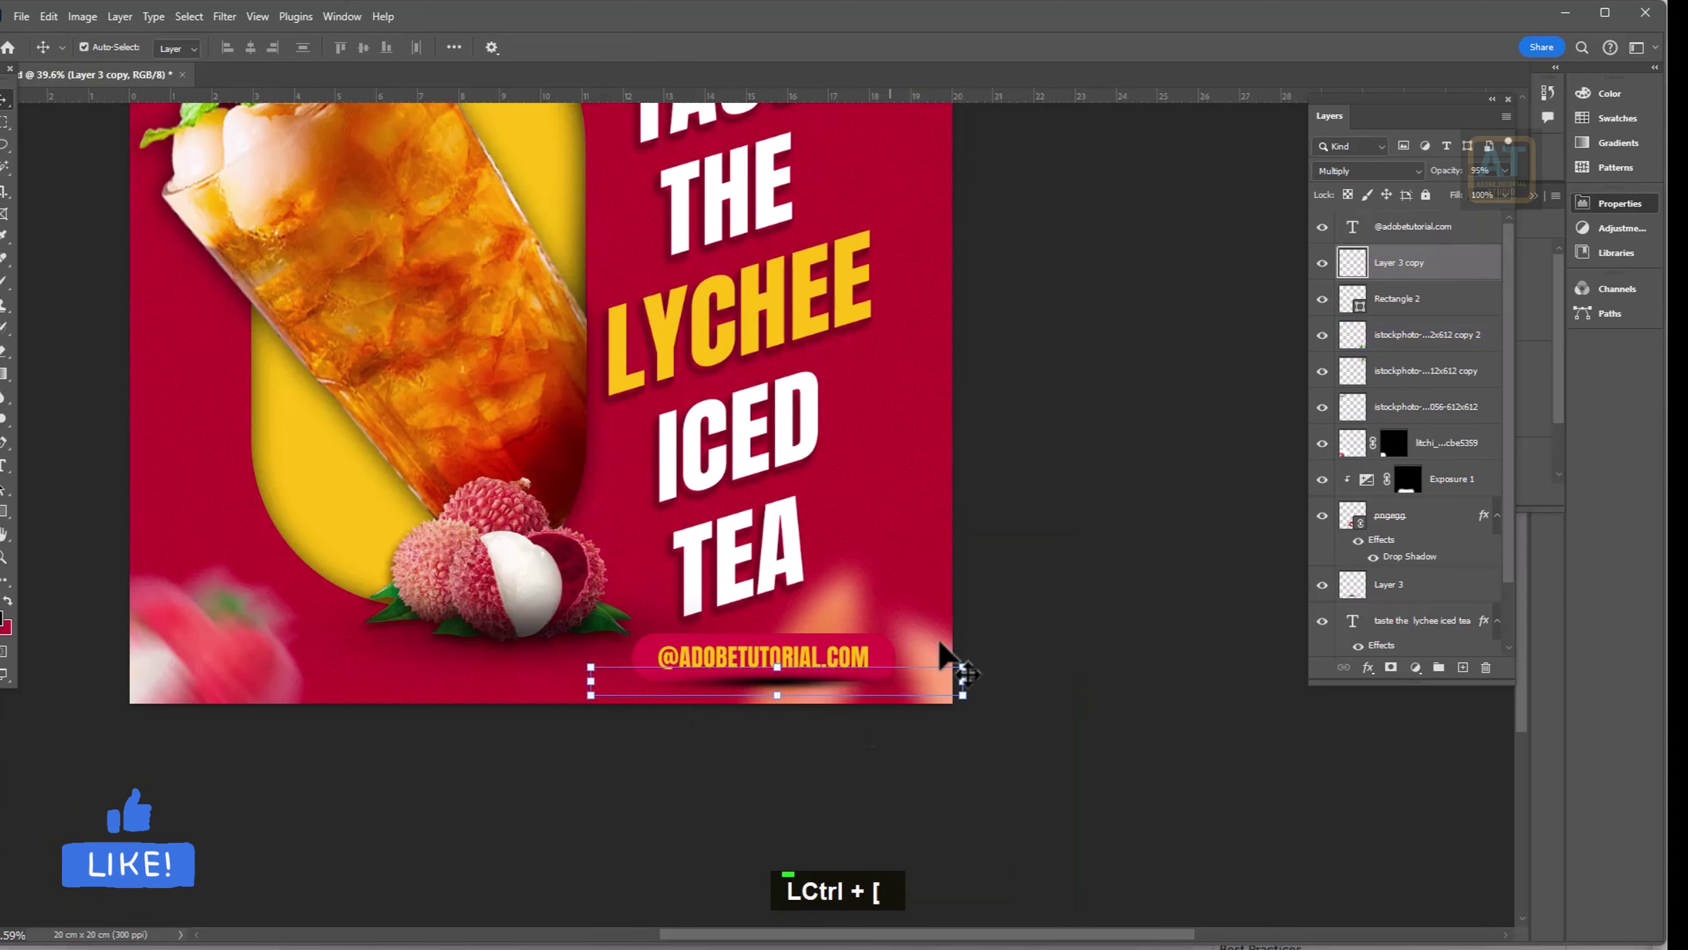
scroll("up", 3)
key("space")
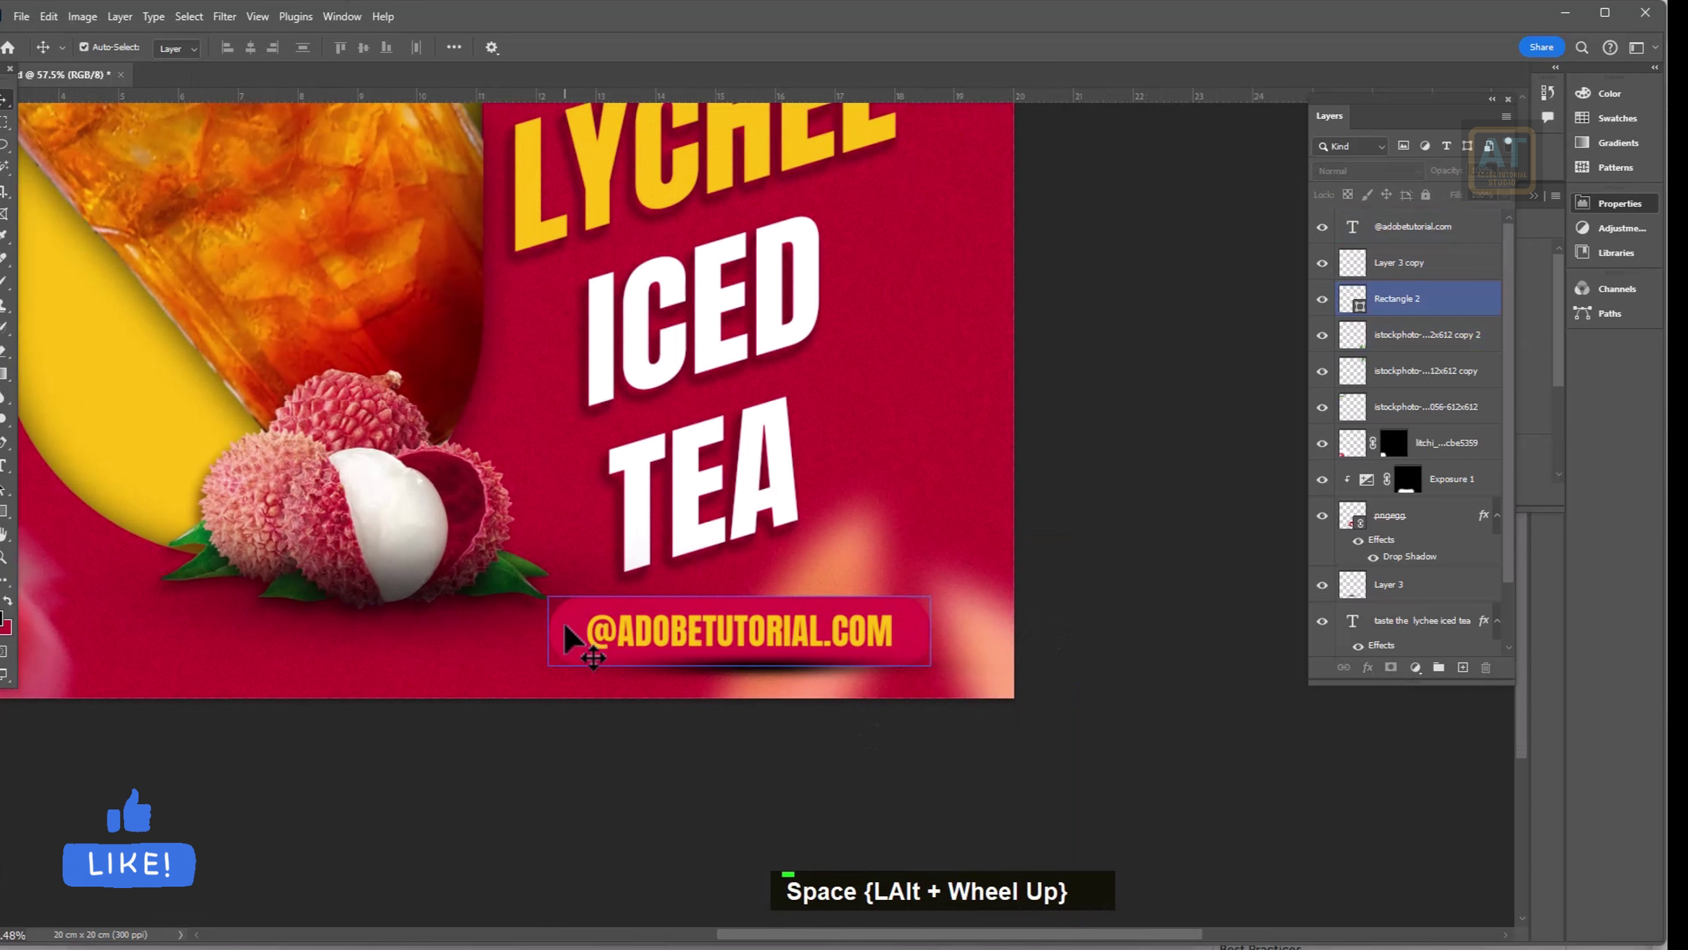
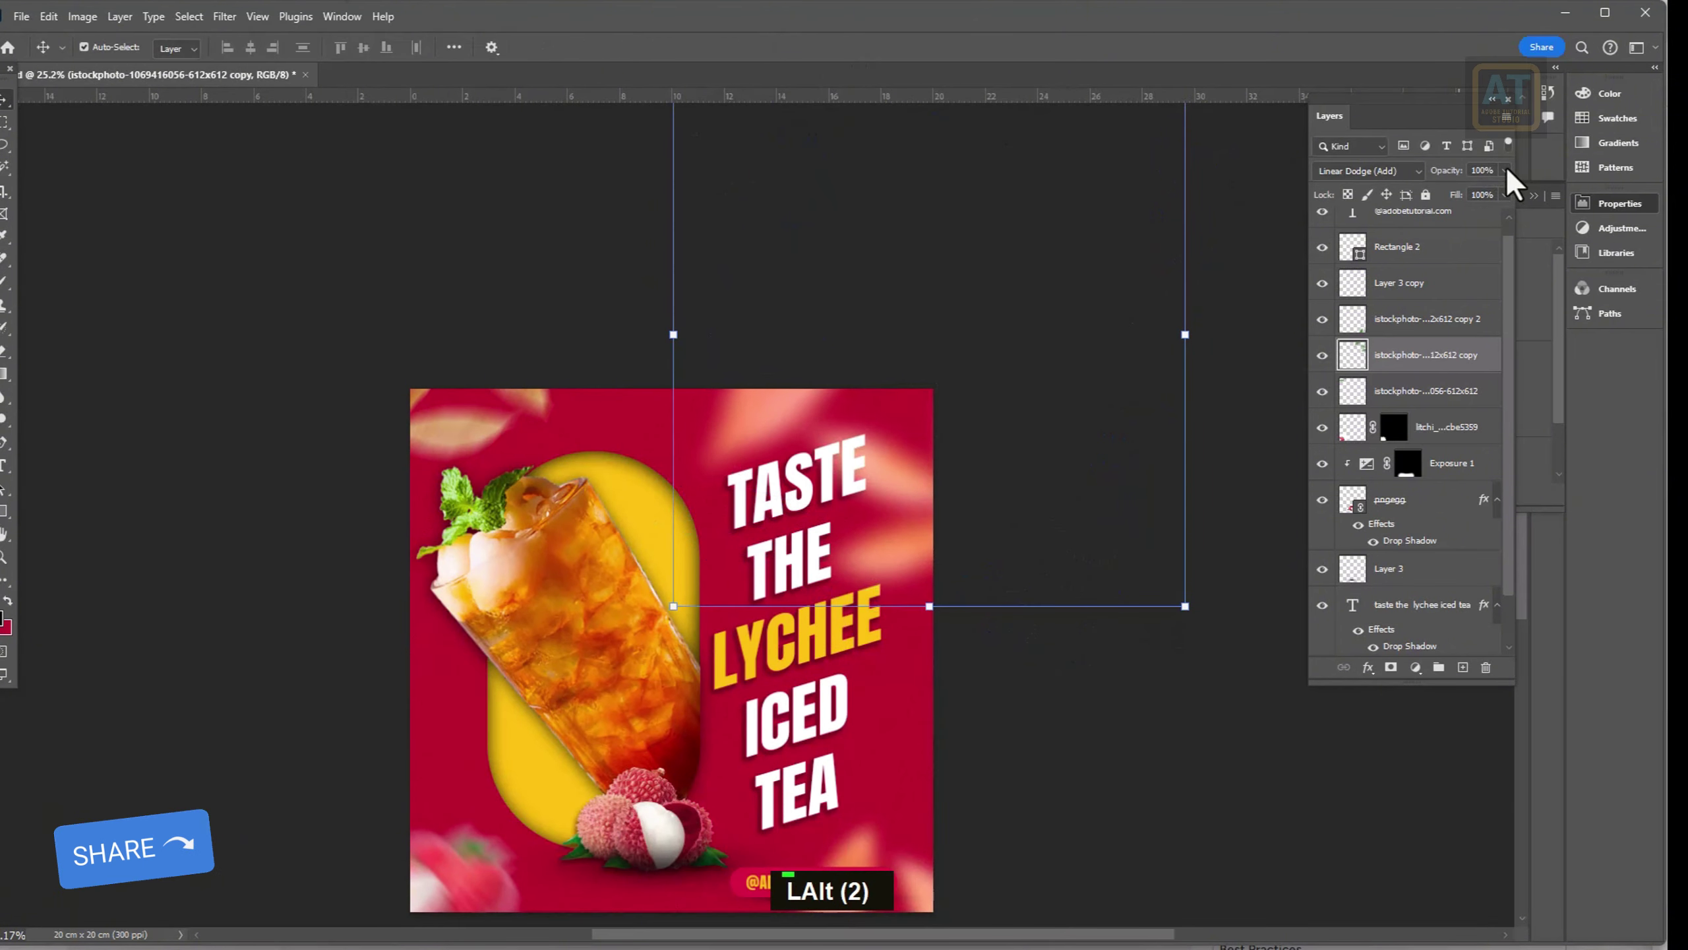
- Lower the istockphoto copy leaf layer's opacity to 59%
double_click(1508, 203)
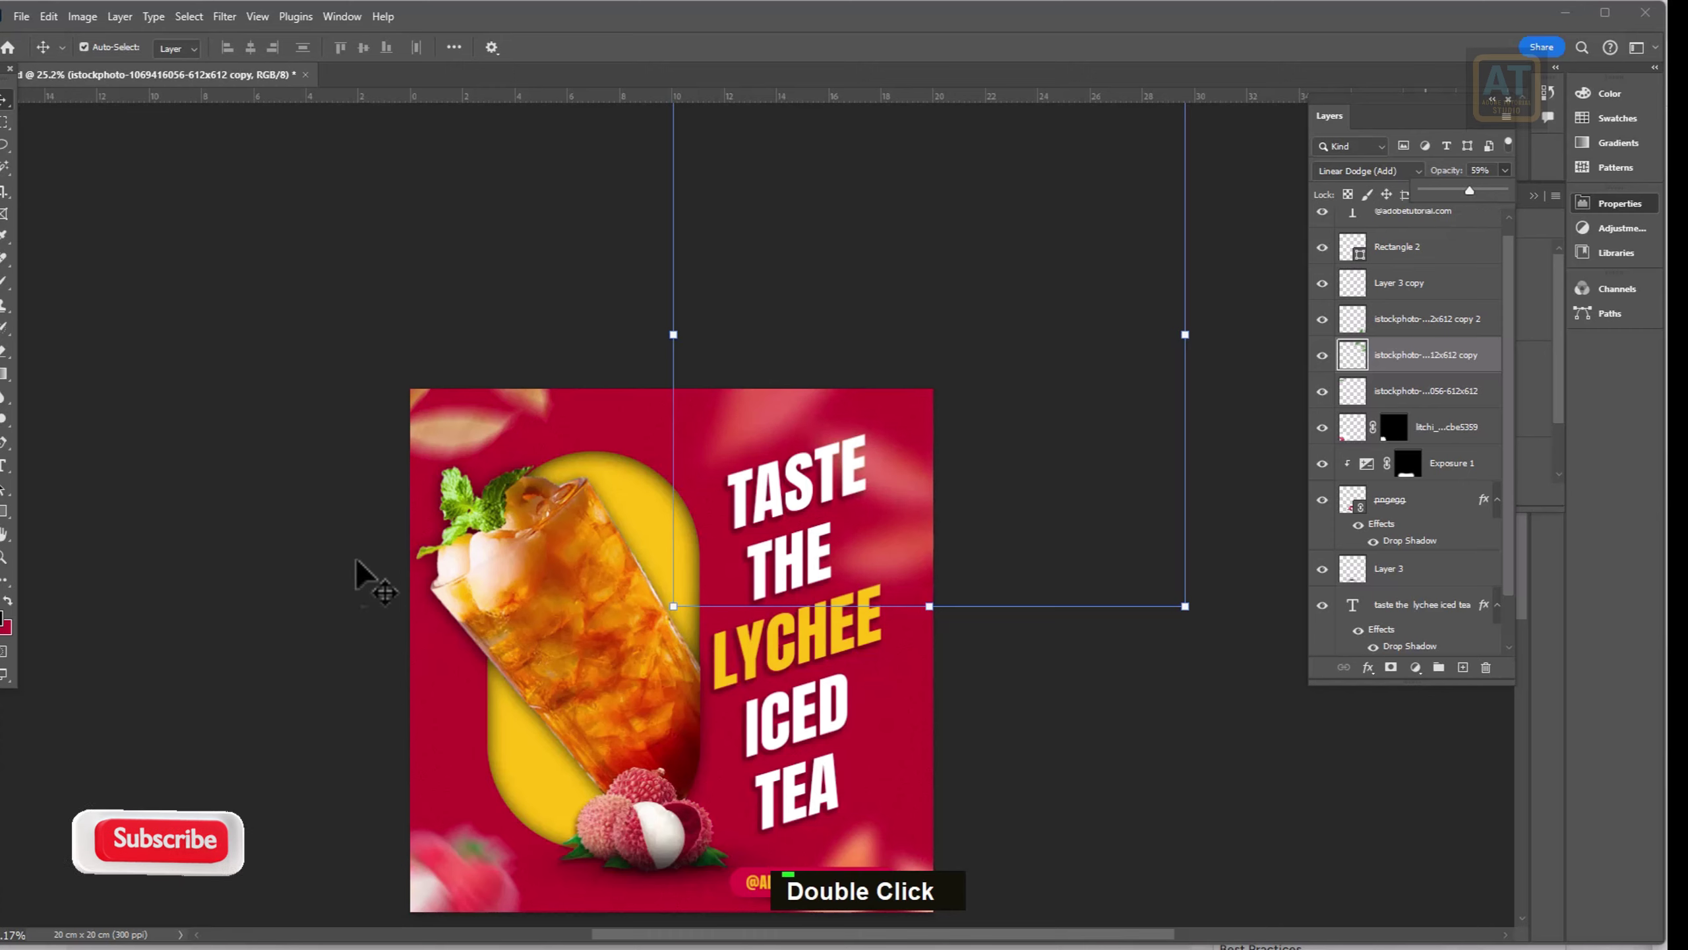
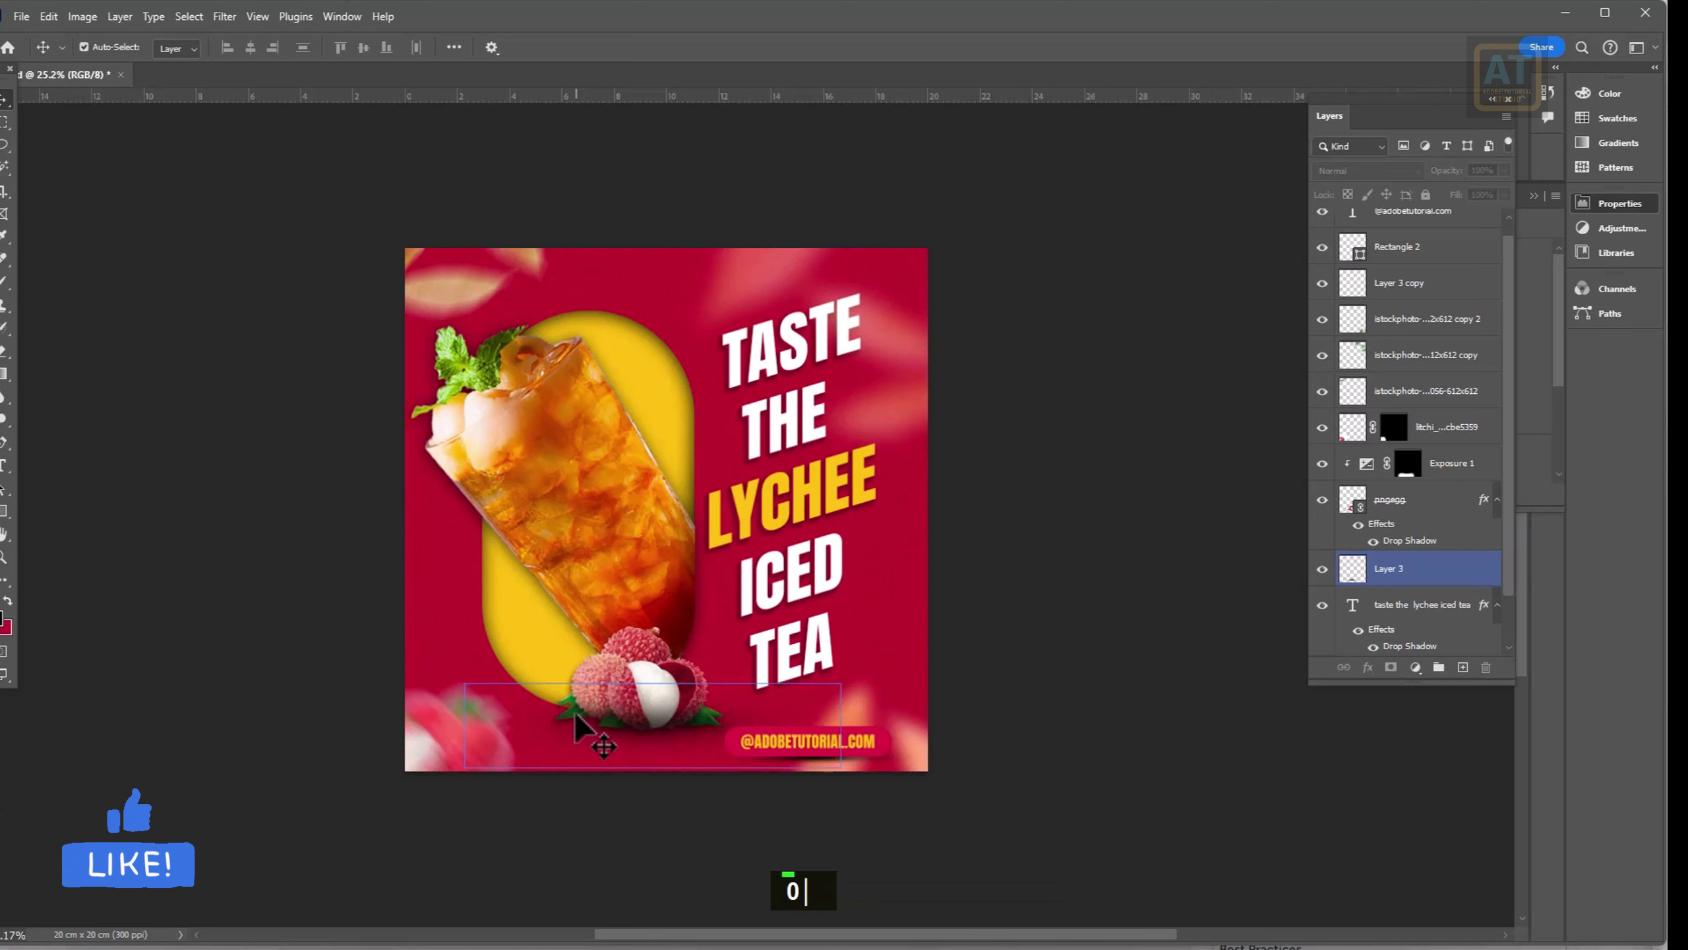
- Fit the poster on screen and stamp all visible layers into a merged top layer for High Pass
key("0")
key("ctrl+0")
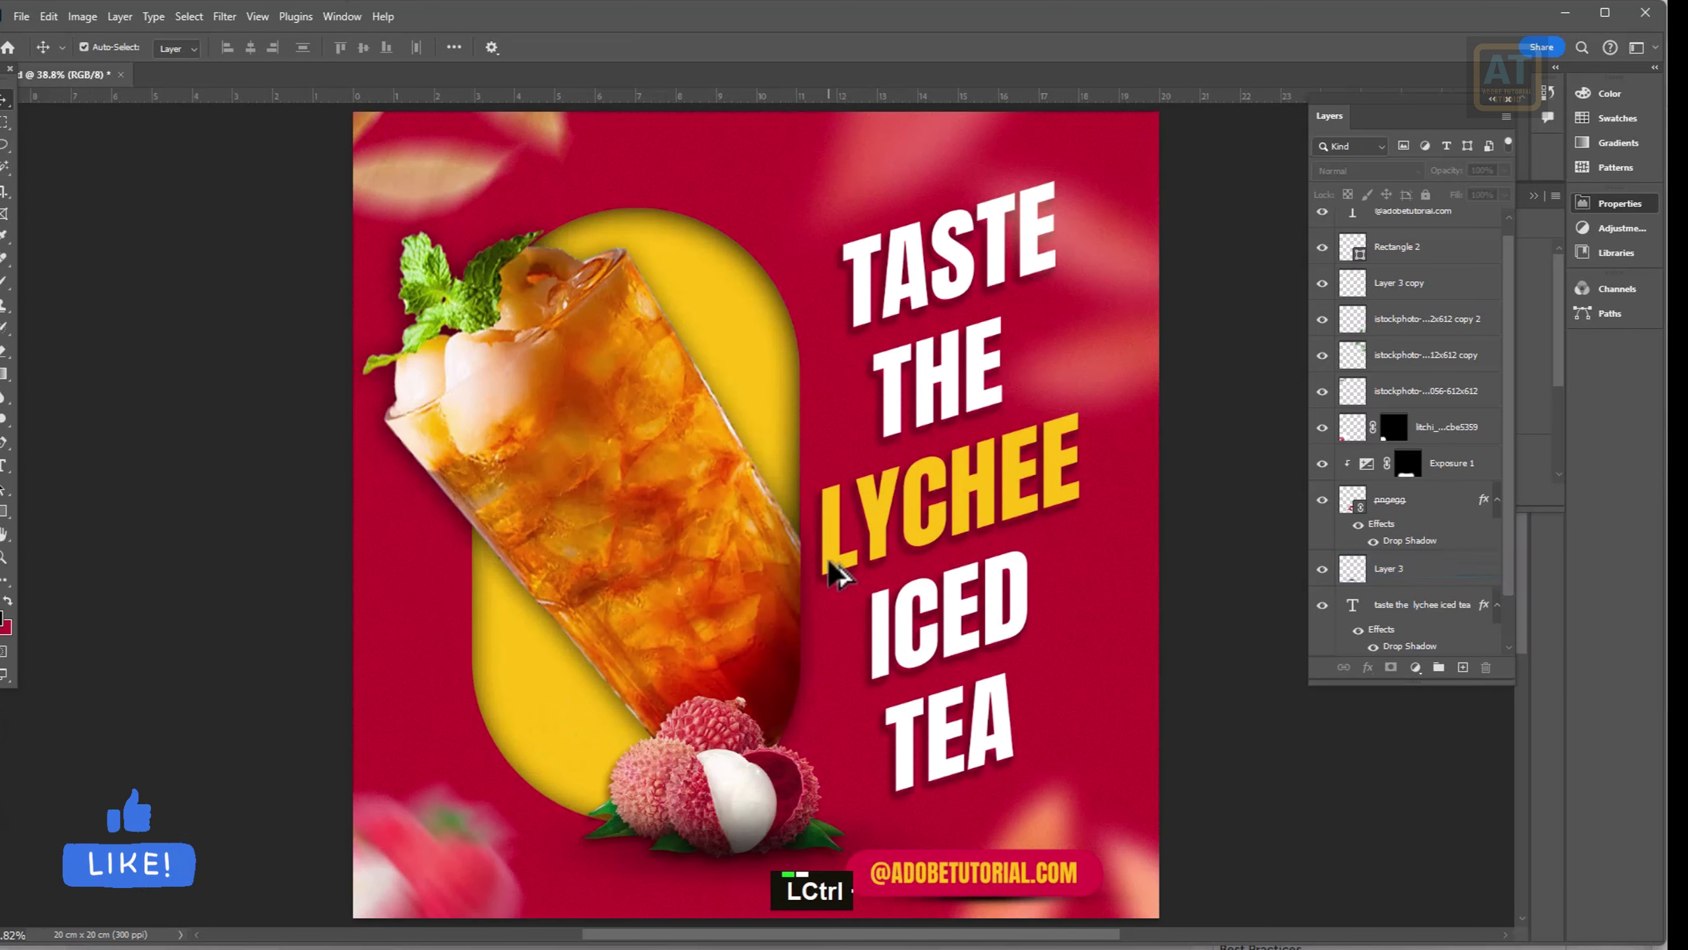
scroll("down", 3)
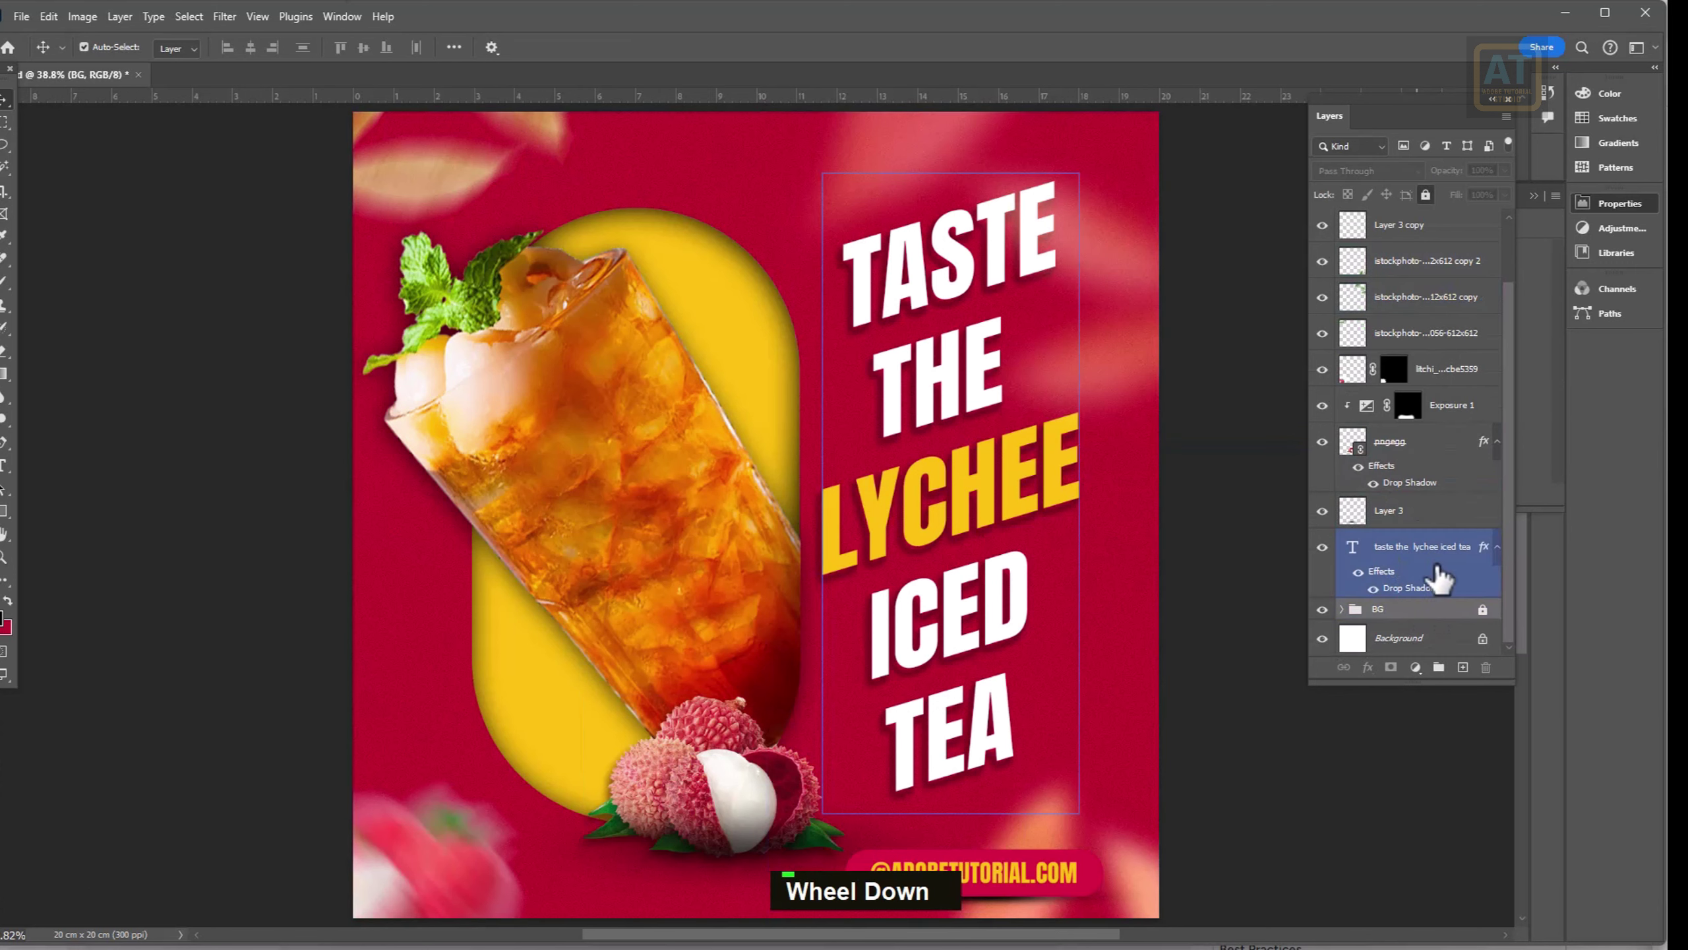
scroll("up", 3)
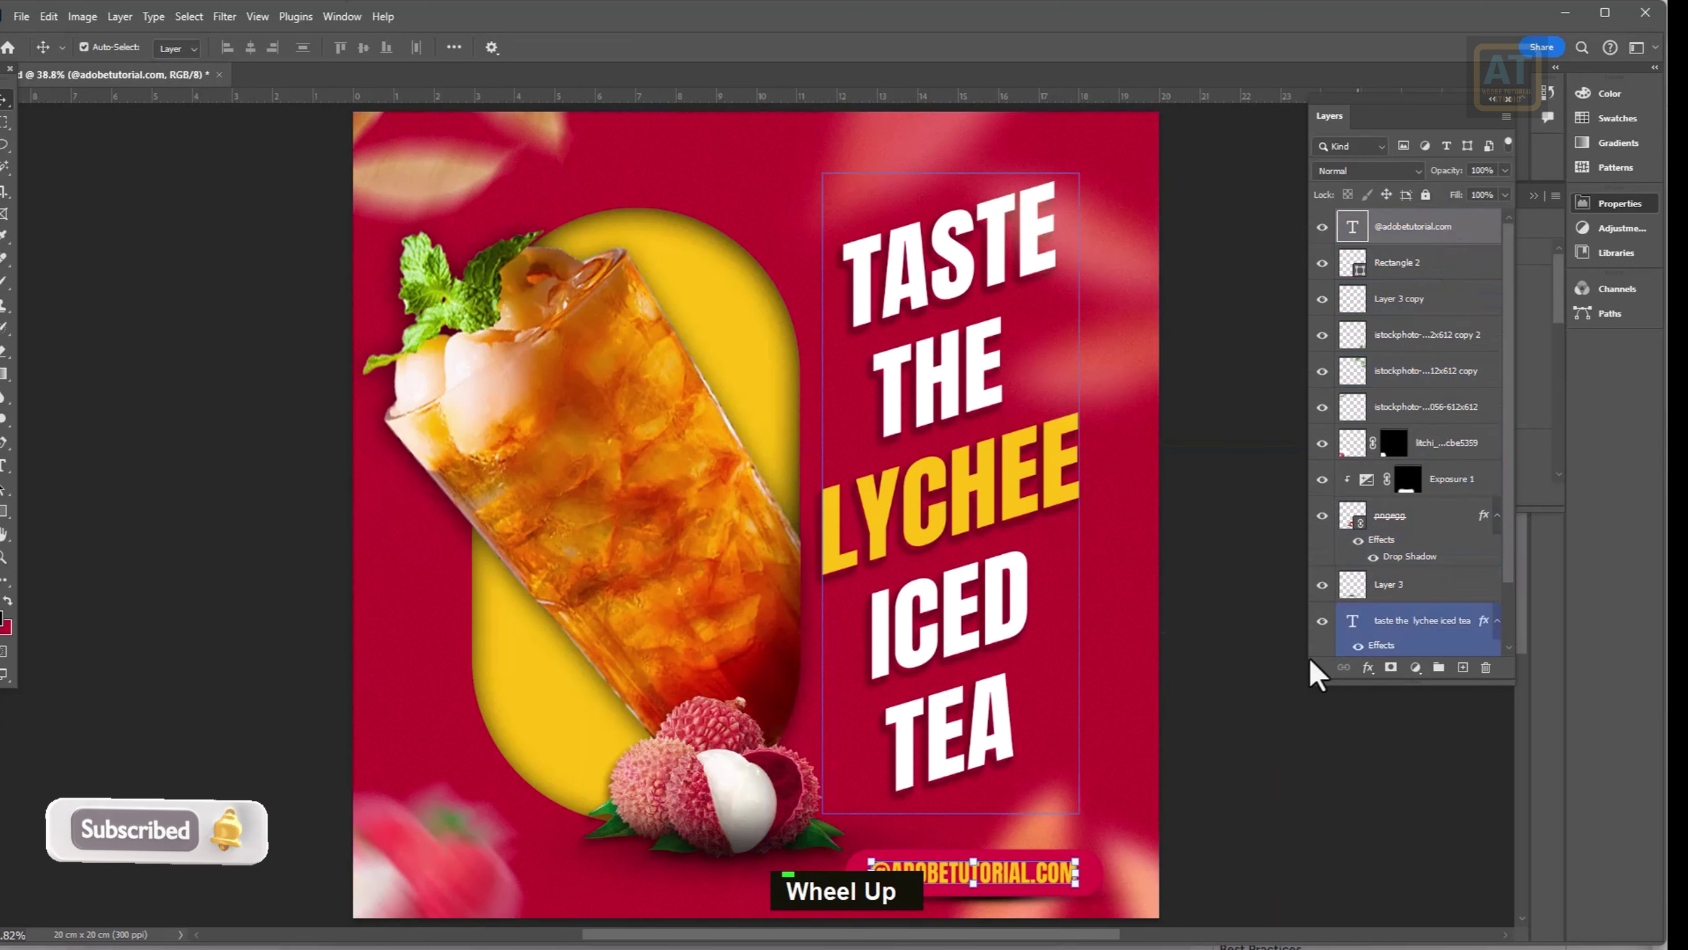
type("é")
scroll("down", 3)
scroll("down", 3)
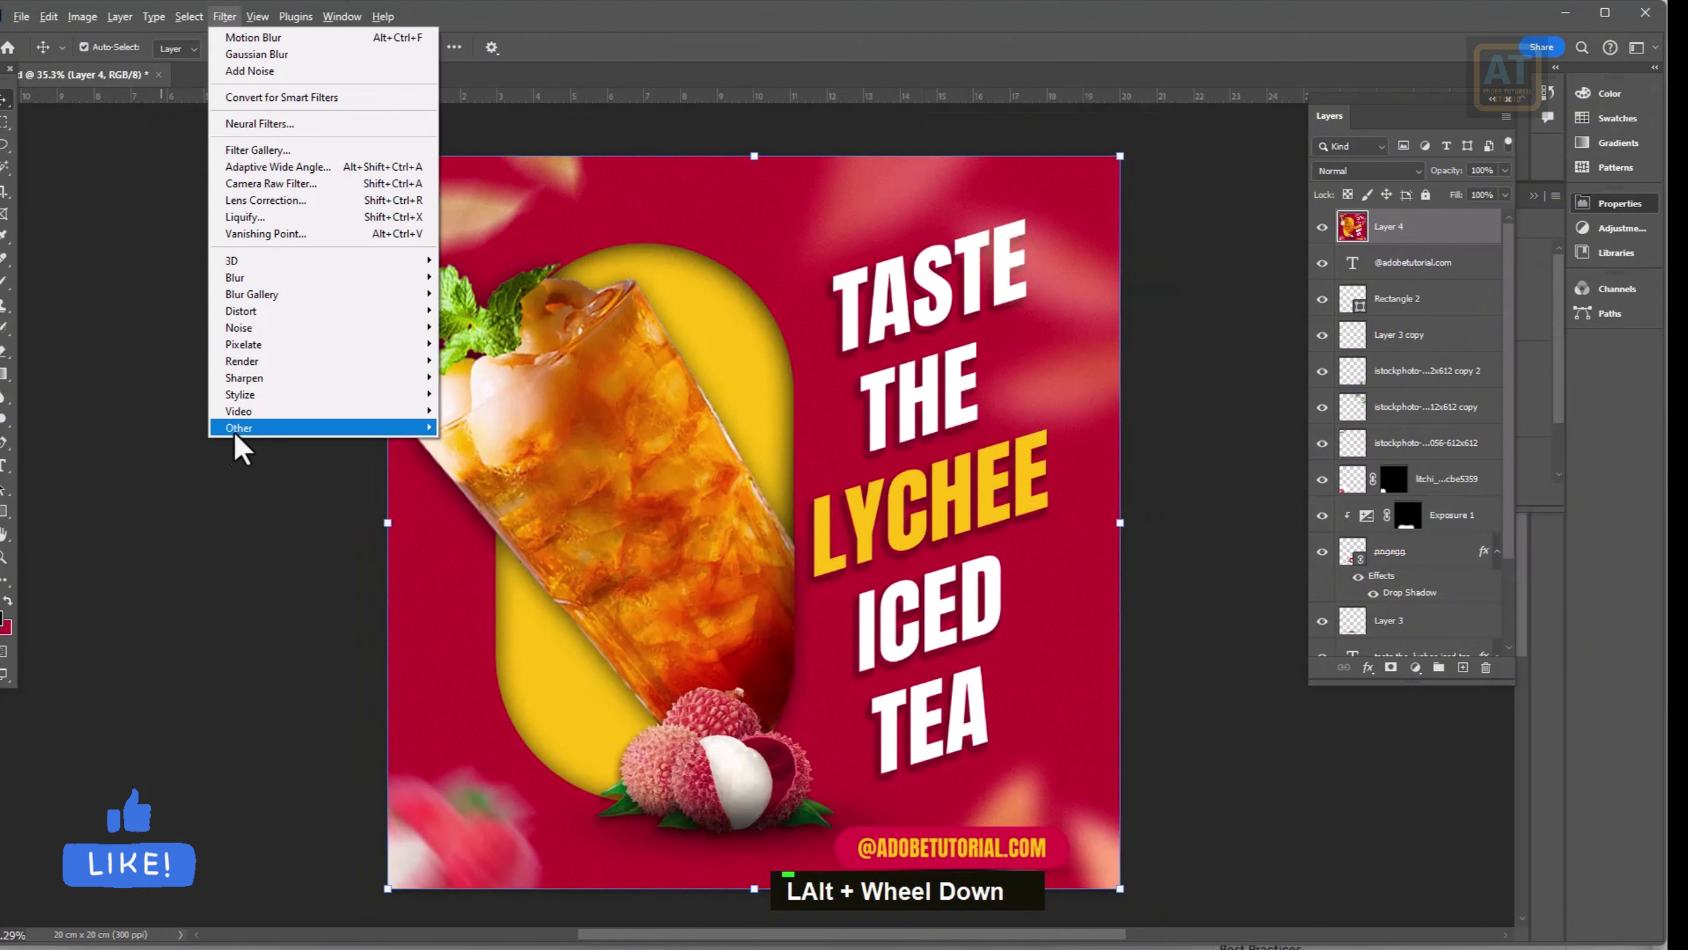